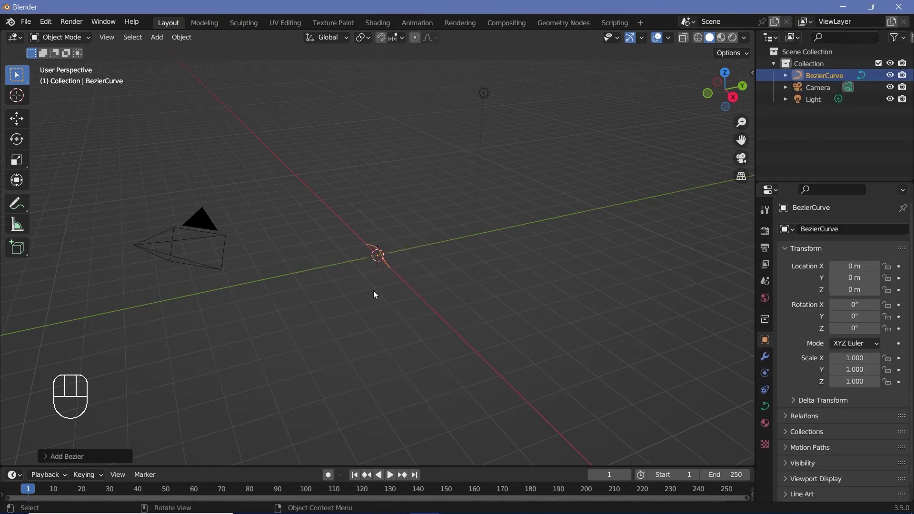
- Flatten the Bezier curve's control points into a straight line in top view
key("KP_7")
scroll("up", 3)
key("Tab")
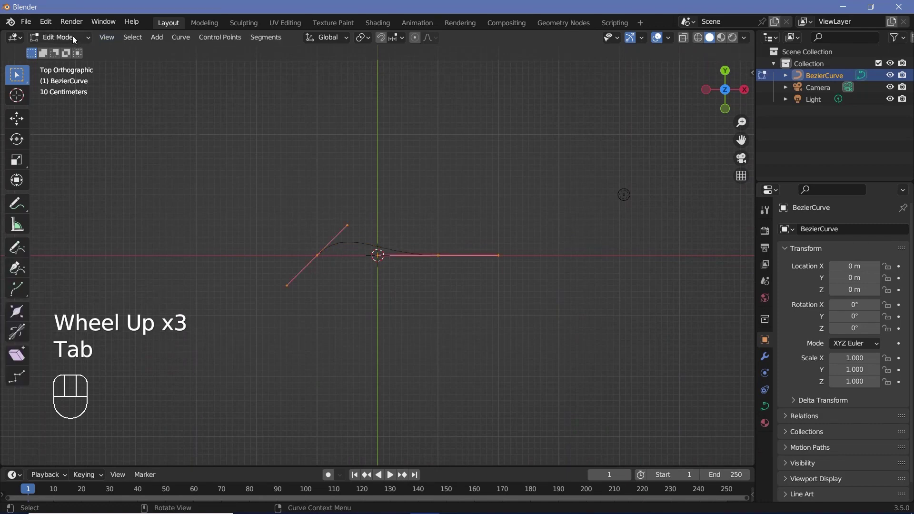
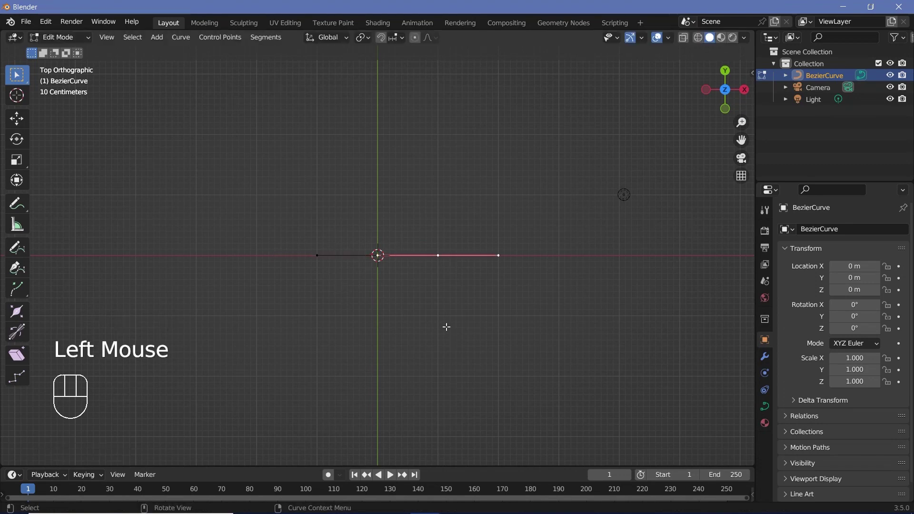
key("Tab")
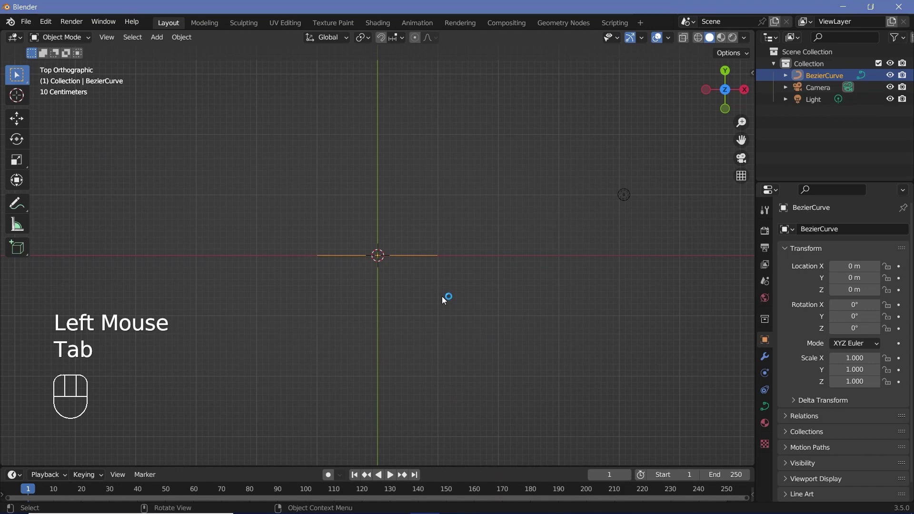
- Rotate the curve object 90° around Z, then start rotating point handles in side view
key("r")
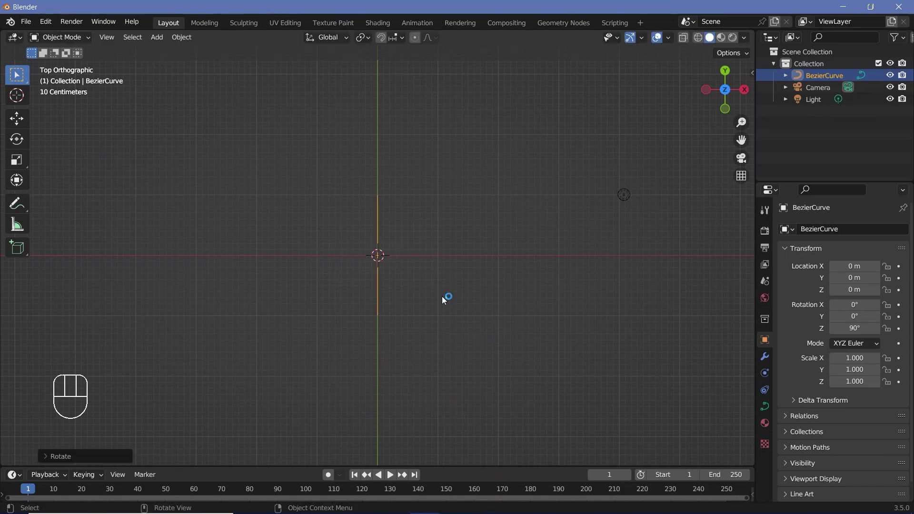
key("KP_3")
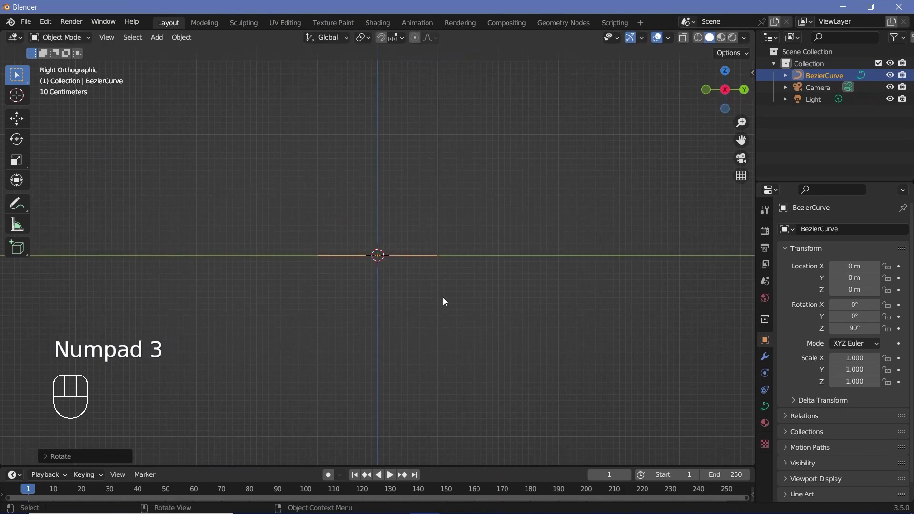
key("Tab")
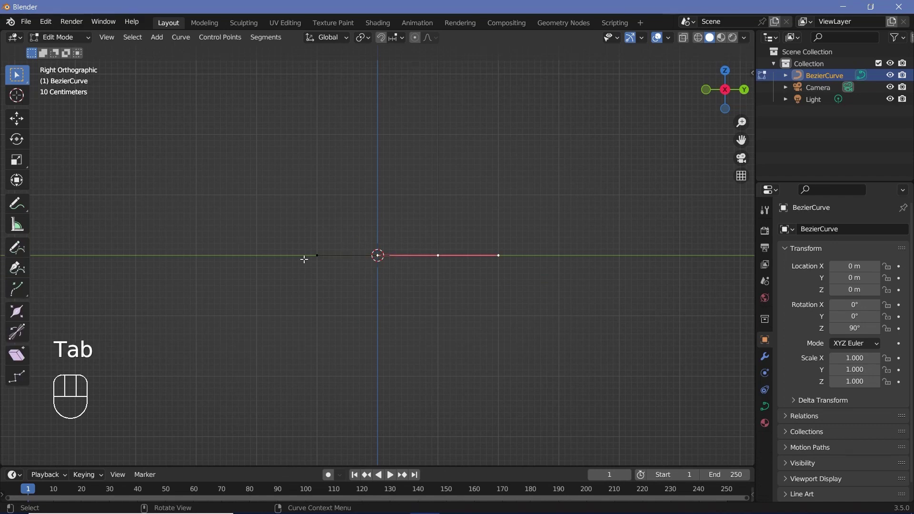
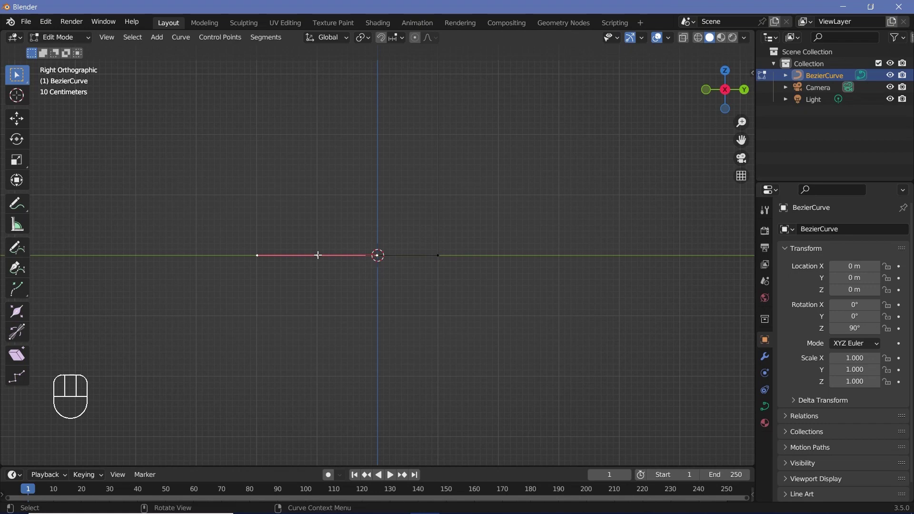
key("r")
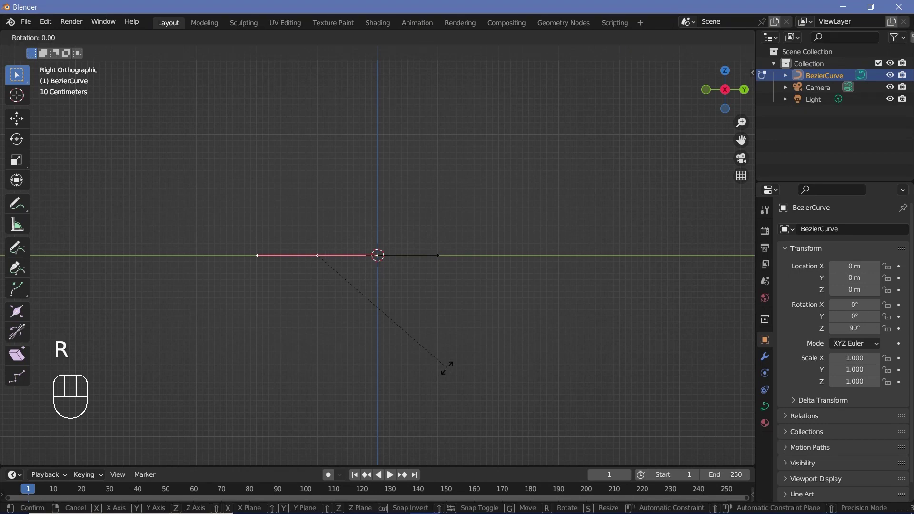
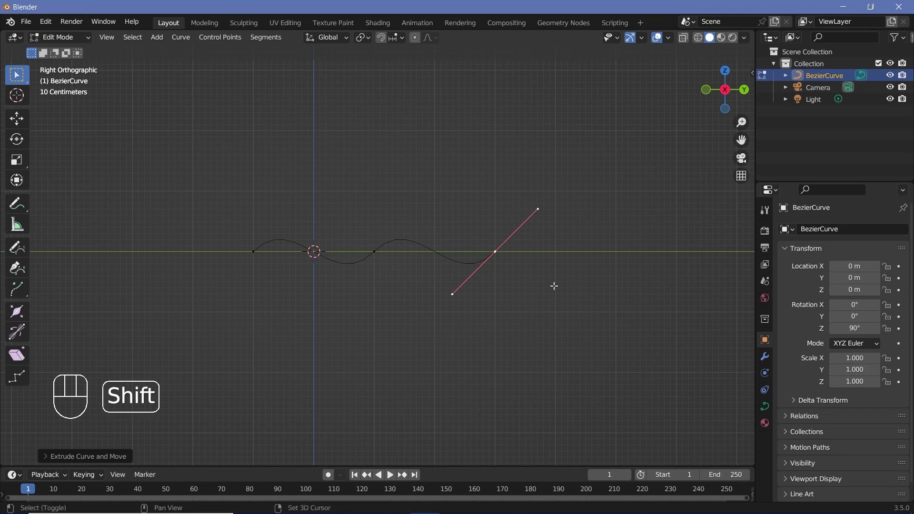
- Extrude and rotate control points into a wave with two full oscillations, back in Object Mode
key("shift+r")
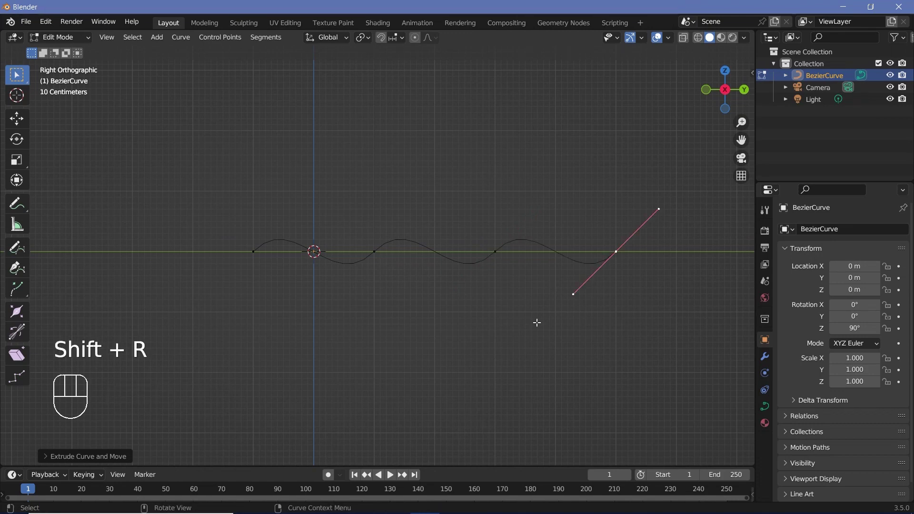
key("Tab")
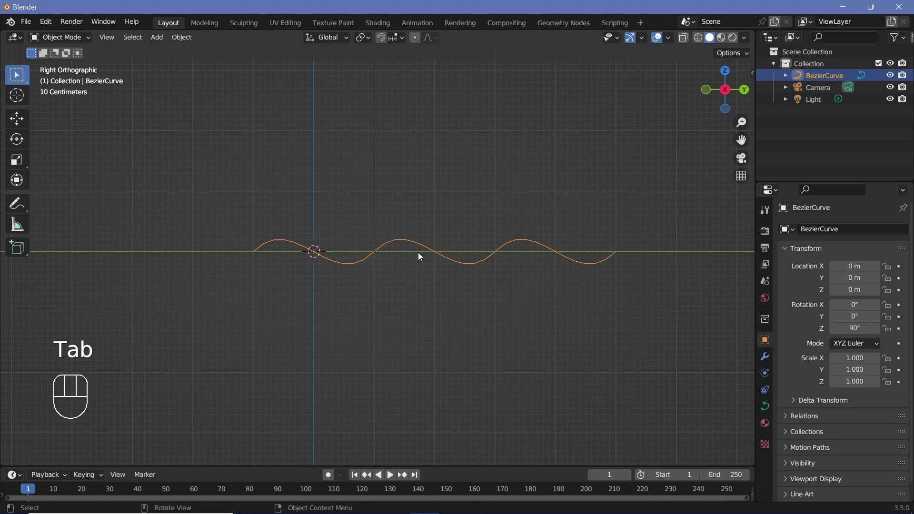
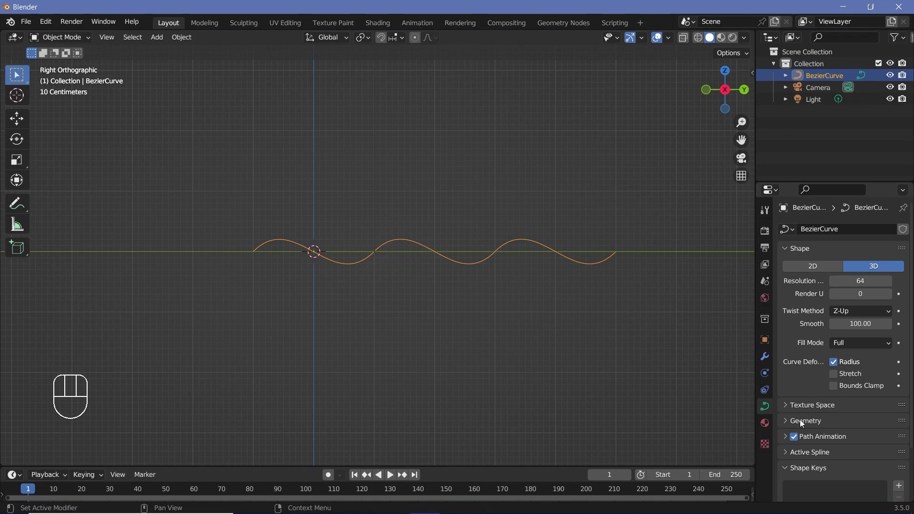
- Give the curve a round bevel of 0.2 m depth and resolution 32, making it a tube
left_click(802, 424)
scroll("down", 3)
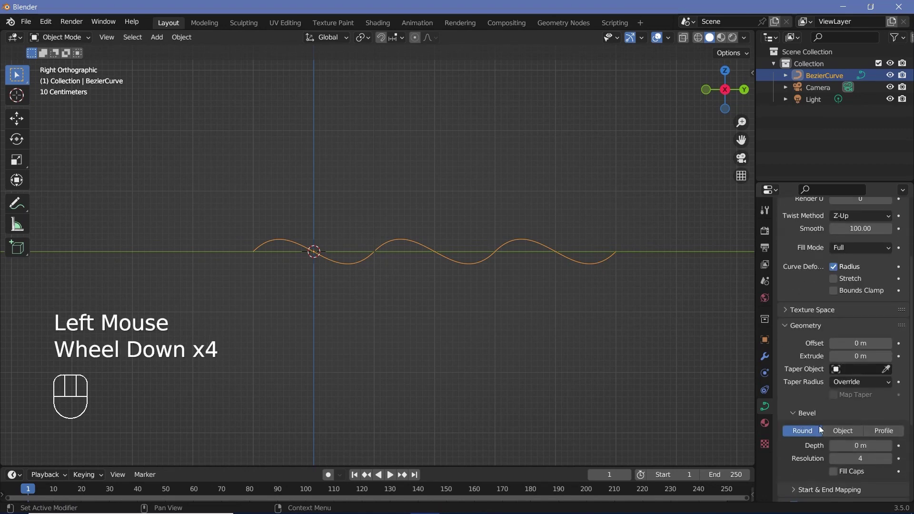
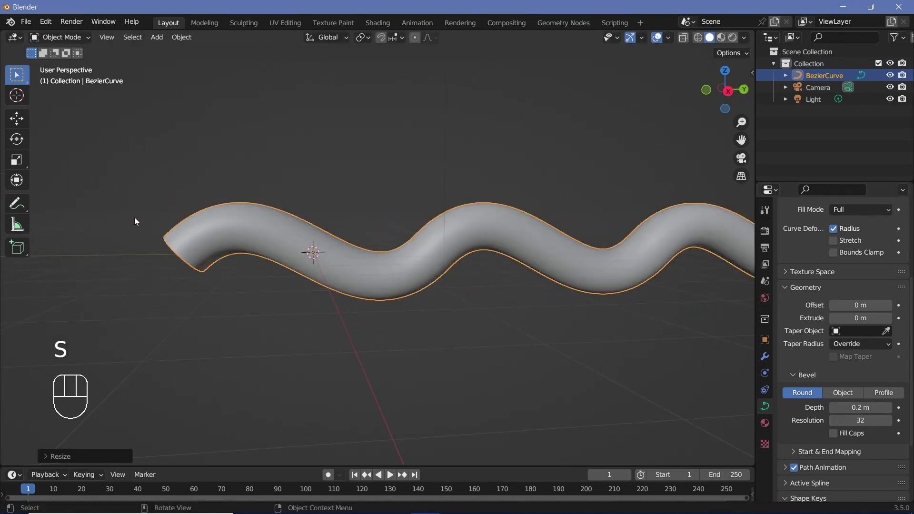
middle_click(366, 293)
scroll("up", 3)
scroll("down", 3)
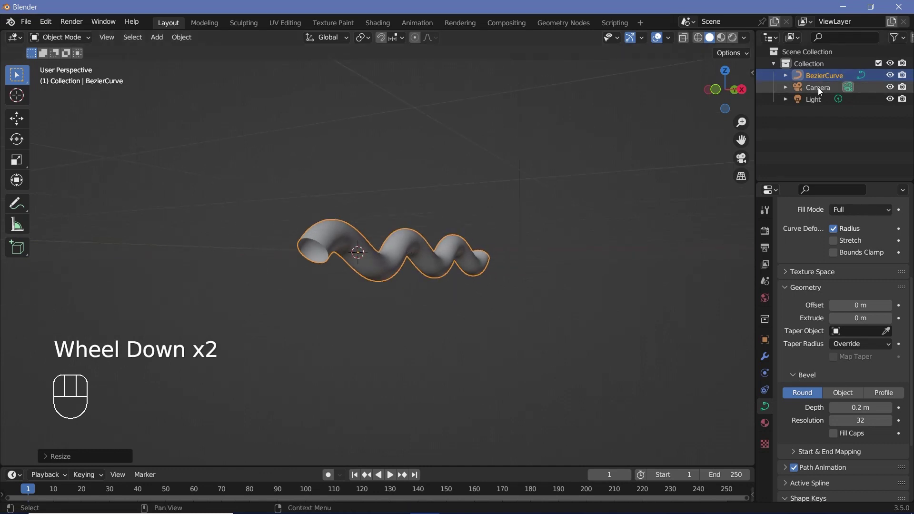
- Select the Camera, clear its location and rotation, and turn it 90° on X
left_click(822, 91)
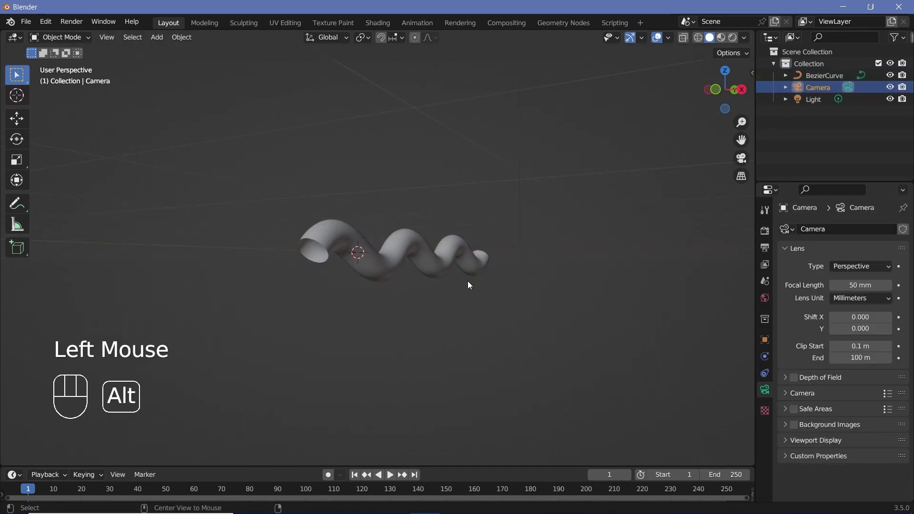
key("alt+g")
key("alt+r")
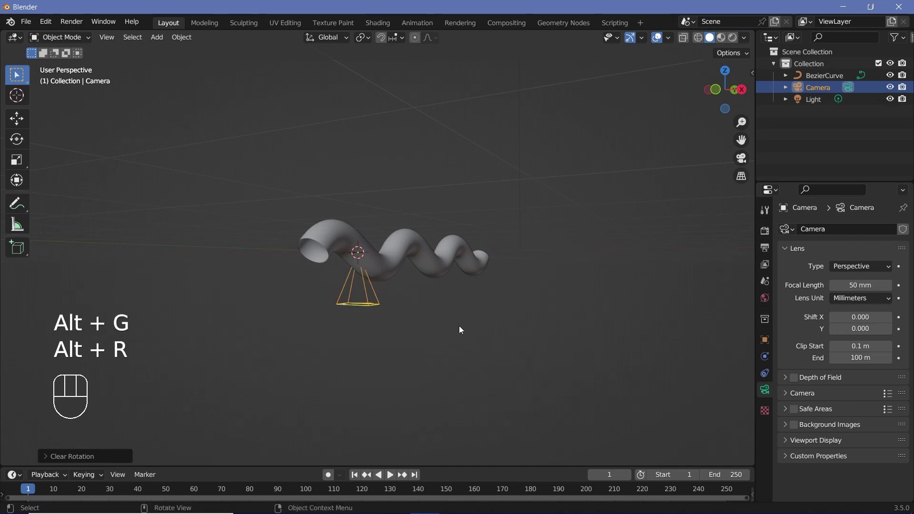
key("r")
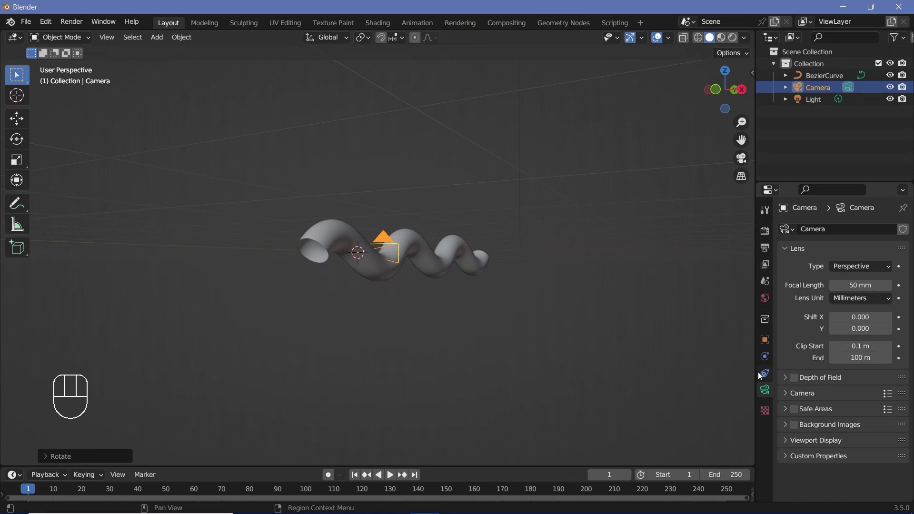
- Add a Follow Path constraint targeting BezierCurve with Follow Curve enabled and offset 0.6
left_click(766, 378)
left_click_drag(839, 233, 863, 317)
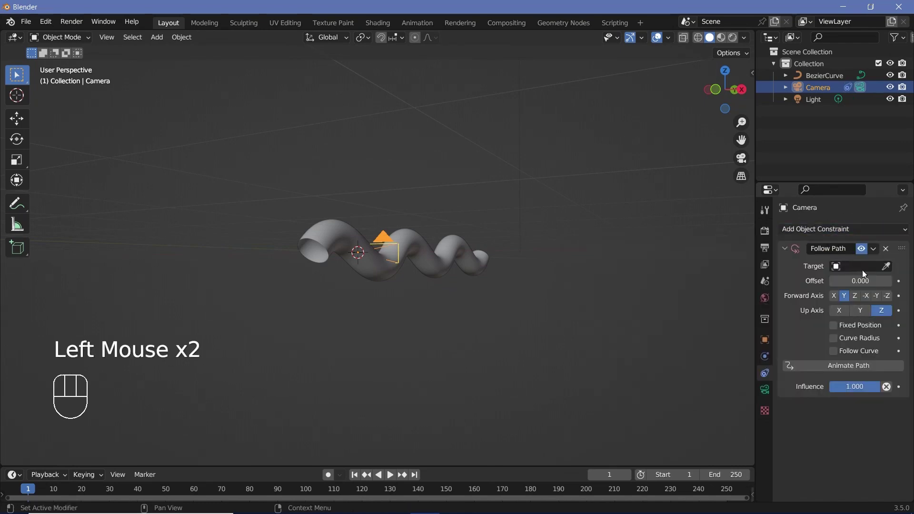
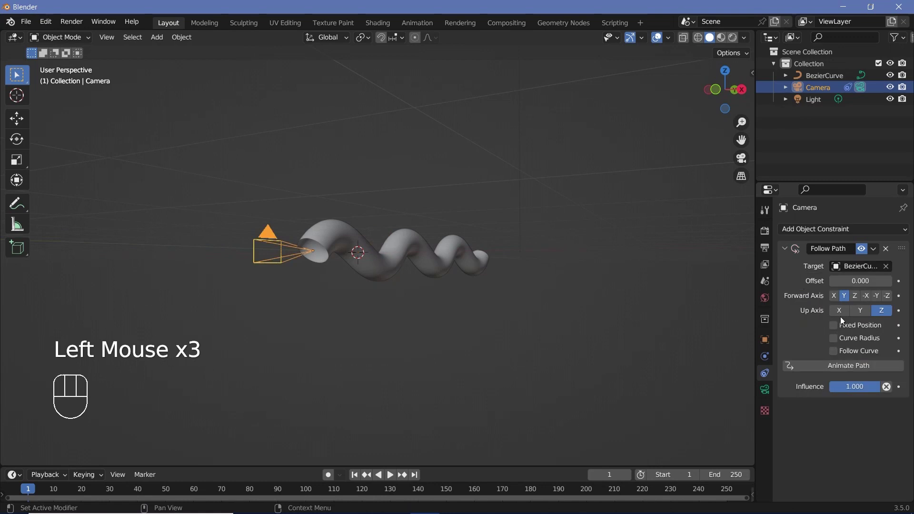
left_click(834, 353)
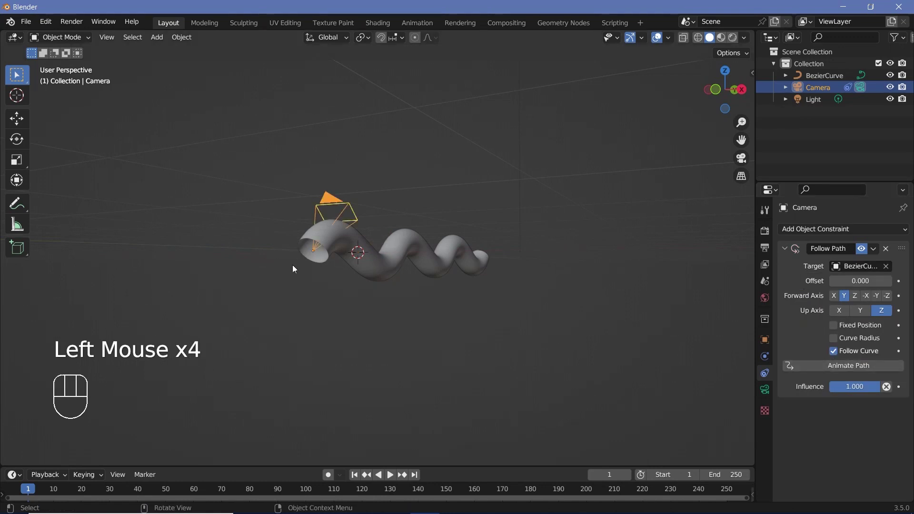
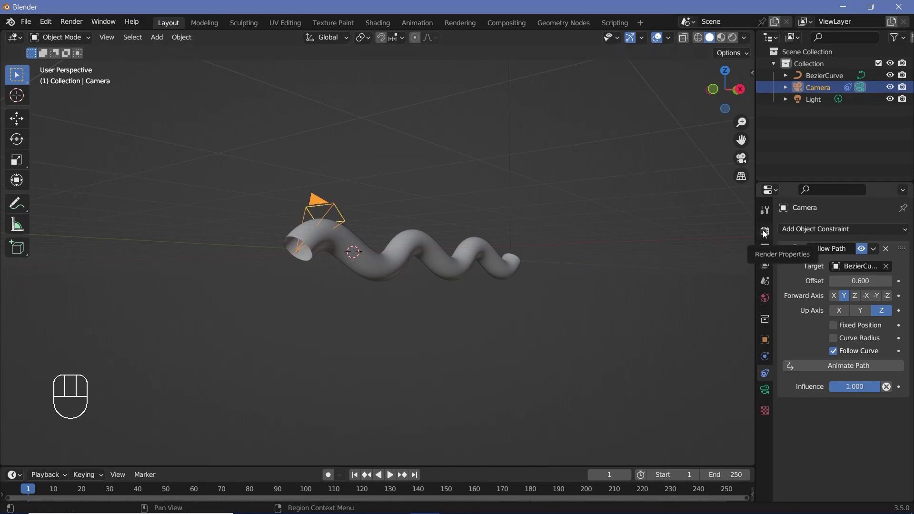
- Set Frame End 300 and output FFmpeg video, MPEG-4 container with H.264 codec
left_click(766, 234)
left_click(800, 344)
left_click(799, 380)
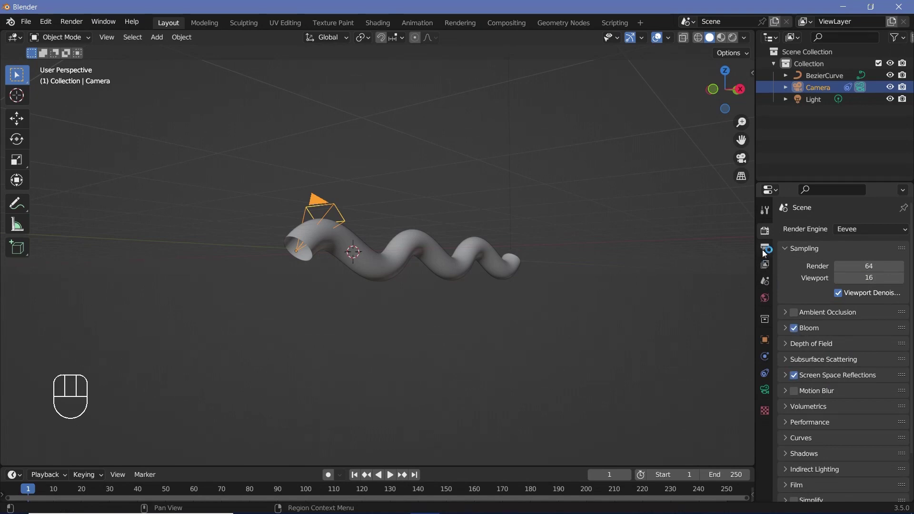
left_click(768, 251)
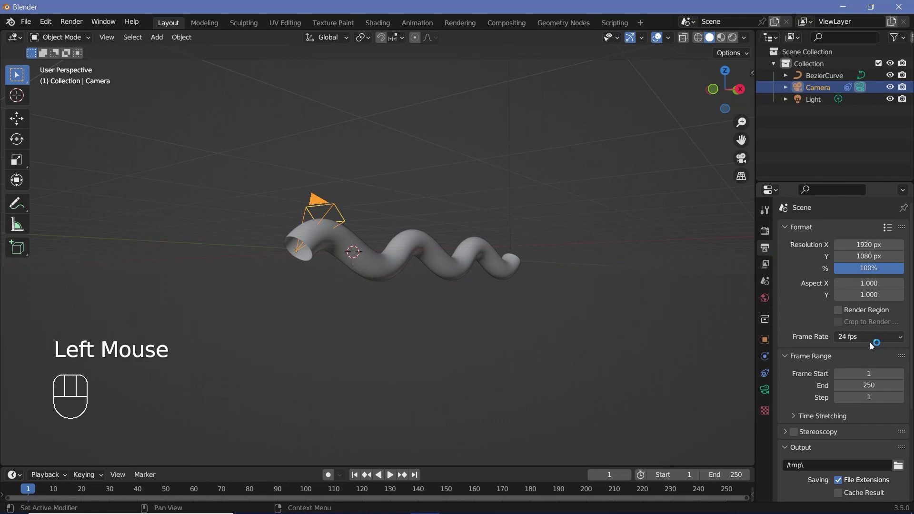
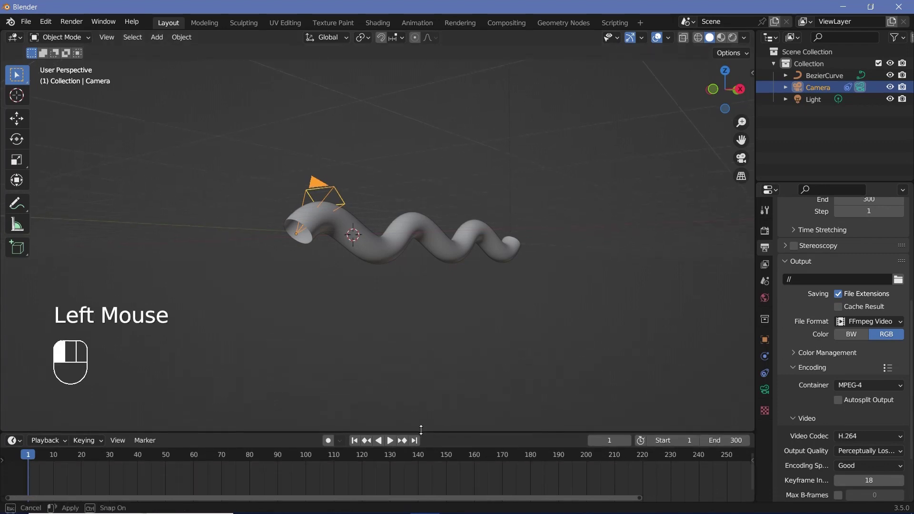
key("Left")
- Keyframe the Follow Path offset from 0 to -100 at frame 300 and play it back
left_click(766, 372)
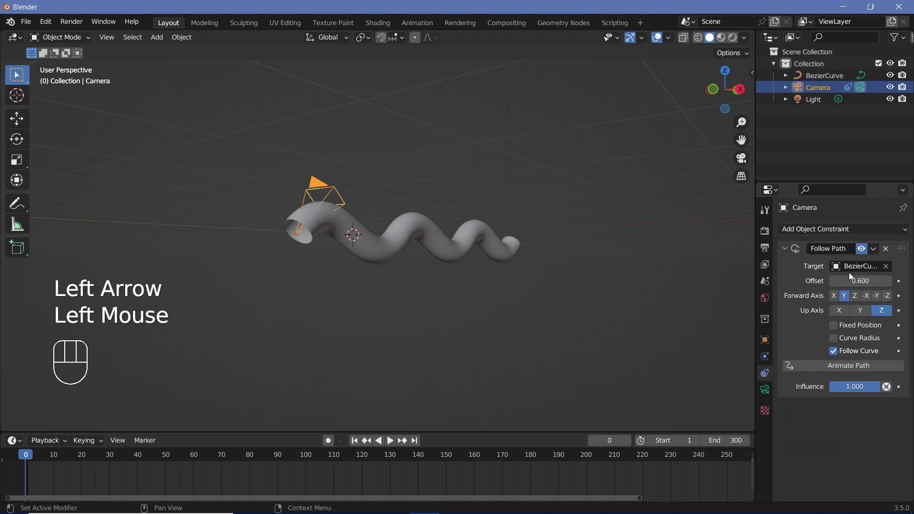
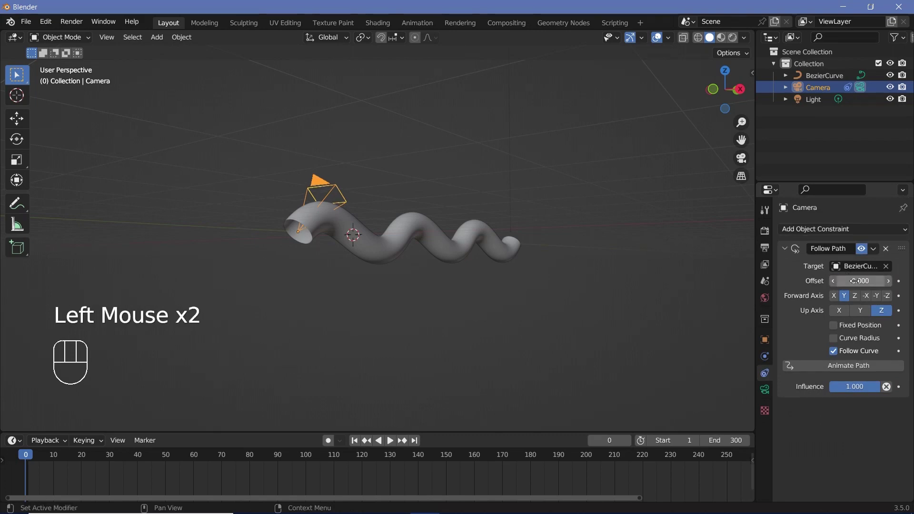
key("i")
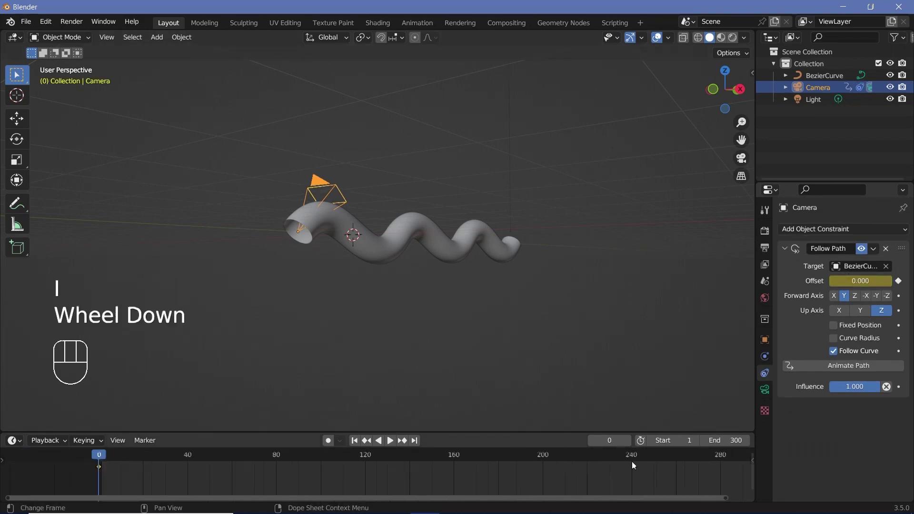
scroll("down", 3)
left_click(688, 461)
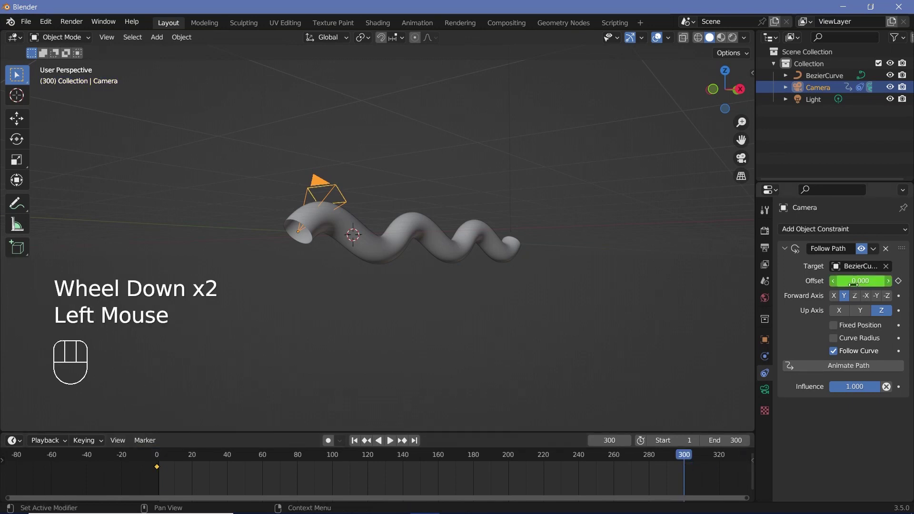
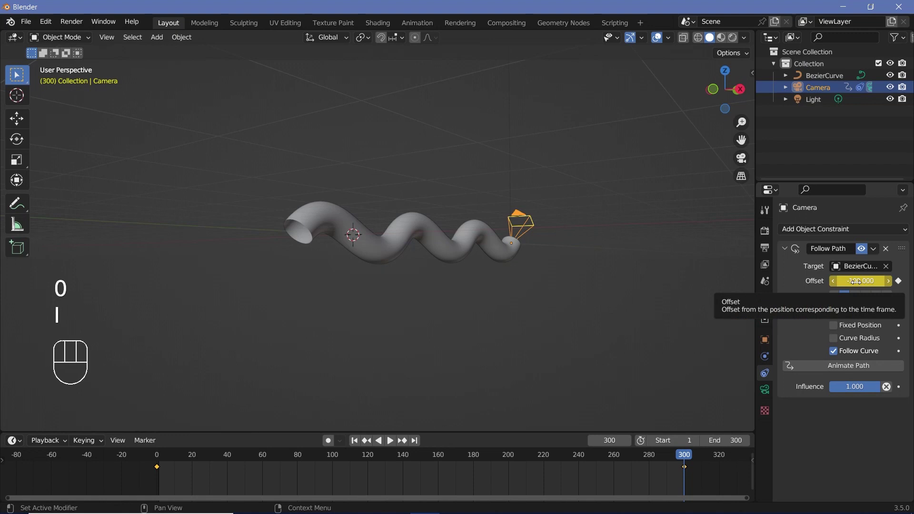
key("space")
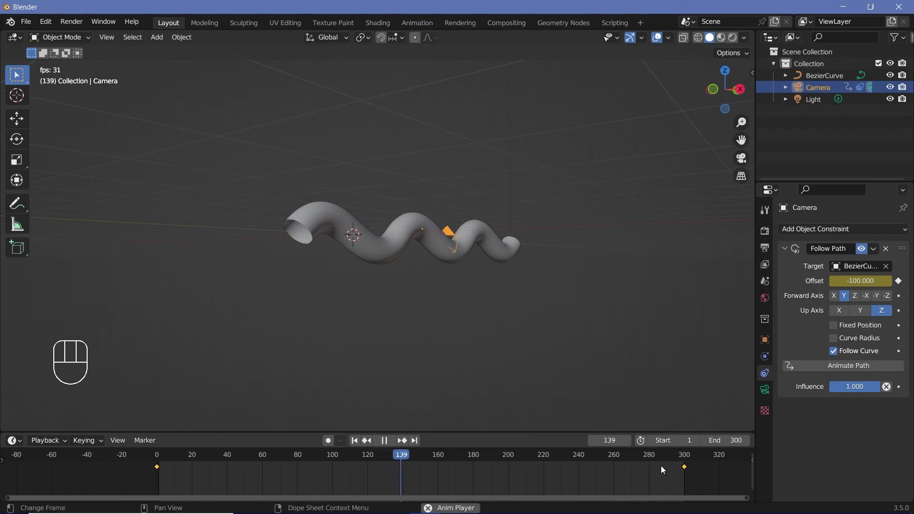
key("space")
- Make the offset keyframes linear, replay the flight, and select the curved tube
key("t")
left_click(182, 452)
key("space")
key("space")
left_click_drag(461, 273, 422, 268)
left_click(443, 228)
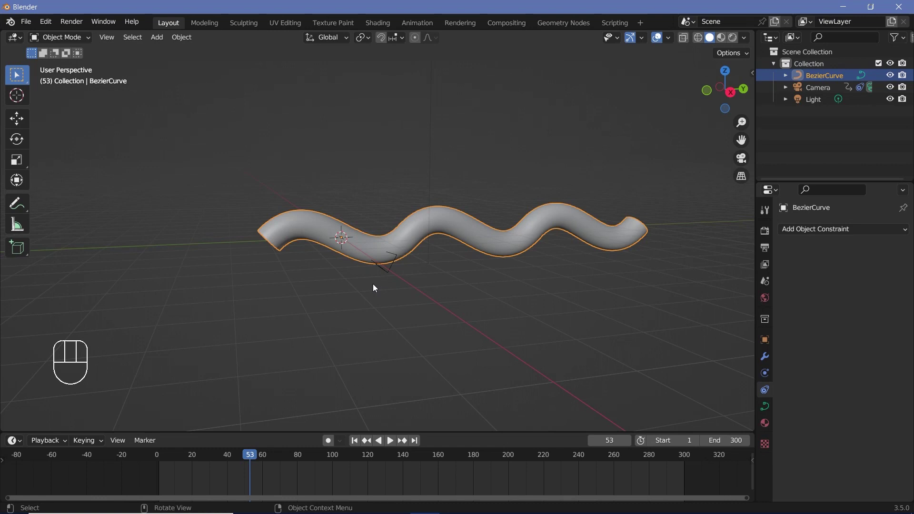
- Select the camera, look through it, and play the flight along the tube
left_click_drag(376, 288, 418, 280)
scroll("down", 3)
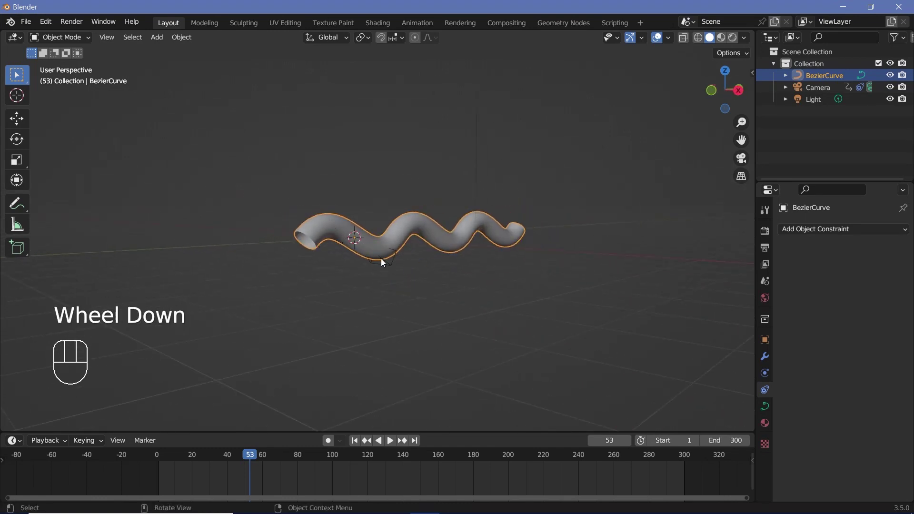
left_click(394, 273)
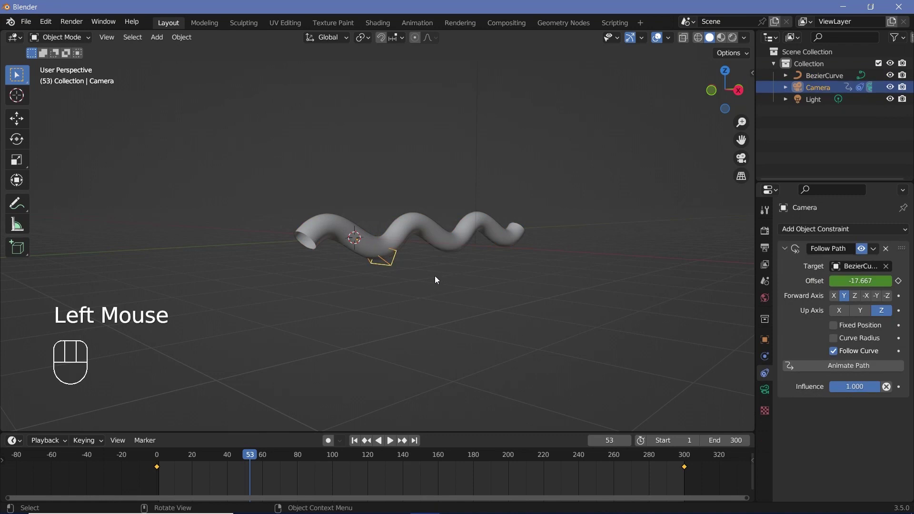
key("KP_0")
key("space")
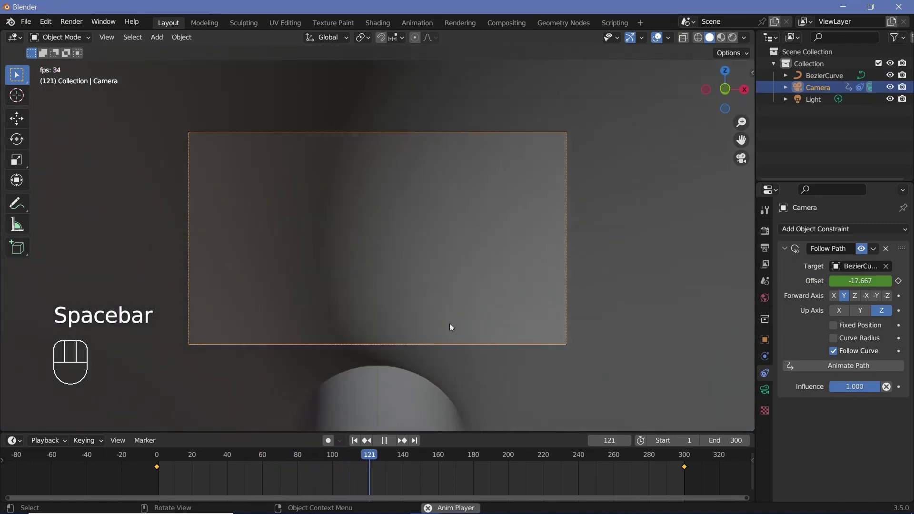
- Set the camera focal length to 12 mm with Passepartout 1.0 and check it in playback
key("space")
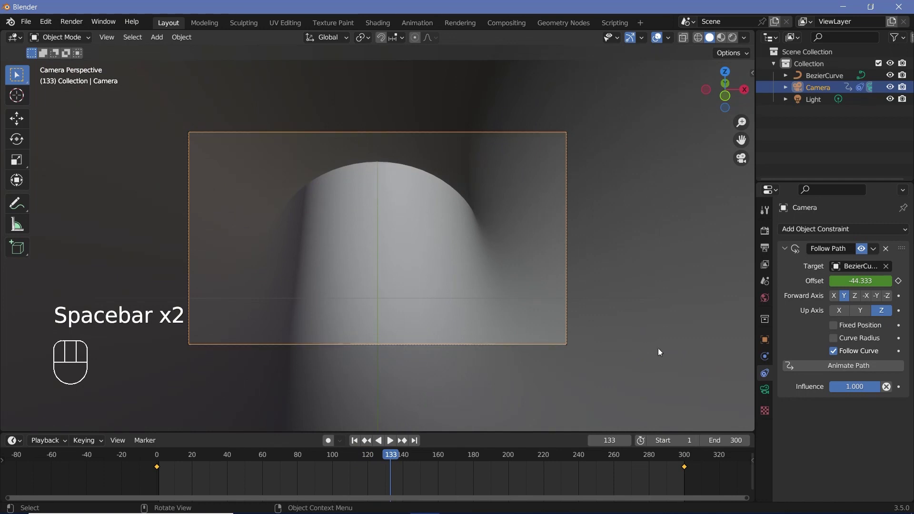
left_click(763, 391)
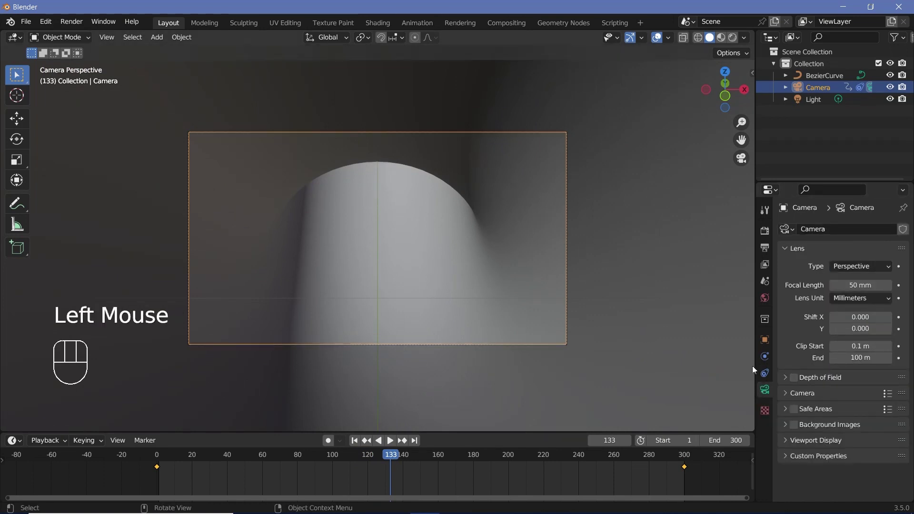
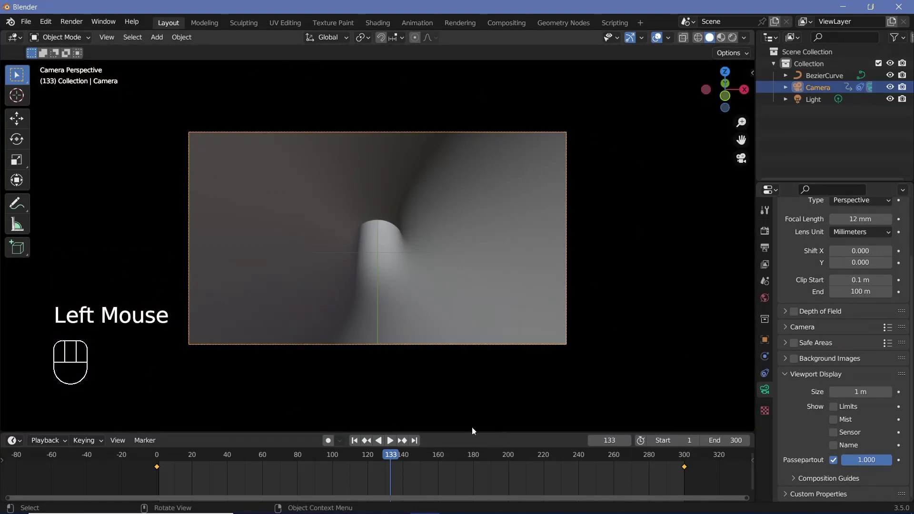
key("space")
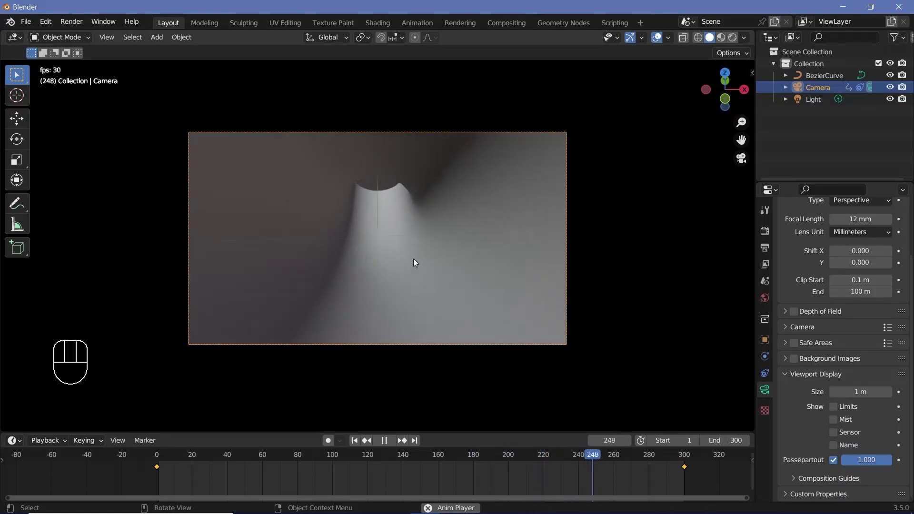
key("space")
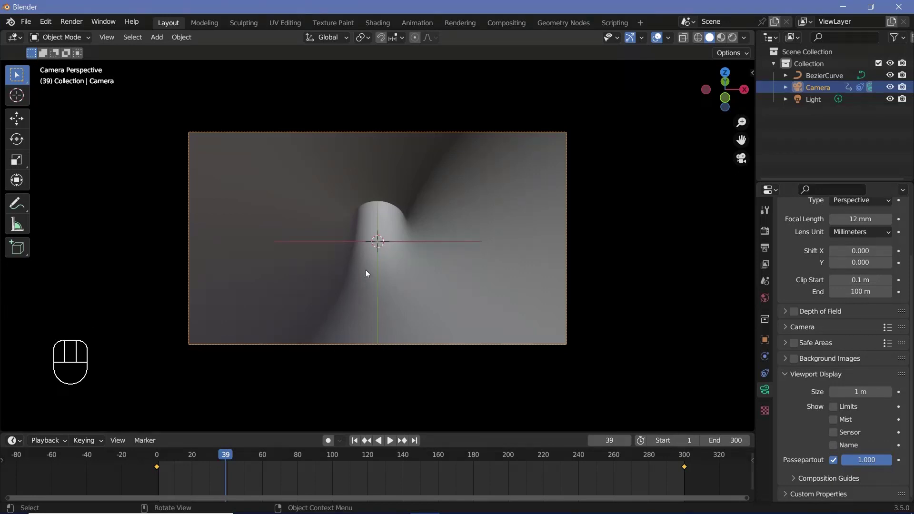
- Select BezierCurve and enlarge the lower area into a Geometry Node Editor
left_click_drag(450, 212, 407, 174)
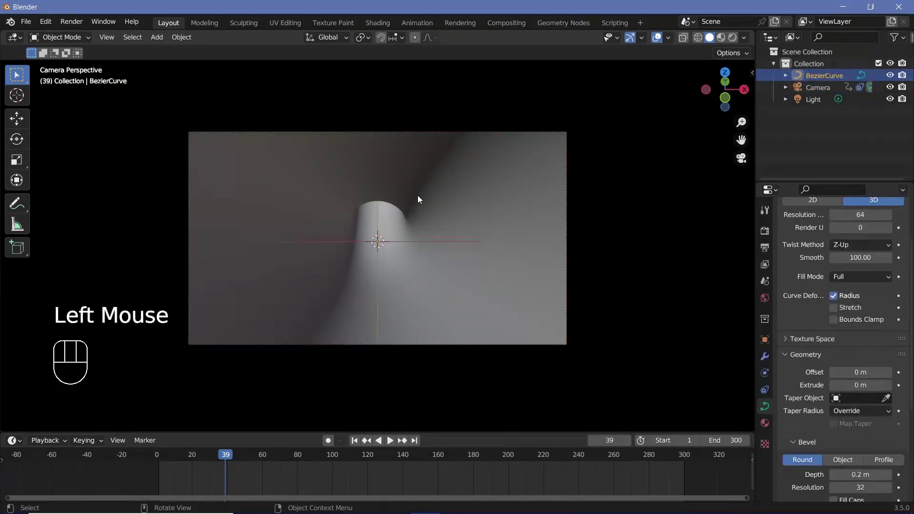
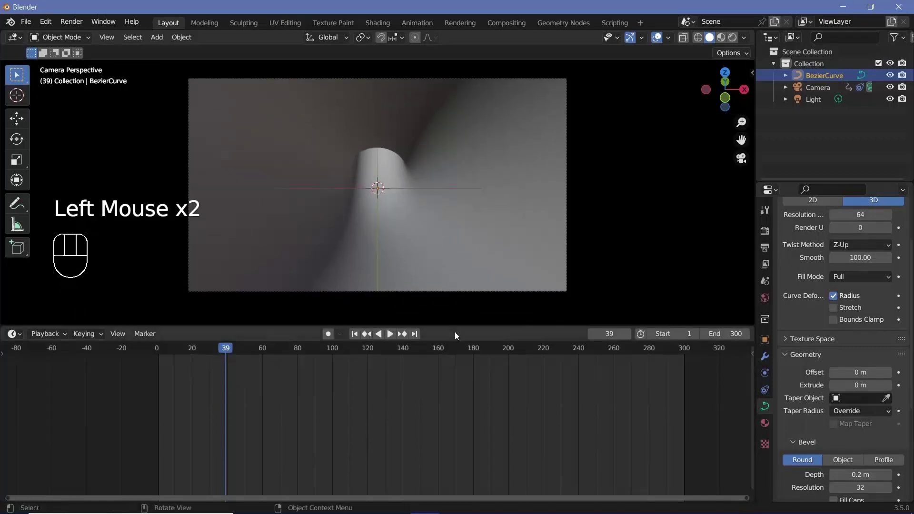
left_click_drag(14, 338, 56, 436)
left_click_drag(383, 340, 347, 414)
- Create a new geometry node tree on the curve and search 'join' for Join Geometry
left_click_drag(286, 463, 377, 407)
scroll("up", 3)
left_click(334, 404)
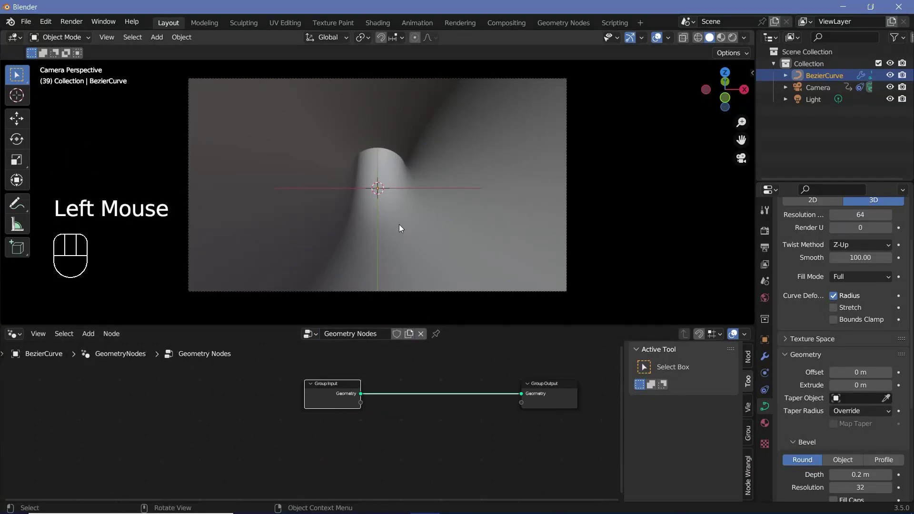
key("KP_0")
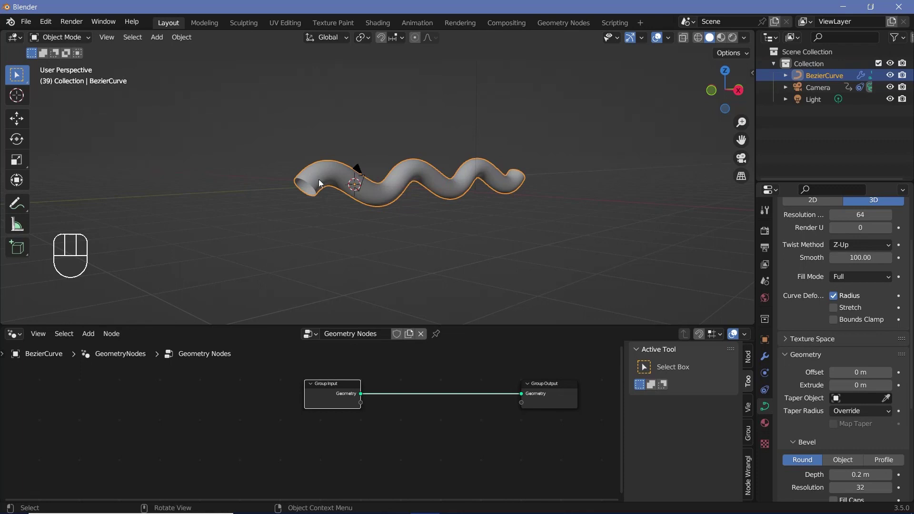
left_click(335, 393)
key("shift+a")
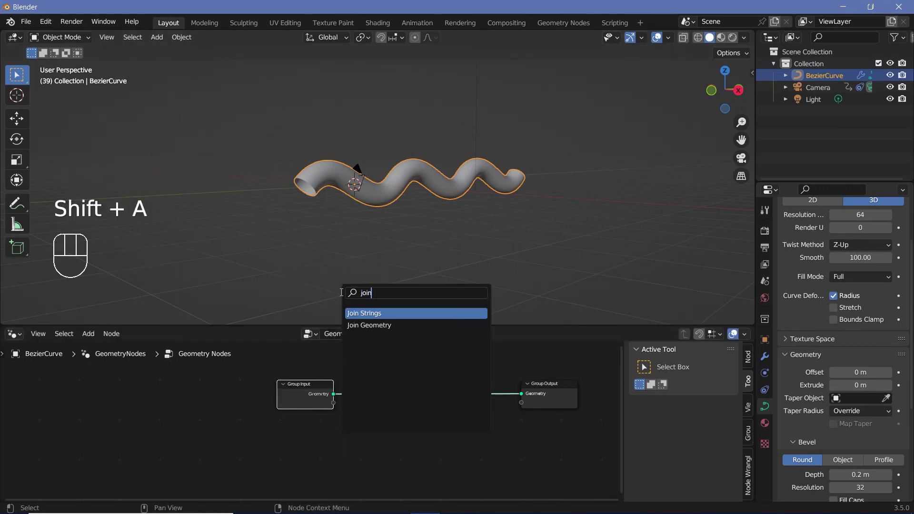
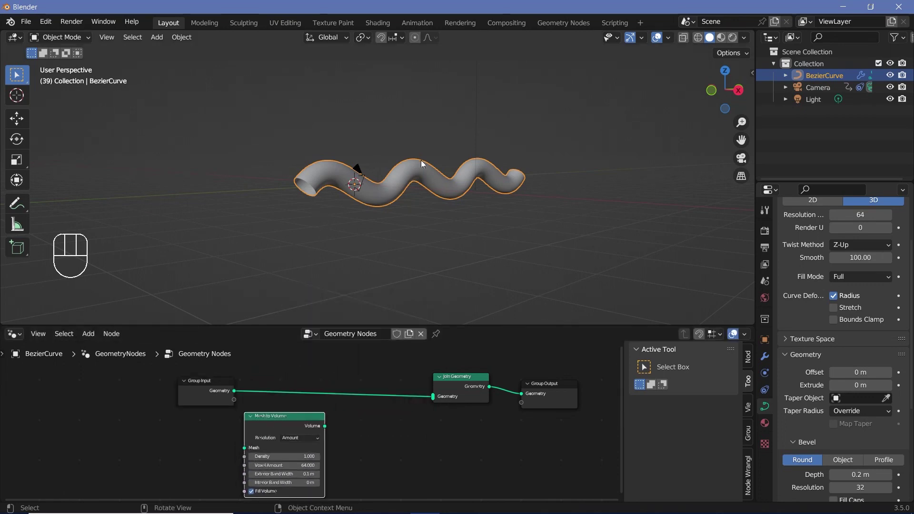
- Feed a Mesh to Volume node (voxel amount 4, 0.1 m interior band) into Join Geometry
left_click_drag(299, 422, 356, 213)
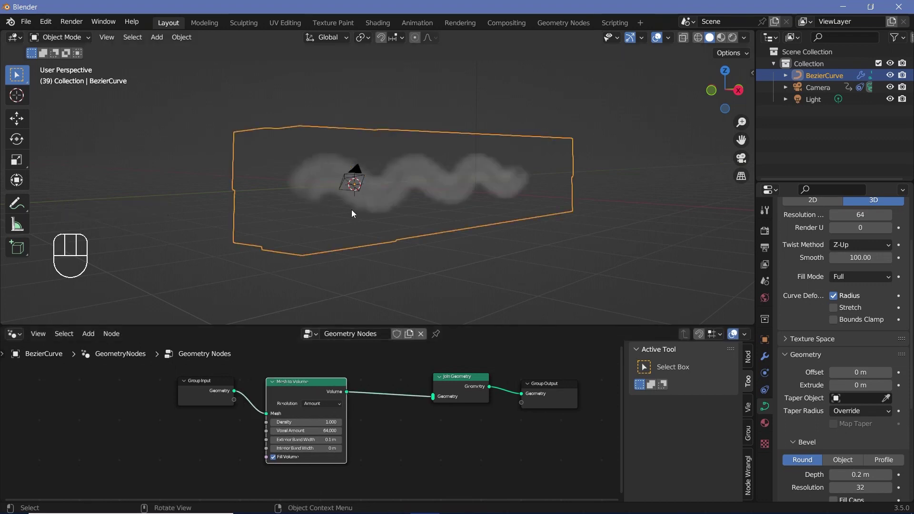
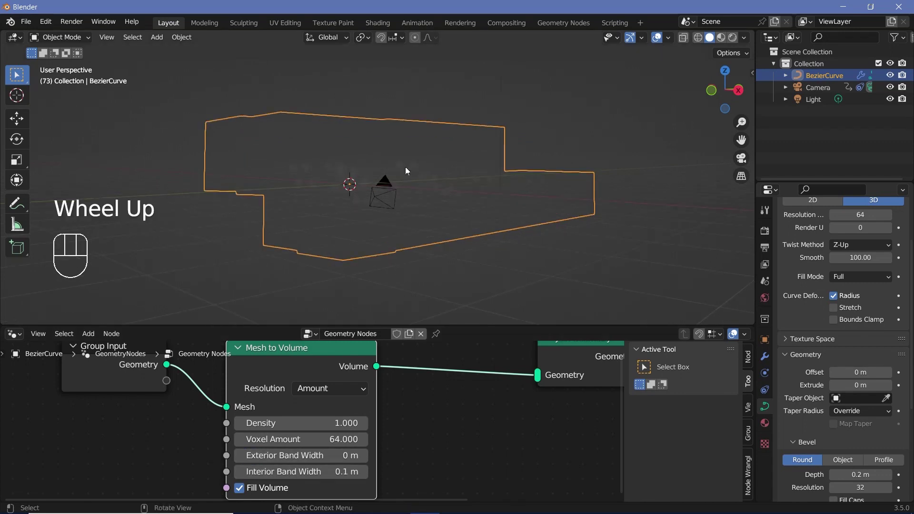
left_click_drag(340, 208, 356, 219)
scroll("down", 3)
left_click_drag(472, 185, 458, 173)
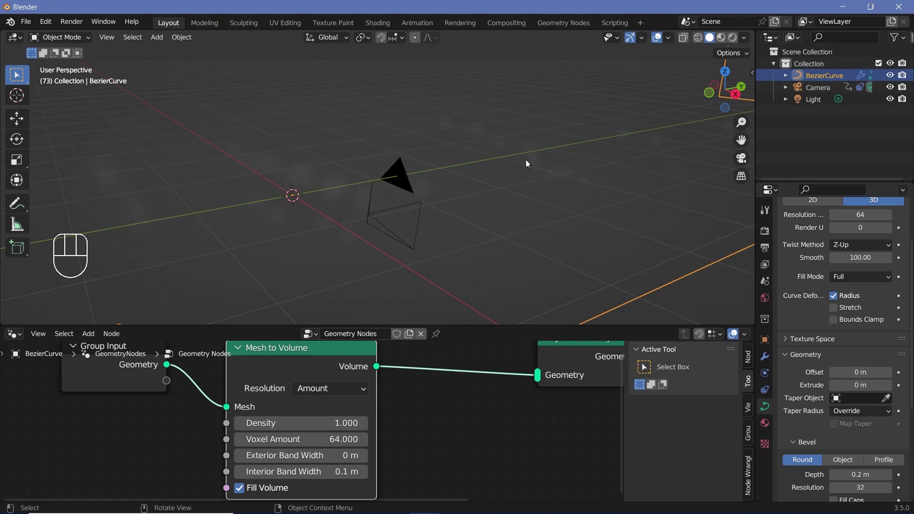
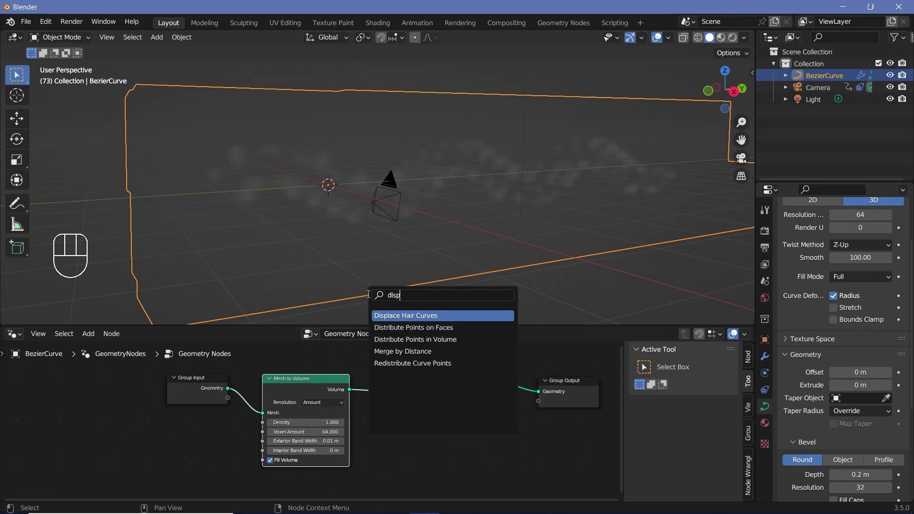
- Insert Distribute Points in Volume (random, density 1000) between Mesh to Volume and Join Geometry
key("BackSpace")
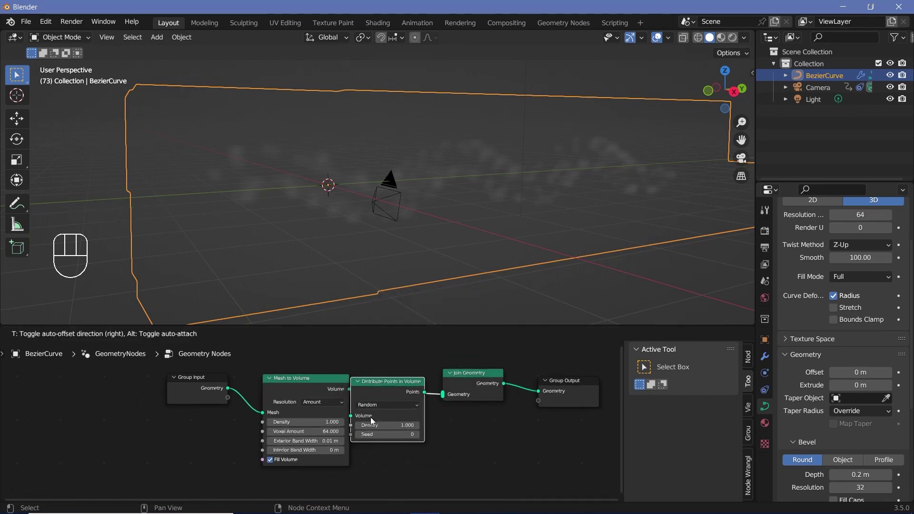
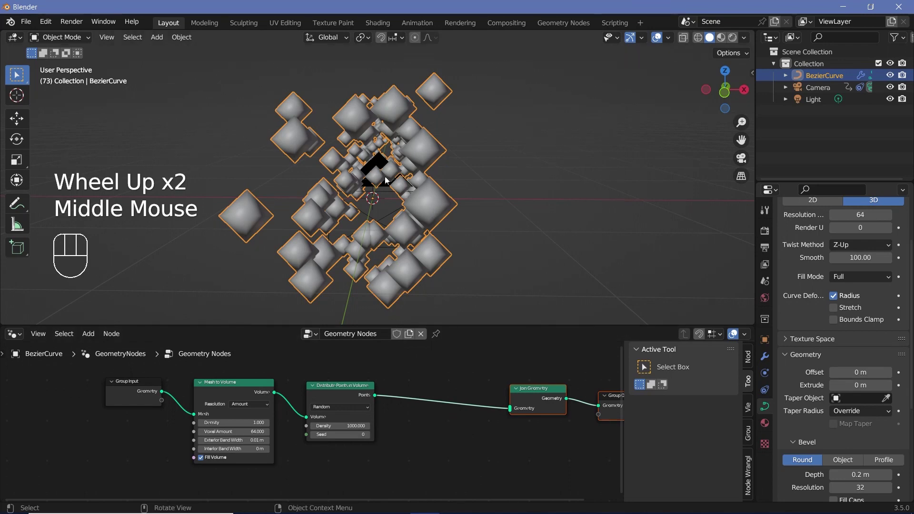
- Instance Ico Spheres on the scattered points and route them through Set Shade Smooth into Join Geometry
key("shift+a")
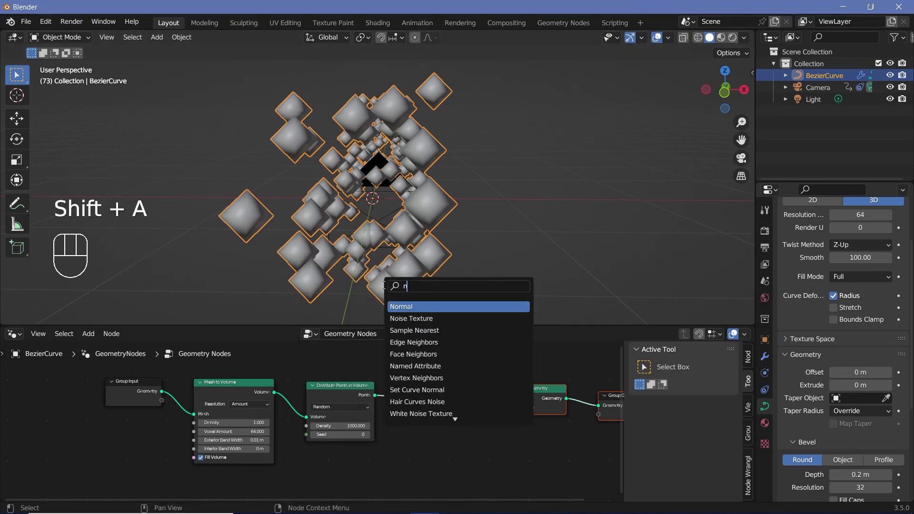
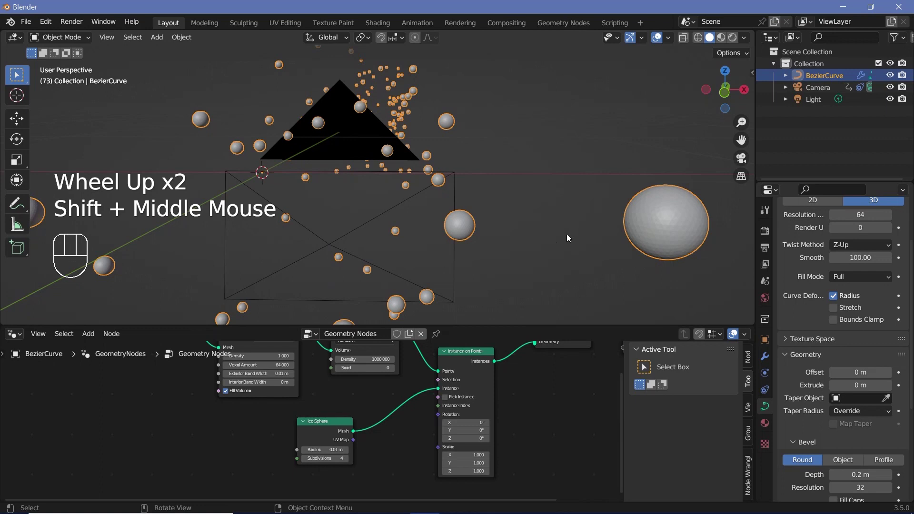
middle_click(682, 233)
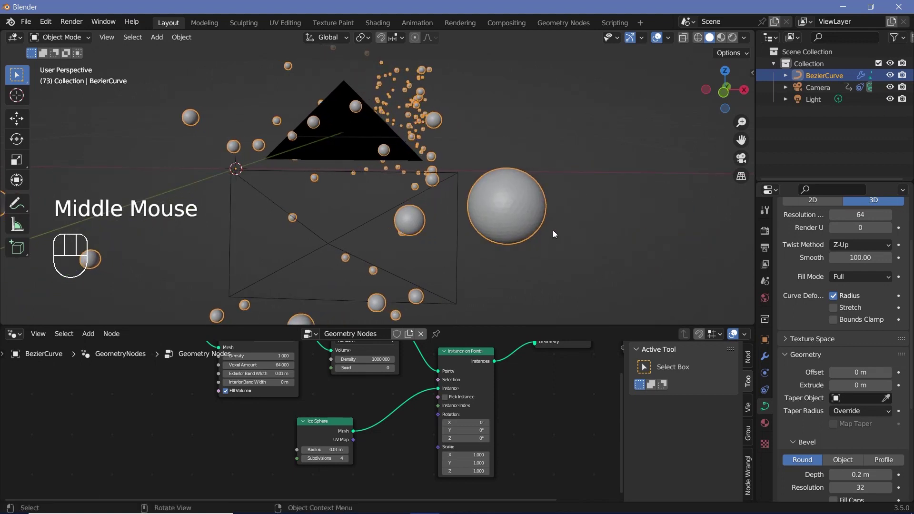
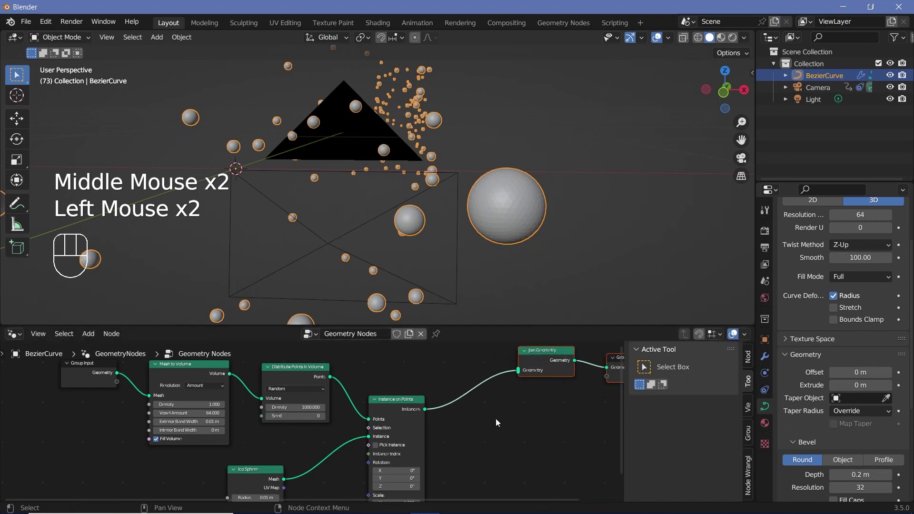
key("shift+a")
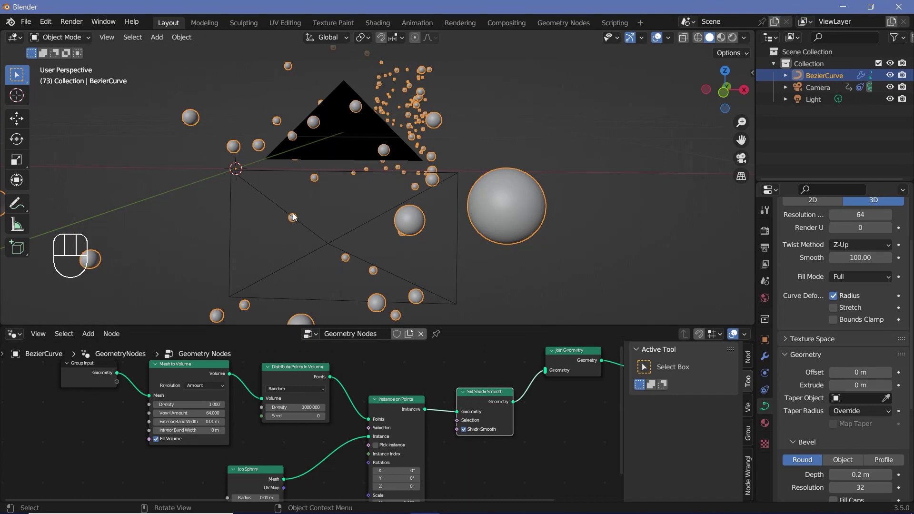
left_click(461, 498)
scroll("down", 3)
left_click(450, 407)
left_click(143, 391)
left_click(146, 388)
left_click_drag(201, 393, 364, 184)
scroll("down", 3)
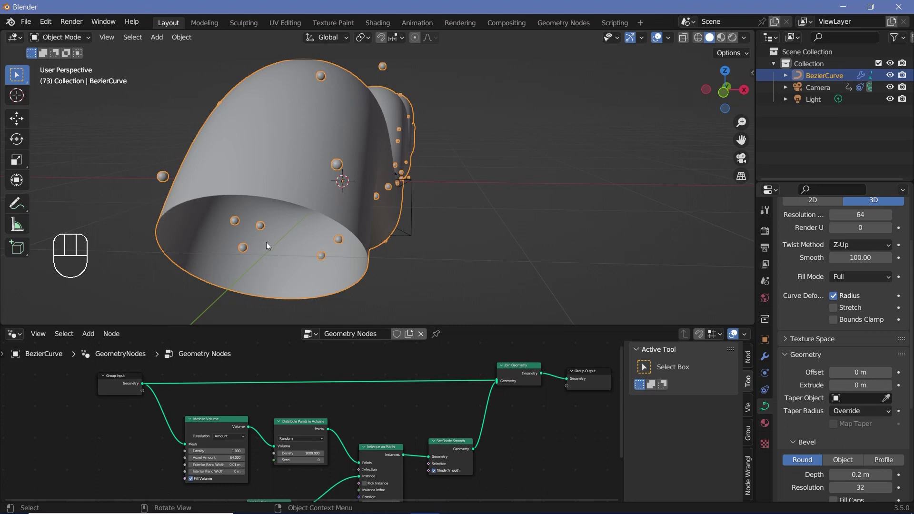
- Preview the tunnel animation through the scene camera, then leave camera view
key("KP_0")
key("space")
key("space")
left_click(661, 42)
key("space")
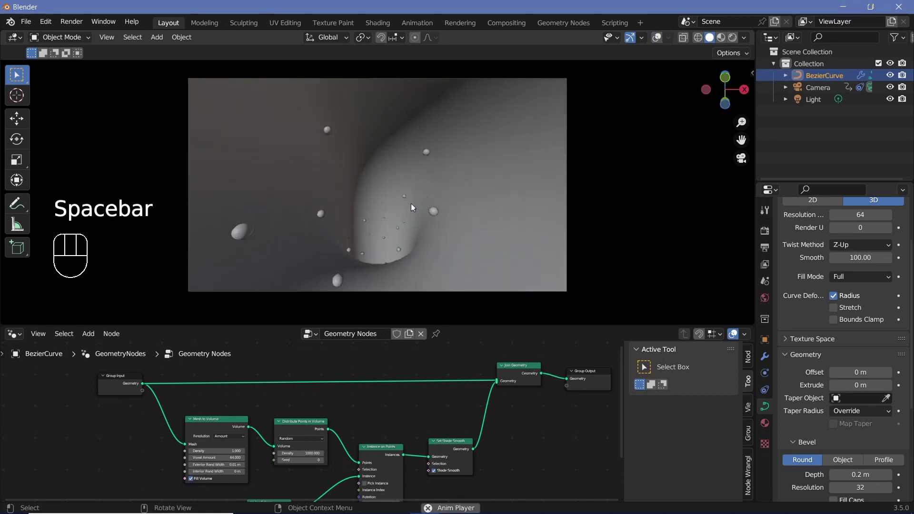
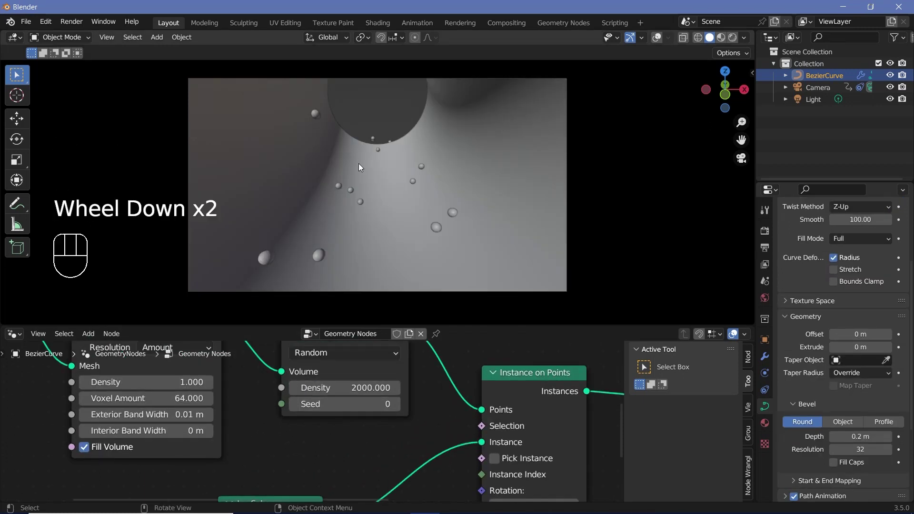
key("space")
left_click(440, 248)
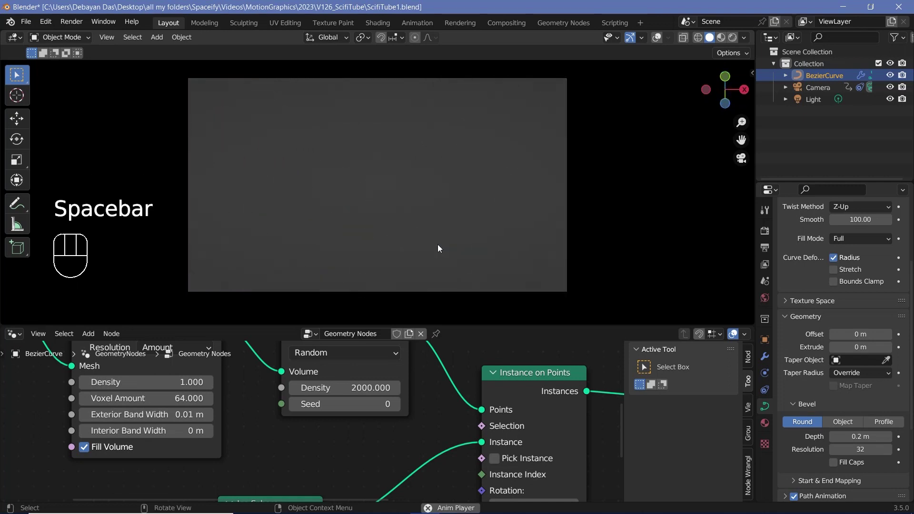
key("space")
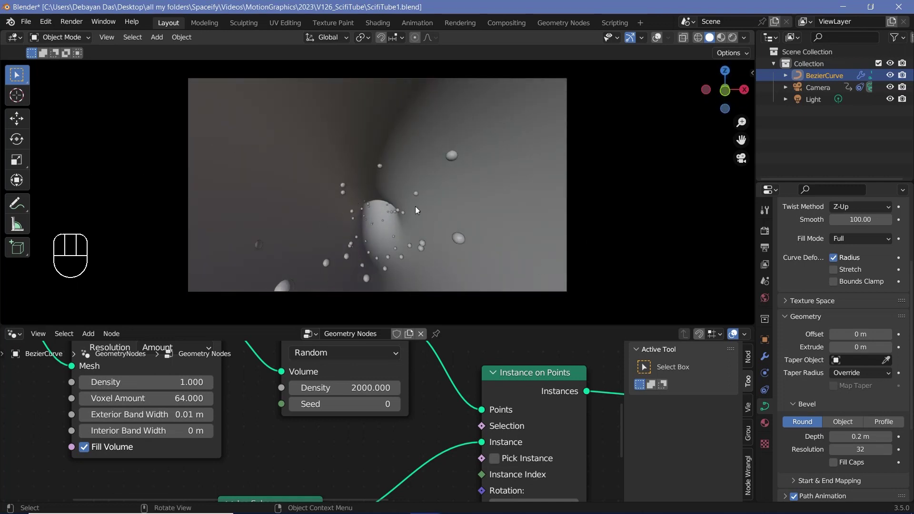
key("KP_0")
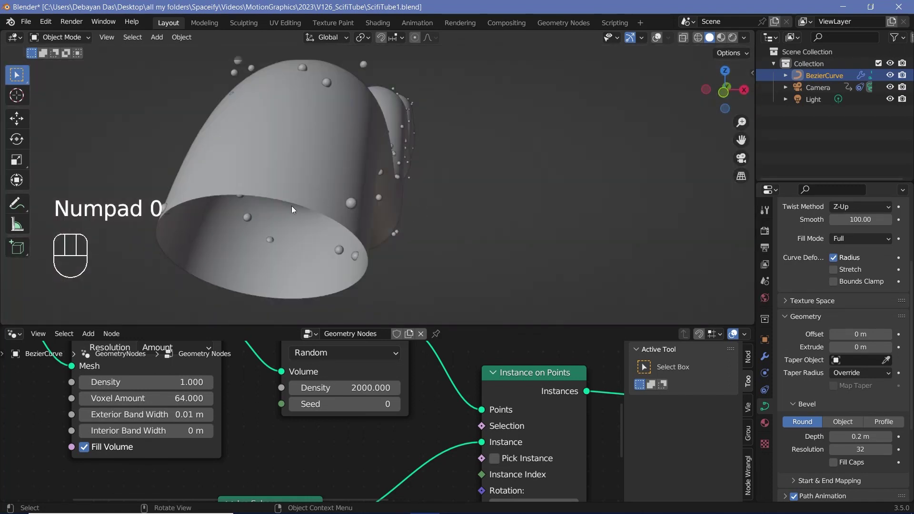
- Enable Fill Caps in the curve's Bevel settings to close the tube's open ends
middle_click(282, 192)
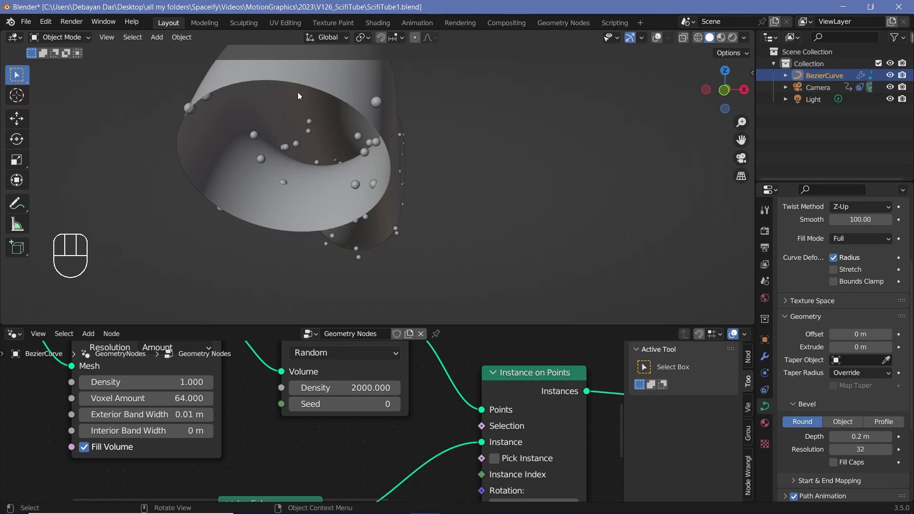
scroll("up", 3)
scroll("down", 3)
scroll("up", 3)
scroll("down", 3)
left_click(834, 428)
left_click_drag(279, 173, 496, 209)
scroll("down", 3)
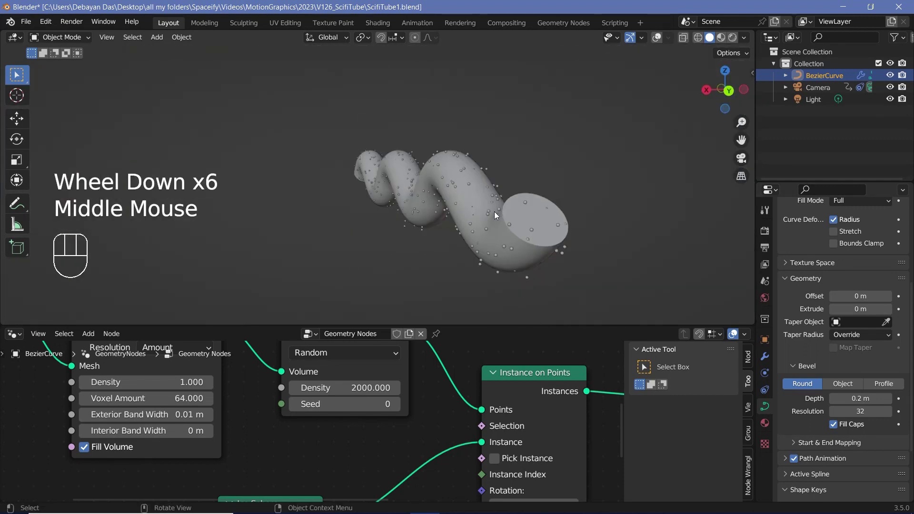
- Play the tunnel animation through the camera to check the capped tube
key("KP_0")
key("space")
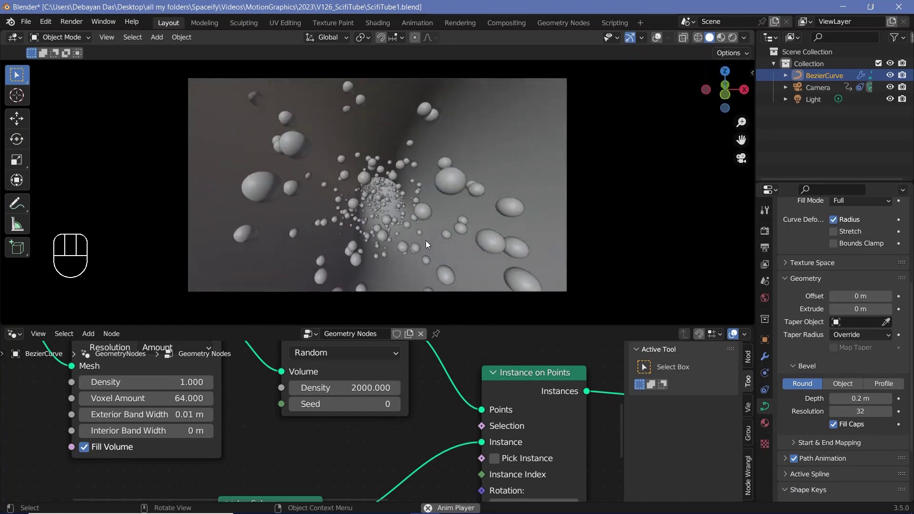
key("space")
key("space")
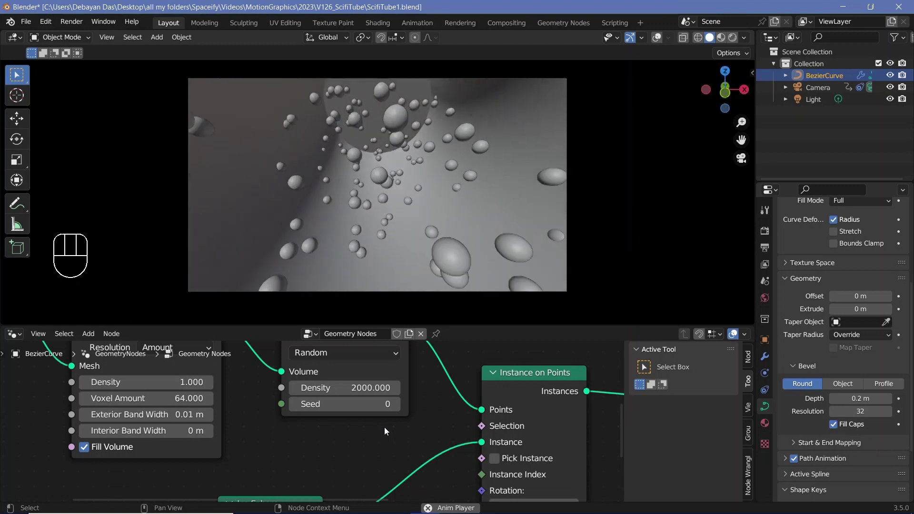
key("space")
key("space")
key("space")
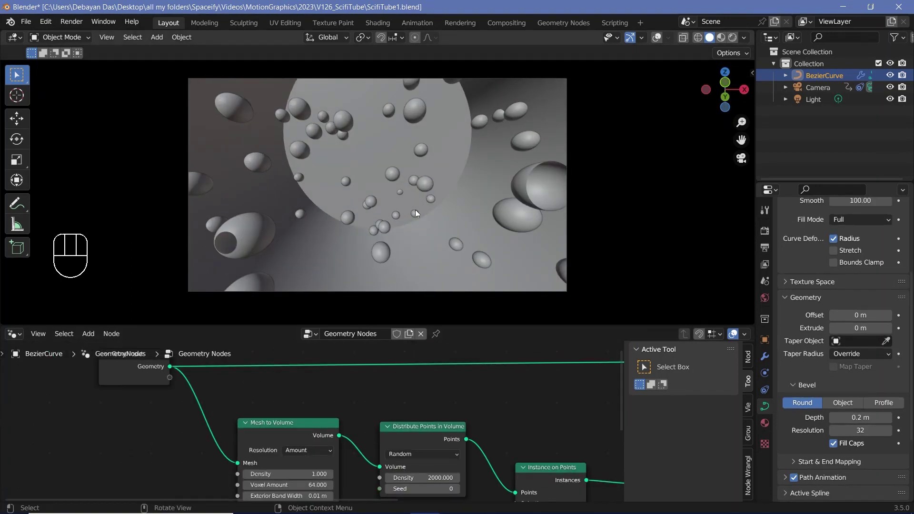
- Turn Fill Caps back off and replay the animation, stepping a few frames back and forth
left_click(431, 407)
middle_click(416, 397)
left_click_drag(332, 423, 304, 404)
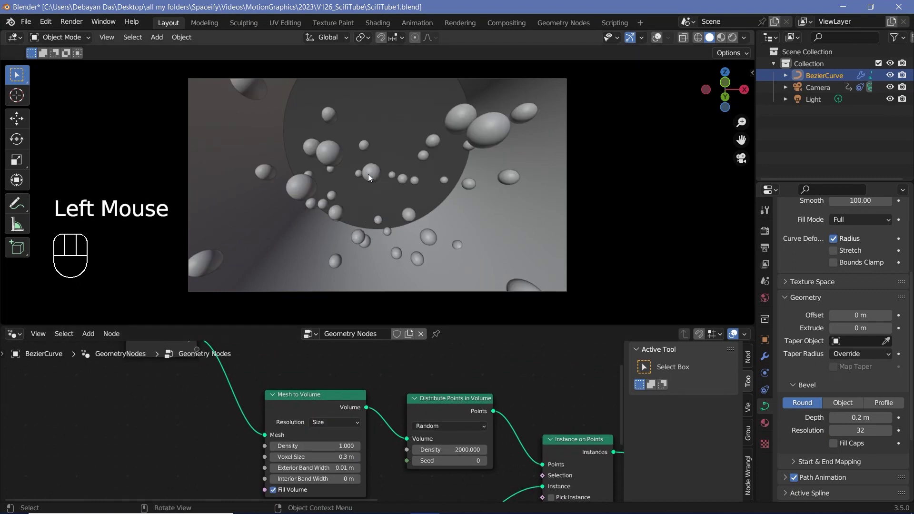
key("space")
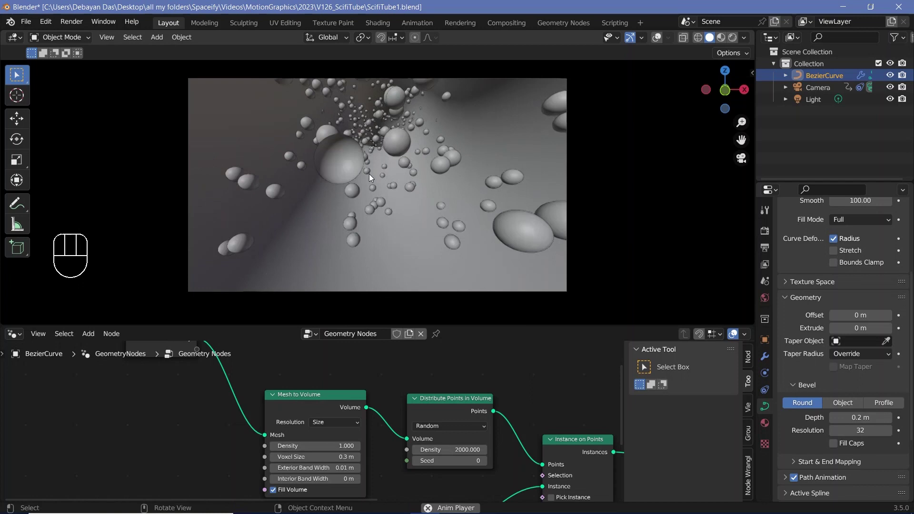
key("space")
key("space")
key("Left")
key("Left")
key("Right")
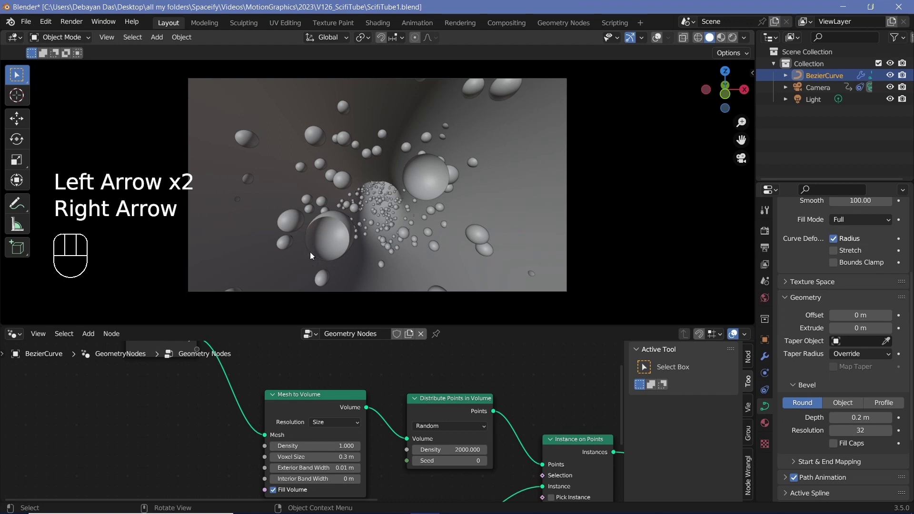
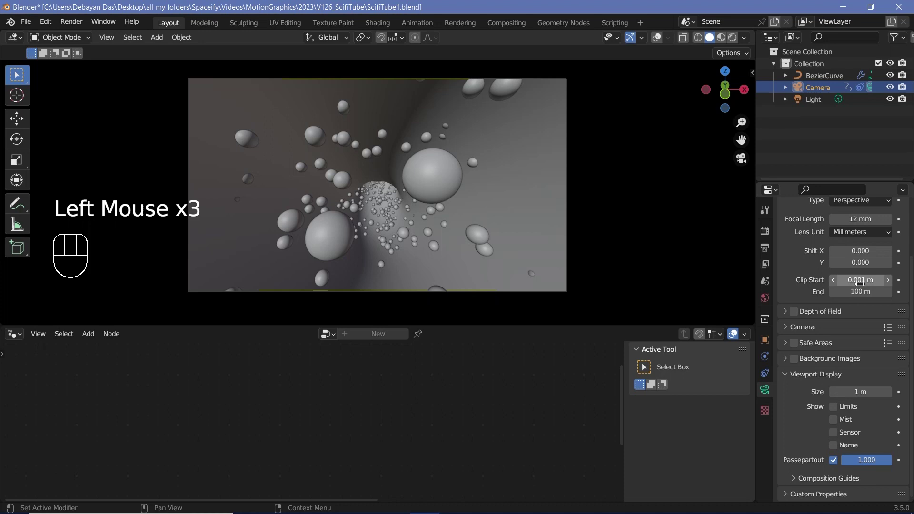
- Confirm Clip Start 0.001 m, scrub the animation frames with arrow keys, then reselect BezierCurve
key("space")
key("space")
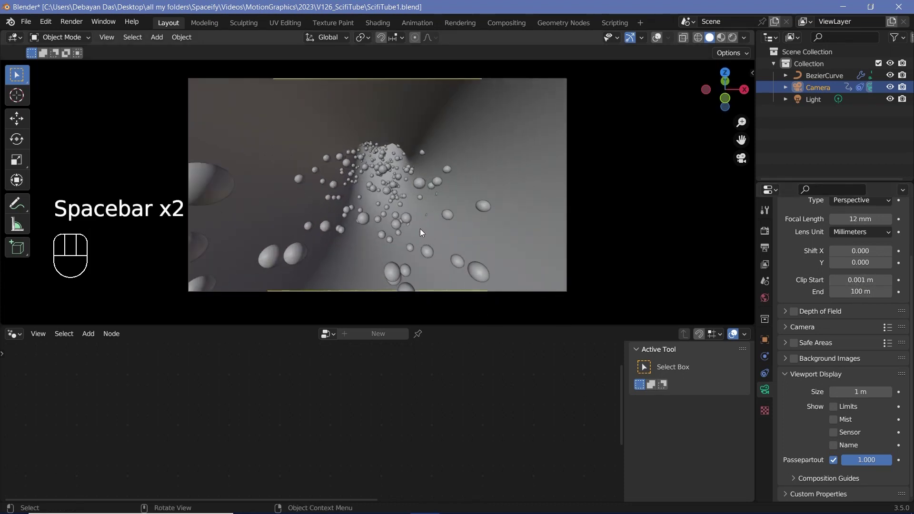
key("Right")
key("Right")
key("Right")
key("Right")
key("Right")
key("Right")
key("Right")
key("Right")
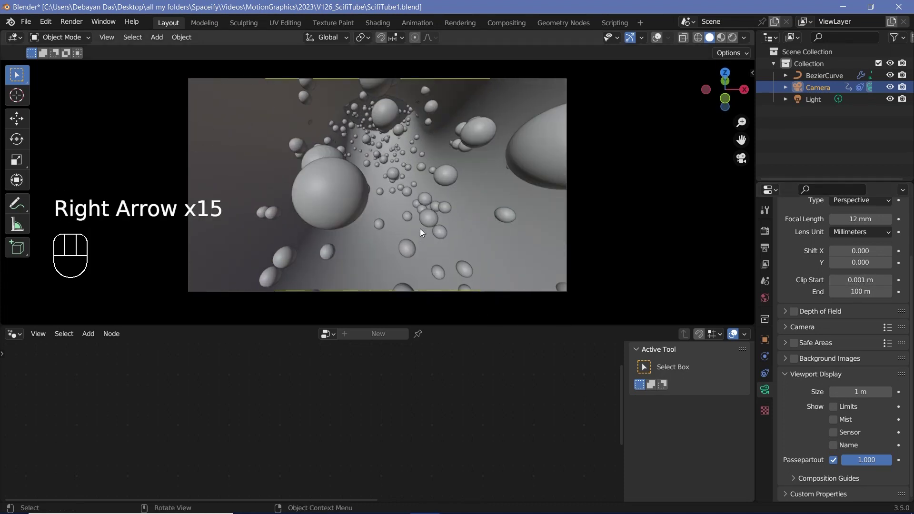
key("Right")
key("Right")
key("Right")
key("Right")
key("Right")
key("Right")
key("Right")
key("Right")
key("Left")
key("Left")
key("Left")
key("Left")
key("Right")
key("Right")
key("Right")
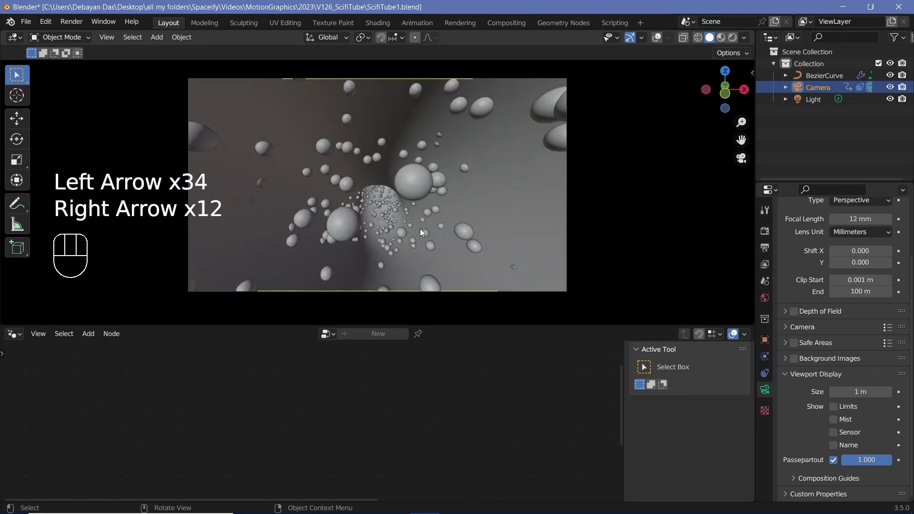
left_click(410, 186)
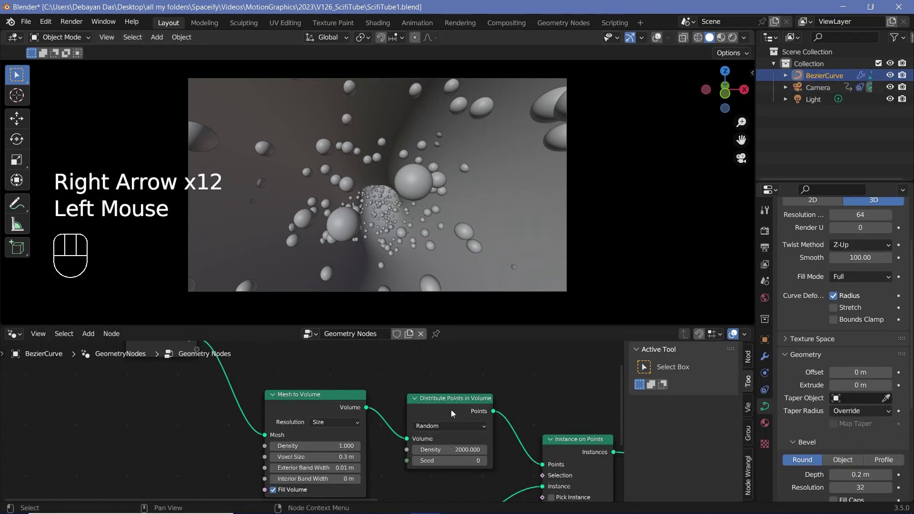
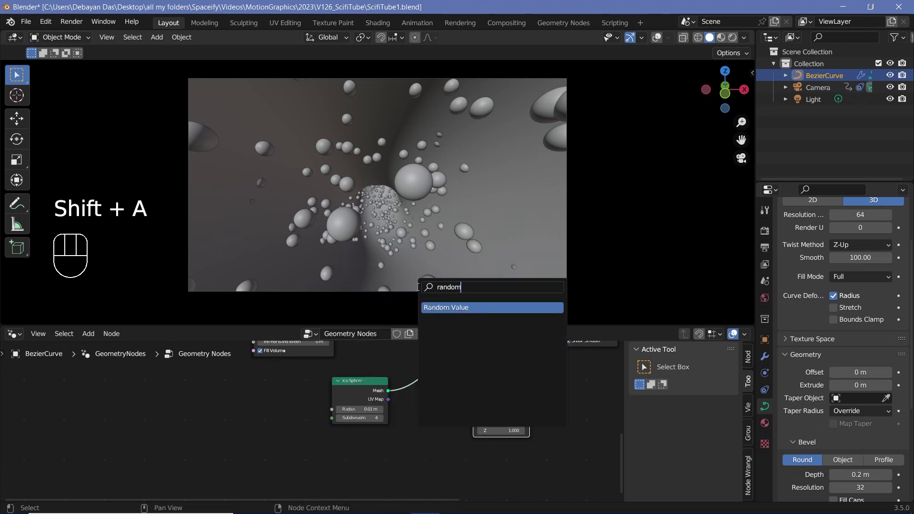
- Drive the Instance on Points scale with a Random Value node (minimum 0.1)
left_click(414, 437)
middle_click(419, 426)
scroll("up", 3)
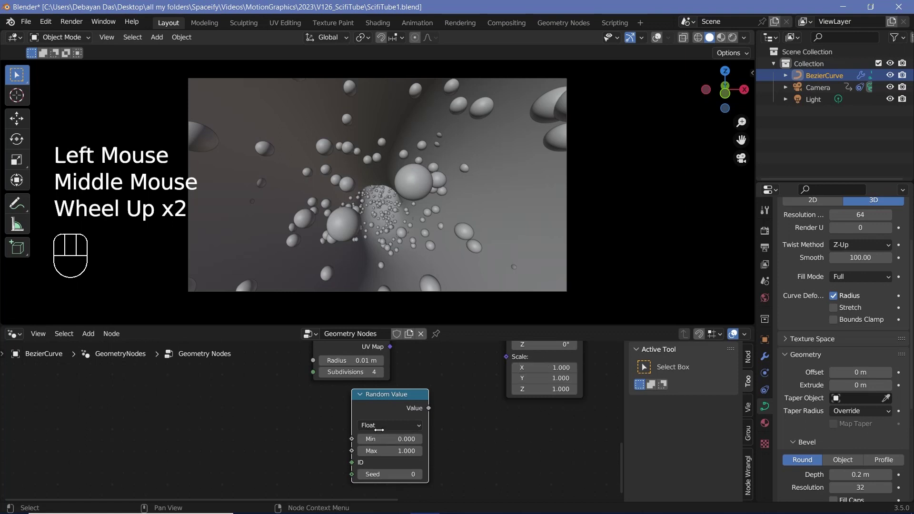
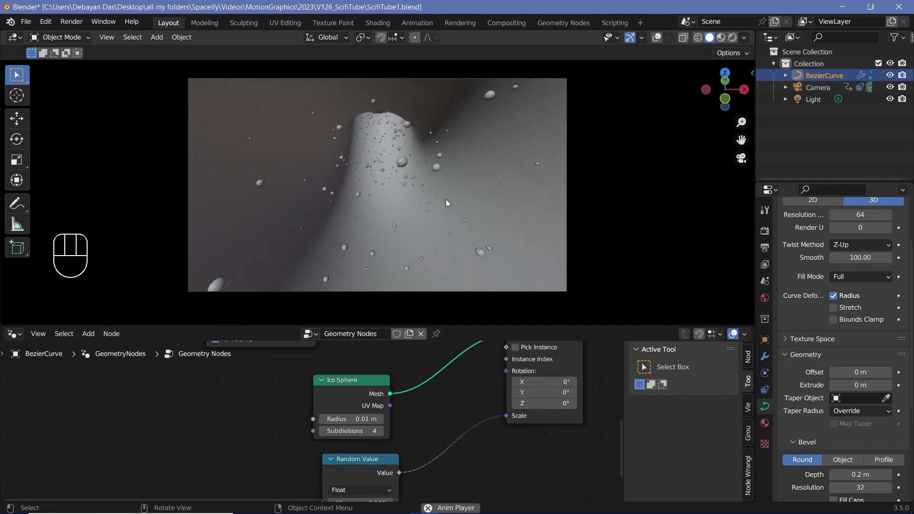
key("space")
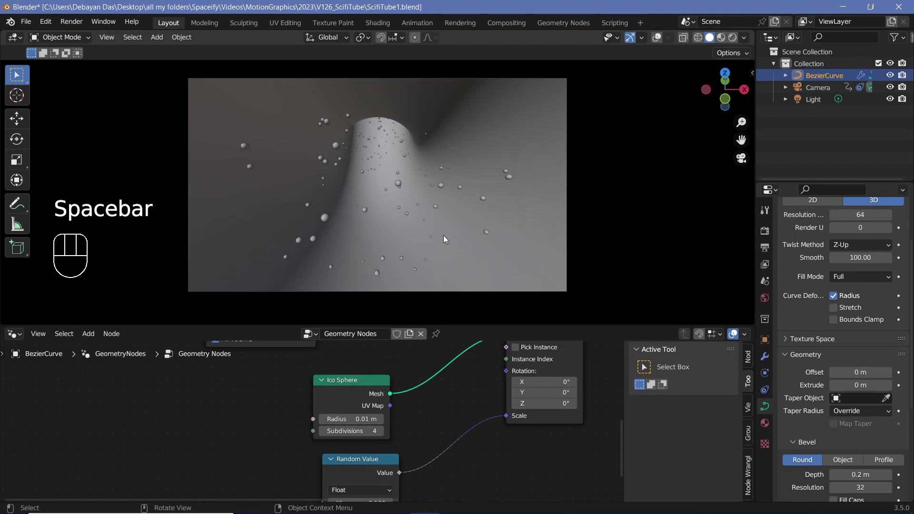
key("KP_0")
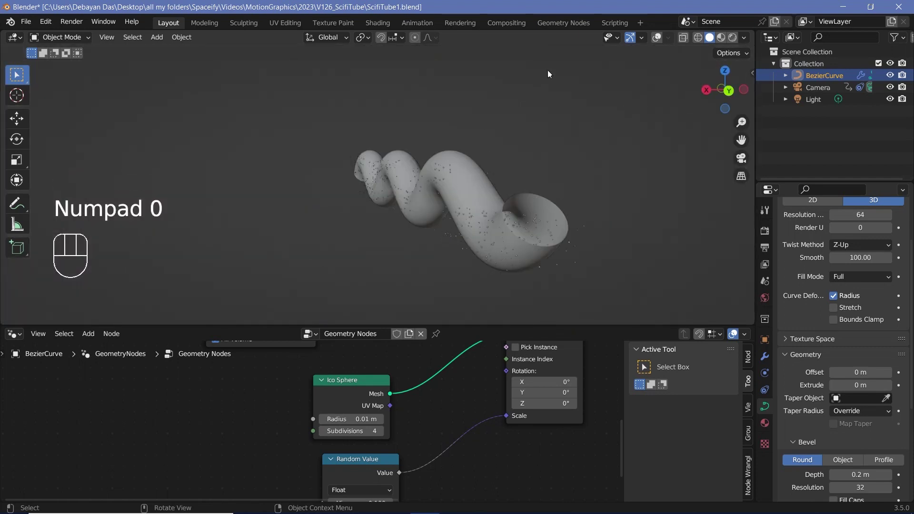
- From side view, duplicate the tube curve twice along Y (24 m) to make BezierCurve.001 and .002
left_click(659, 44)
left_click_drag(471, 198, 526, 196)
scroll("down", 3)
left_click_drag(452, 213, 482, 207)
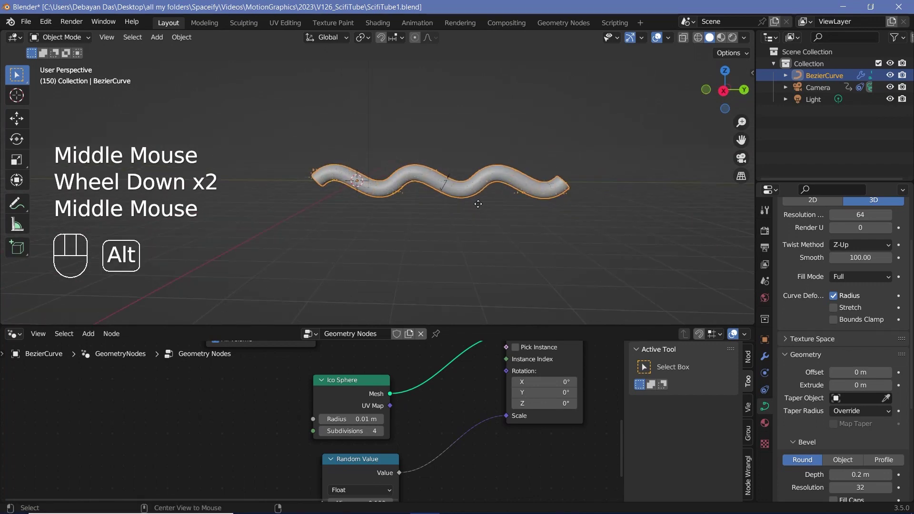
key("alt+d")
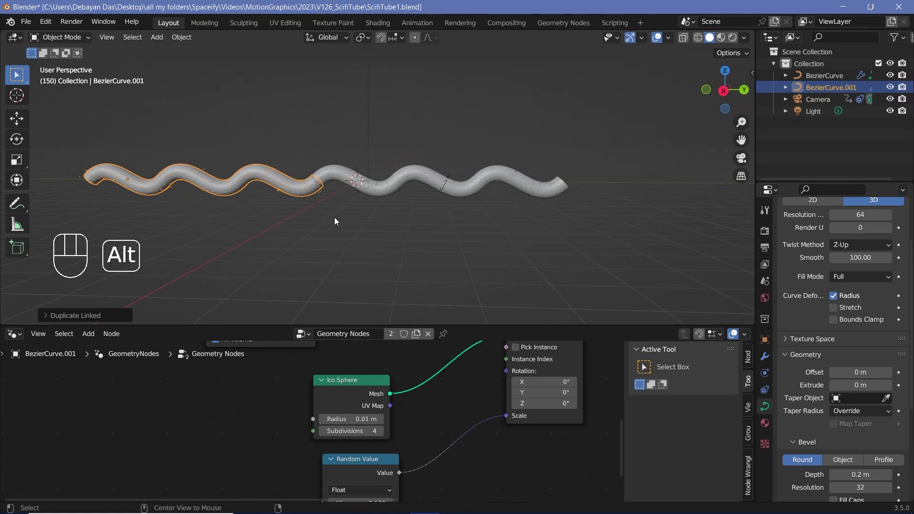
key("ctrl+alt+d")
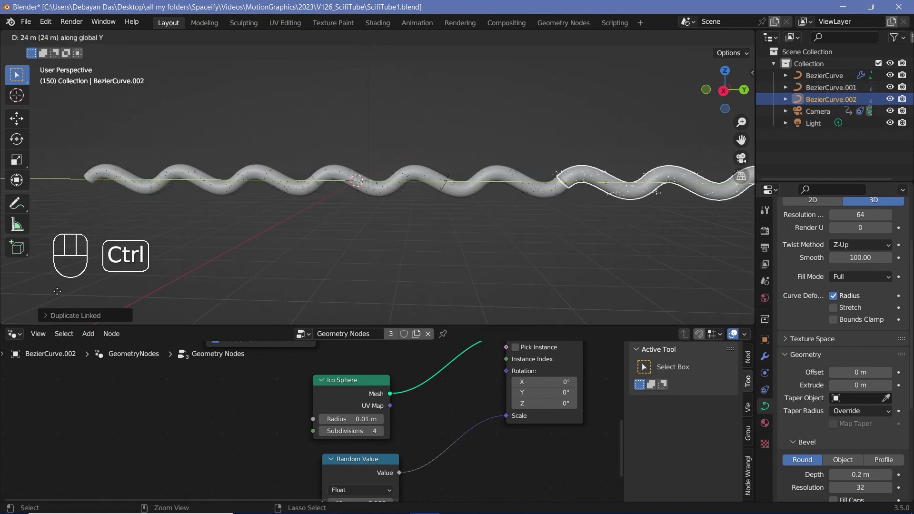
key("KP_0")
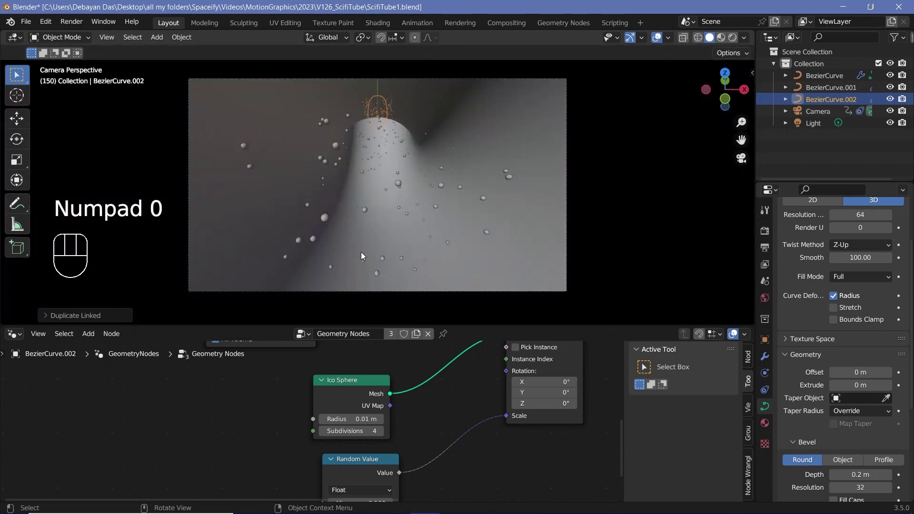
- Play the animation in the Timeline through to frame 300 to preview the particles inside the tunnel
key("space")
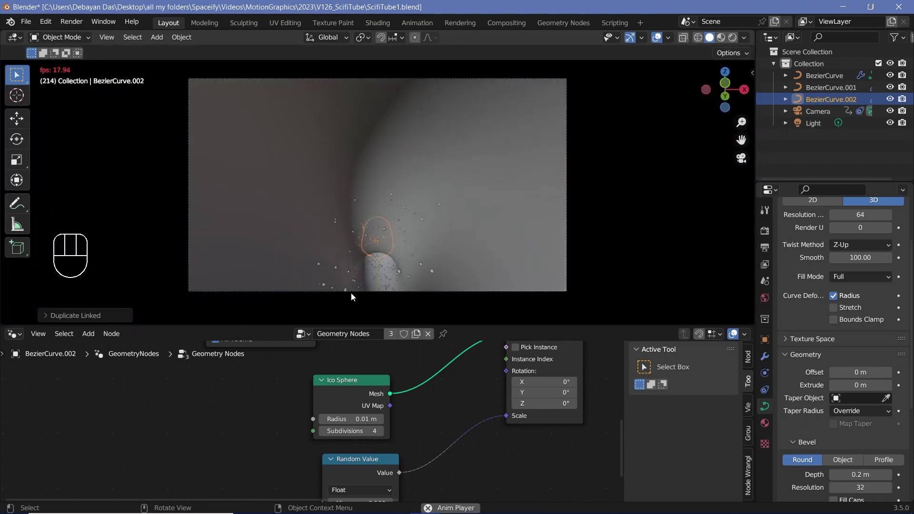
key("space")
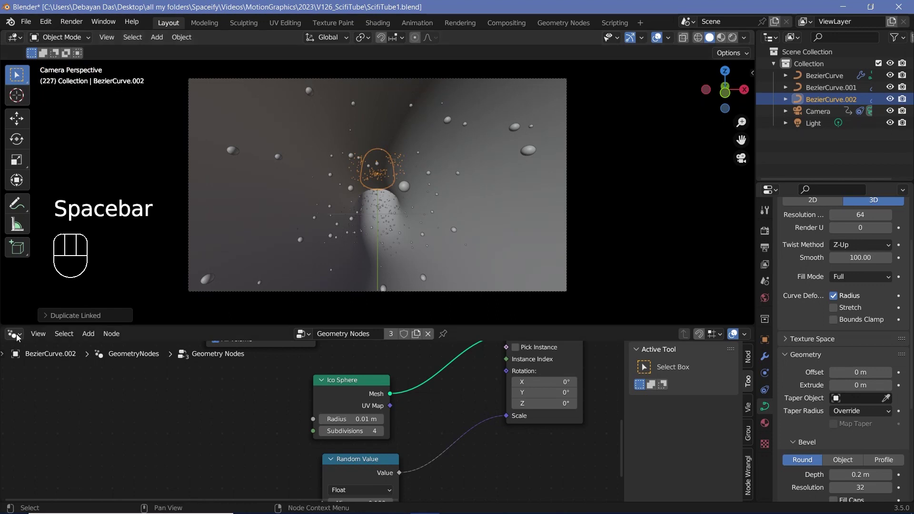
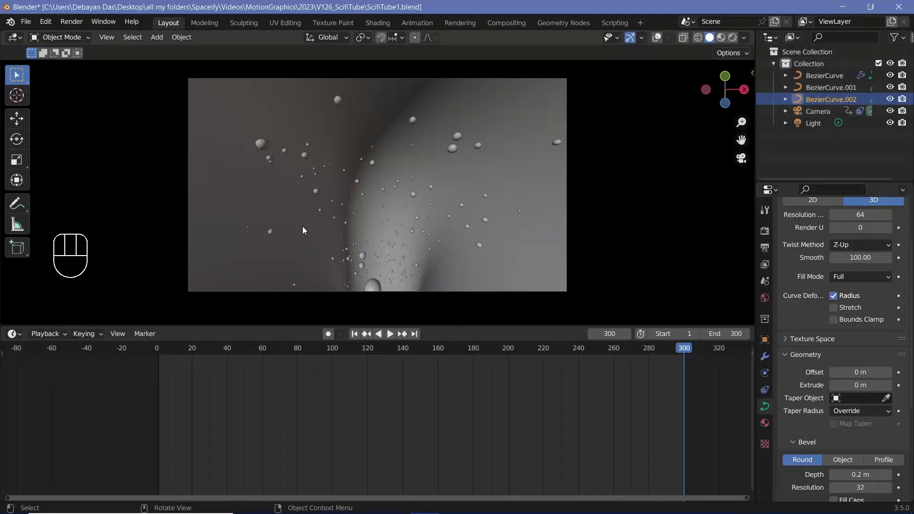
- Stop playback and switch the lower editor back to the Geometry Node Editor
key("space")
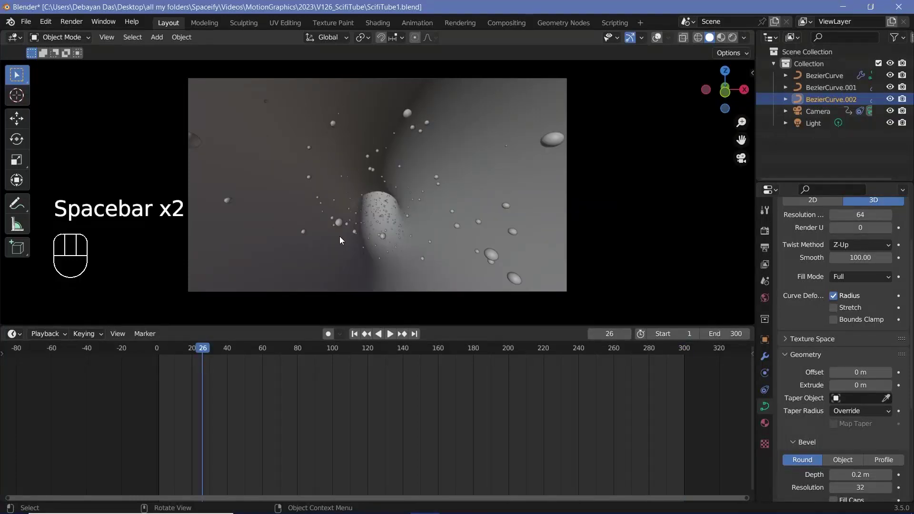
left_click_drag(14, 342, 105, 440)
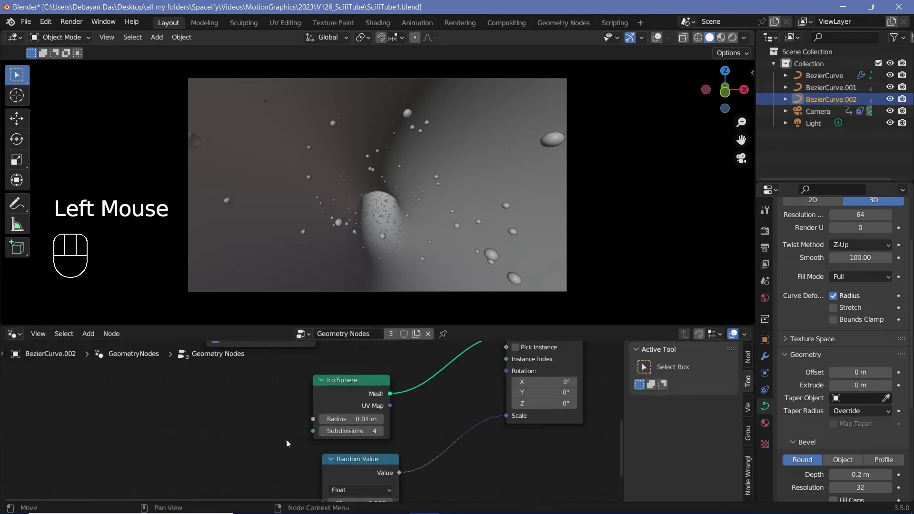
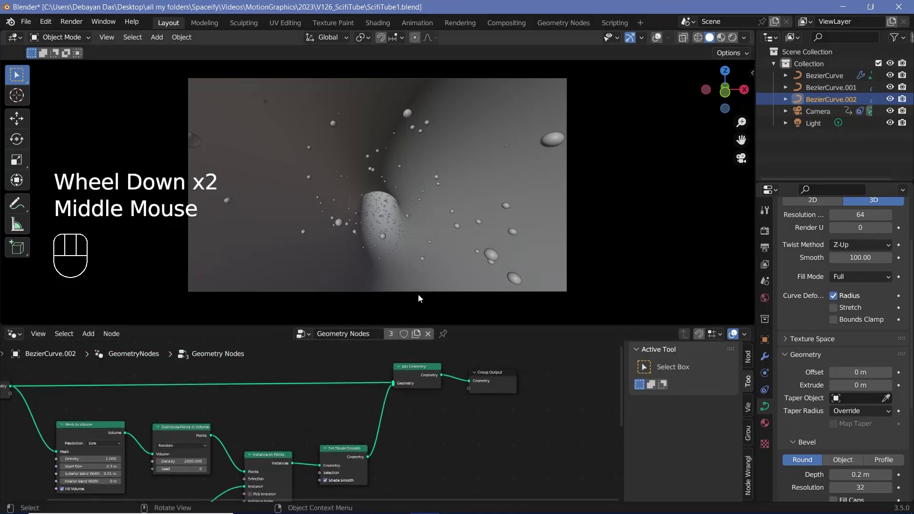
- Add two Set Material nodes before Join Geometry, one per branch, and give BezierCurve.002 a new material
left_click_drag(404, 366, 489, 399)
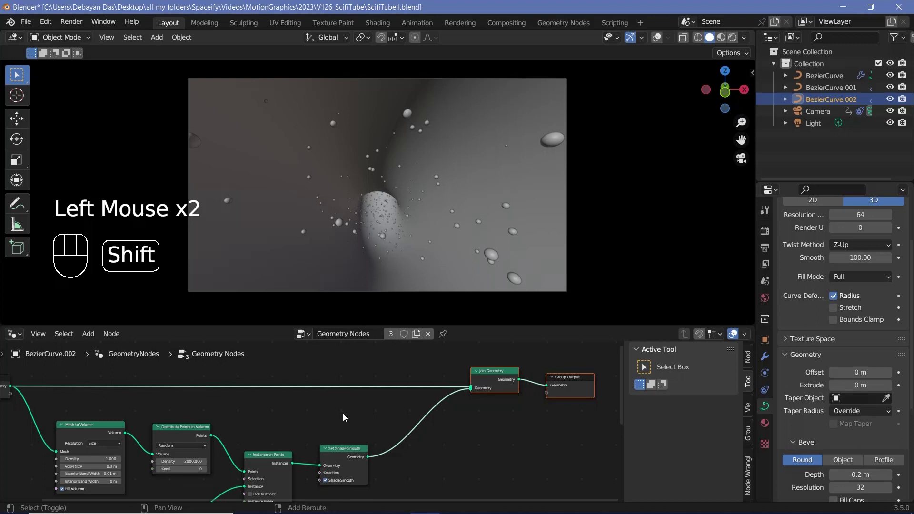
key("shift+a")
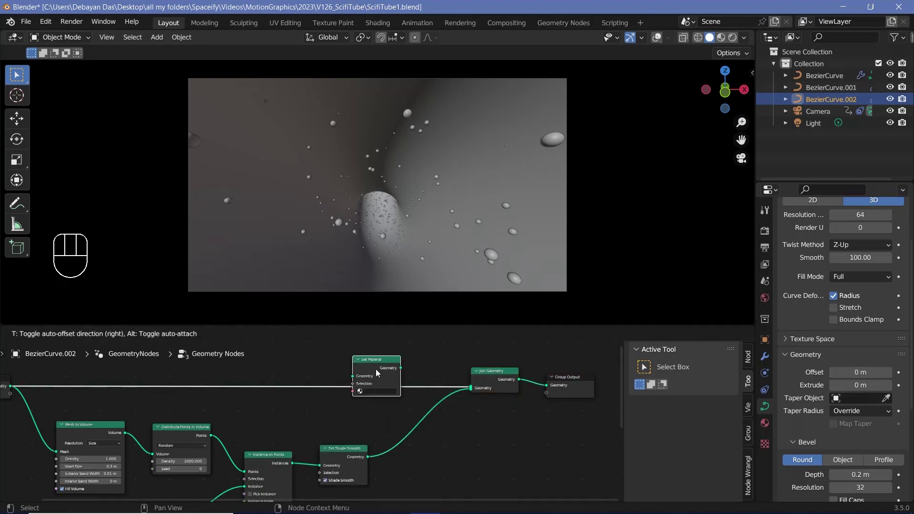
key("shift+d")
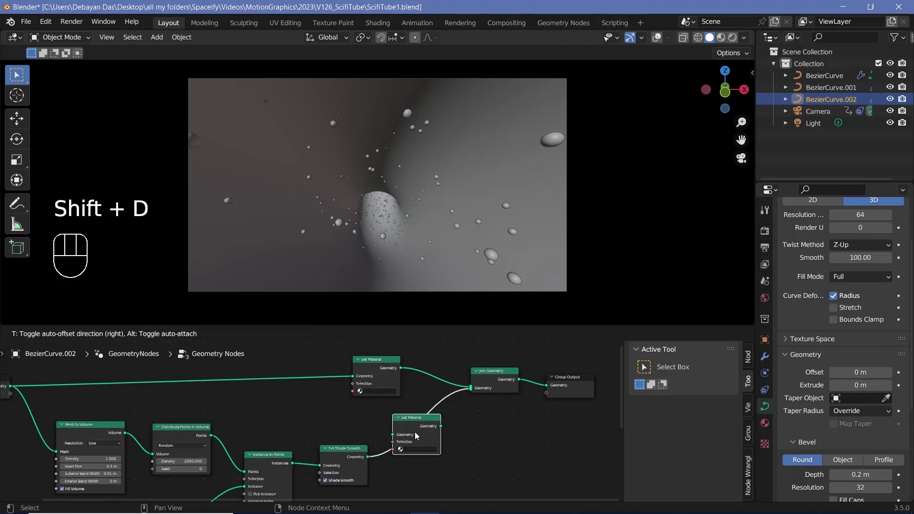
scroll("up", 3)
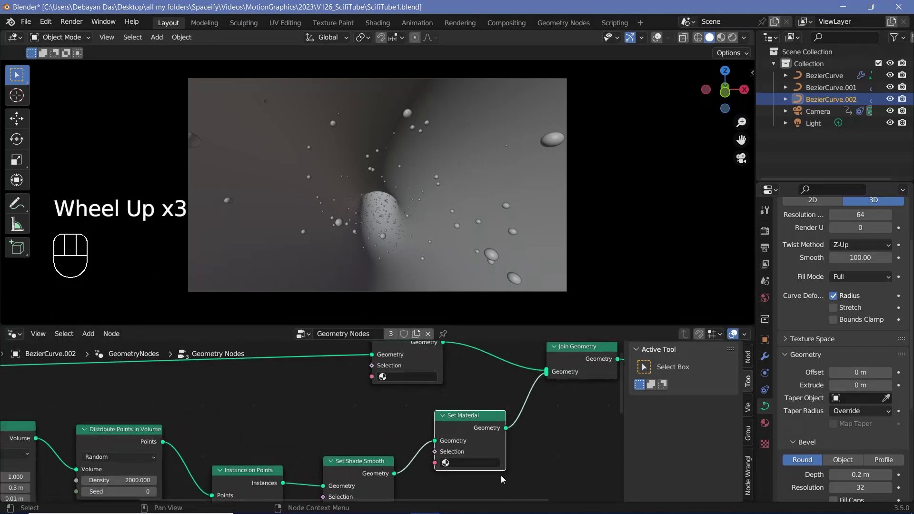
left_click(767, 429)
left_click_drag(858, 286, 816, 233)
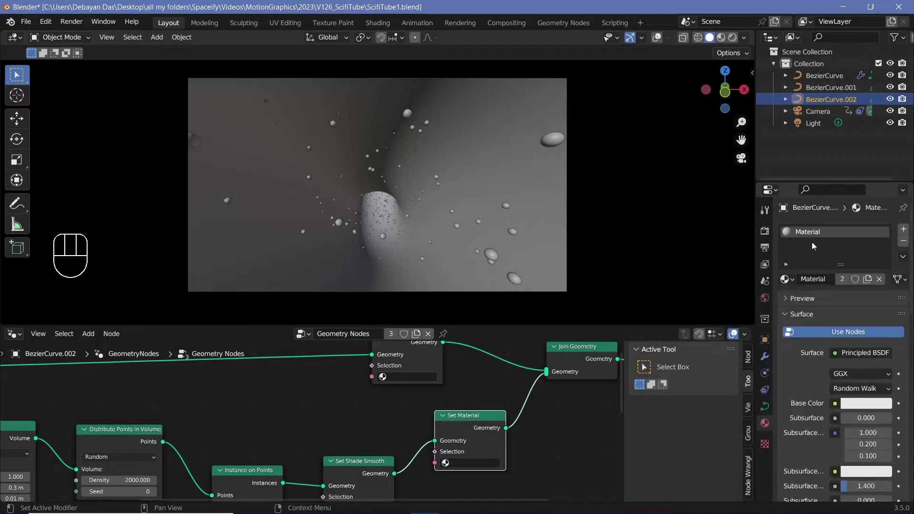
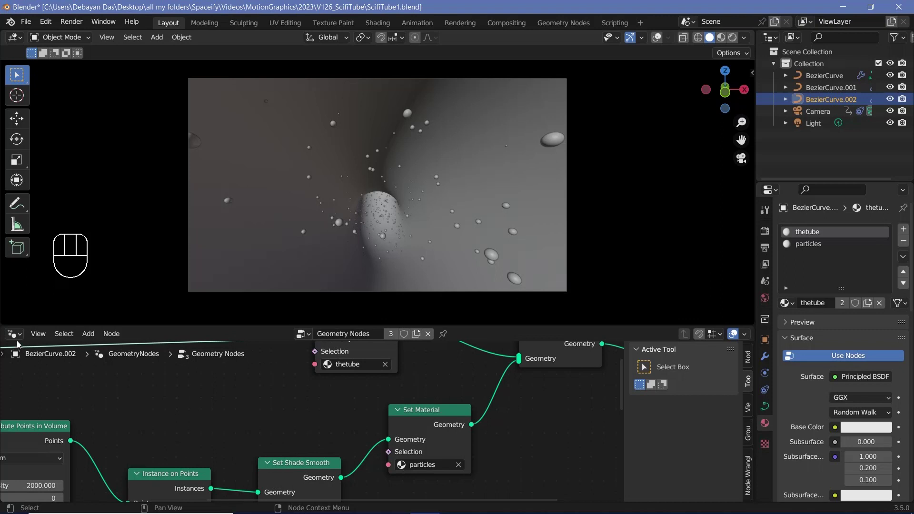
- Switch the viewport to Material Preview shading to see the tunnel with thetube and particles materials
left_click(17, 338)
middle_click(699, 154)
scroll("down", 3)
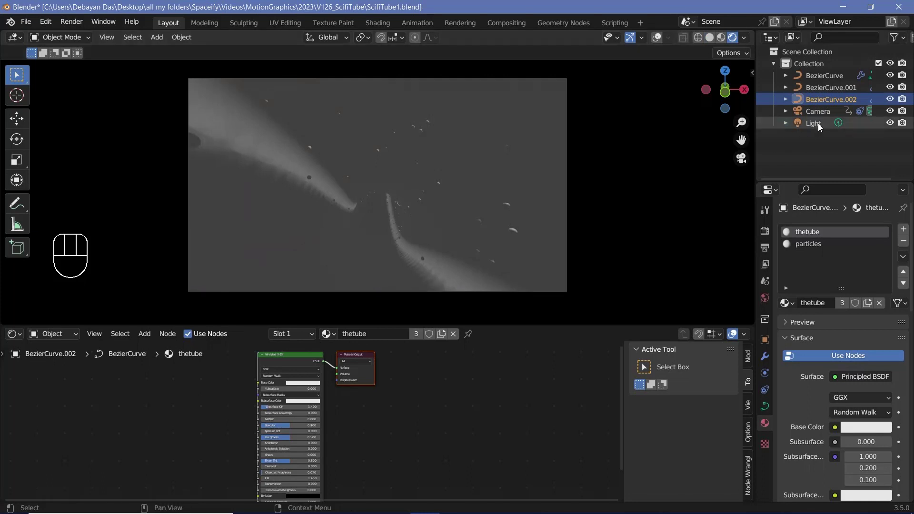
- Delete the Light object from the scene and select the tube BezierCurve
left_click(820, 127)
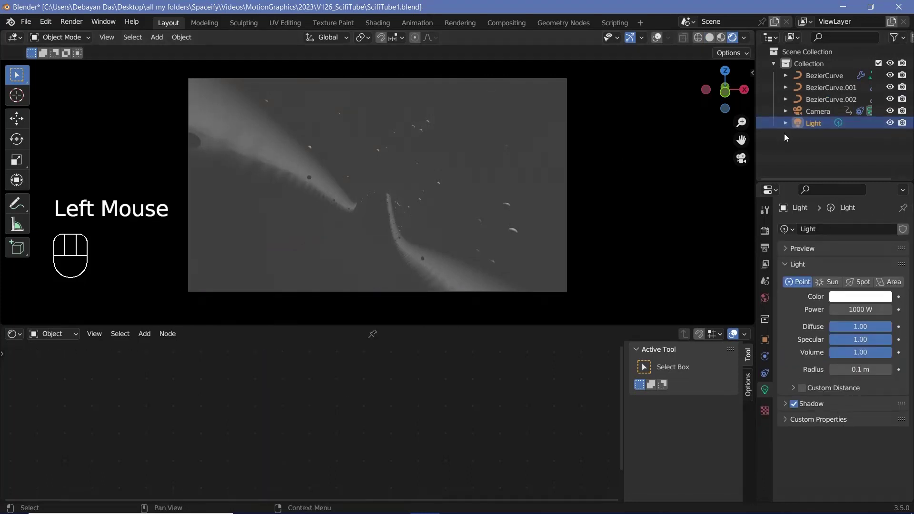
key("Delete")
left_click_drag(444, 221, 429, 195)
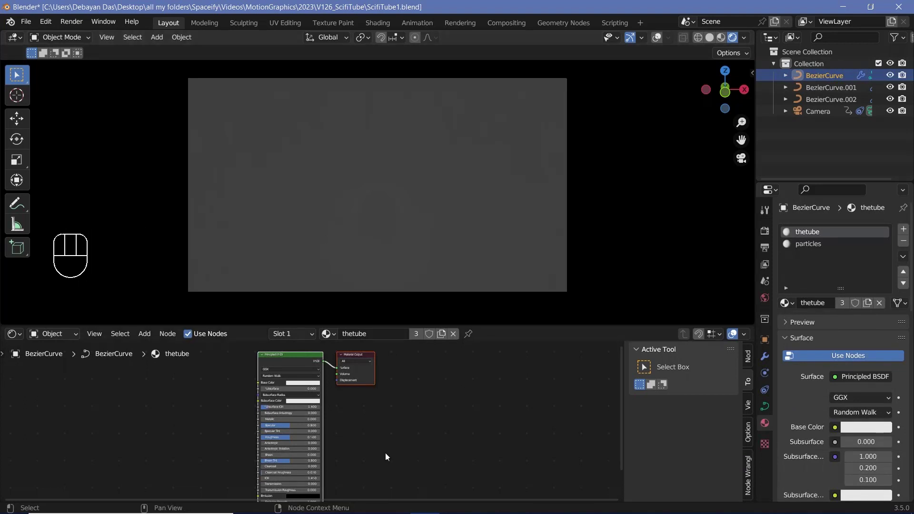
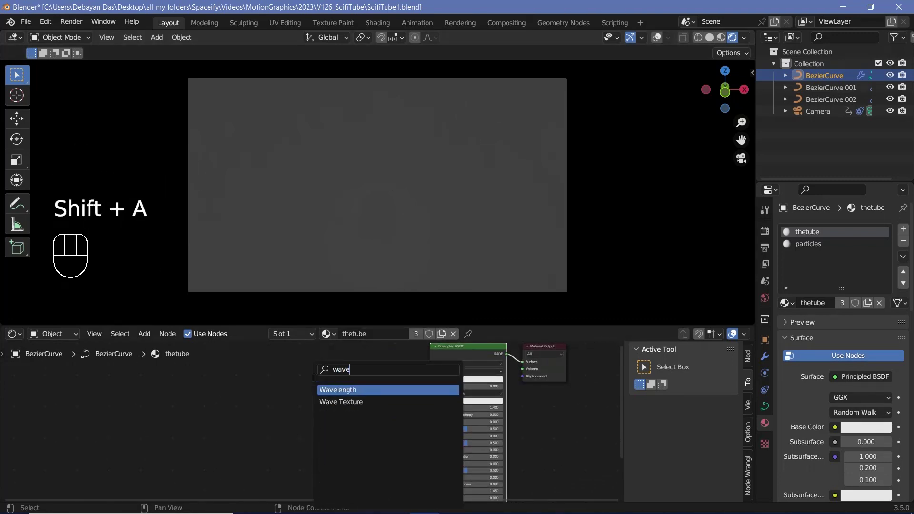
- Add a Wave Texture node to thetube material and preview it on the tube from the side
left_click(264, 410)
middle_click(264, 410)
scroll("down", 3)
left_click(263, 404)
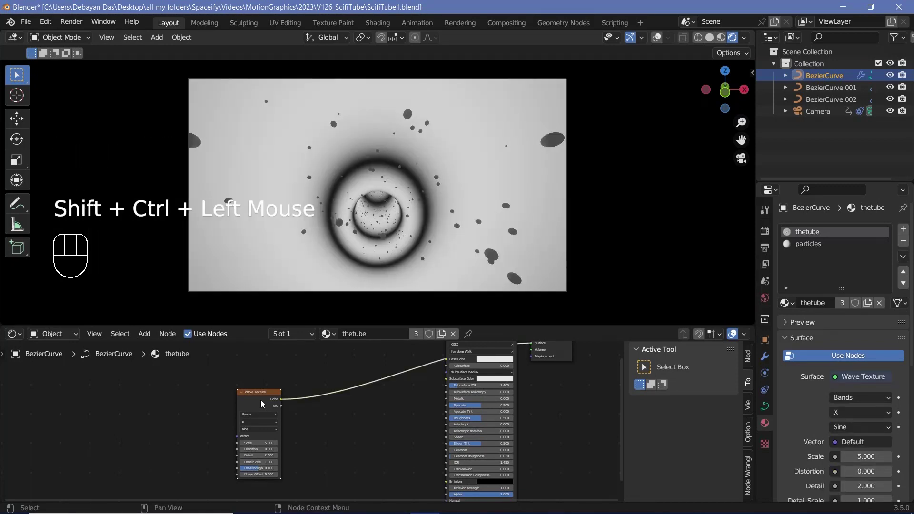
key("KP_0")
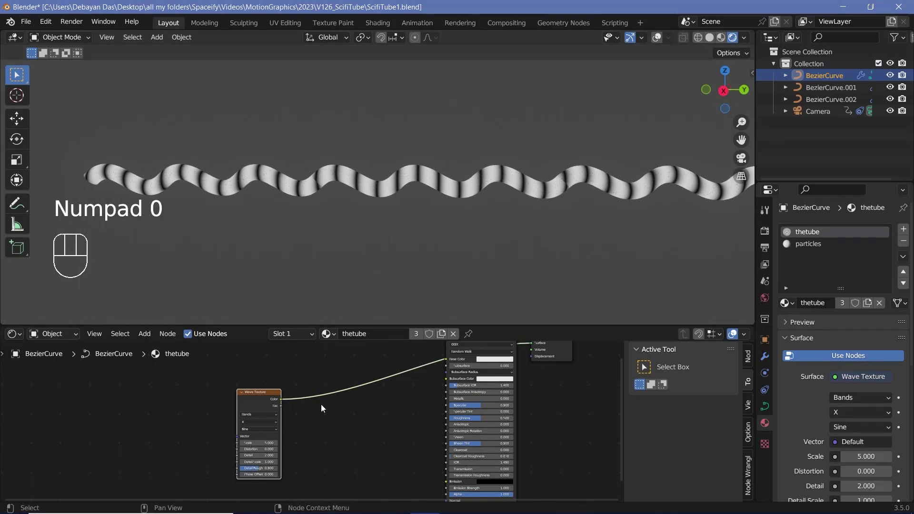
scroll("up", 3)
- Insert a ColorRamp after the wave texture with the black stop at 0.989 for thin white rings
key("shift+a")
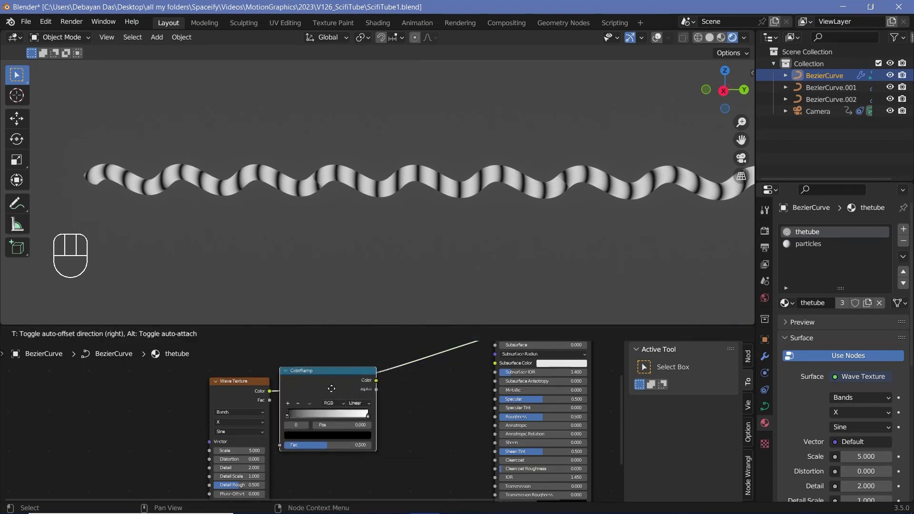
left_click_drag(314, 421, 431, 229)
scroll("up", 3)
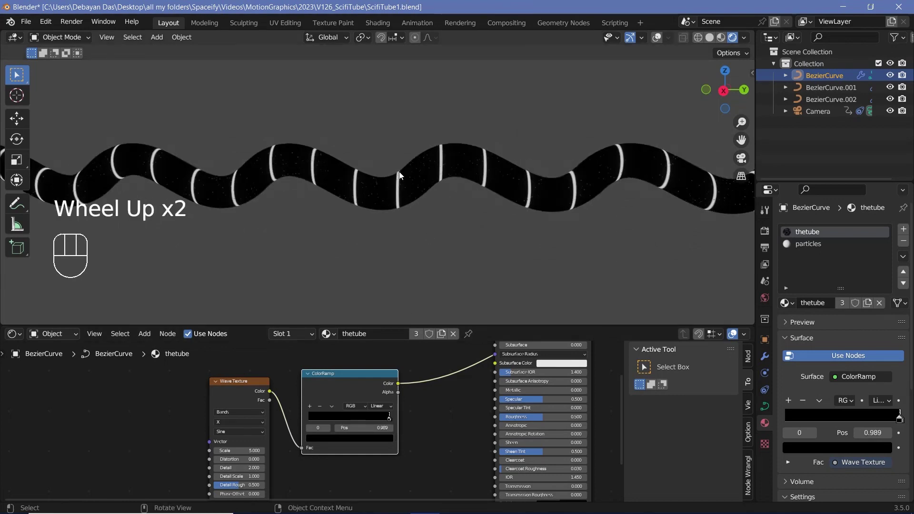
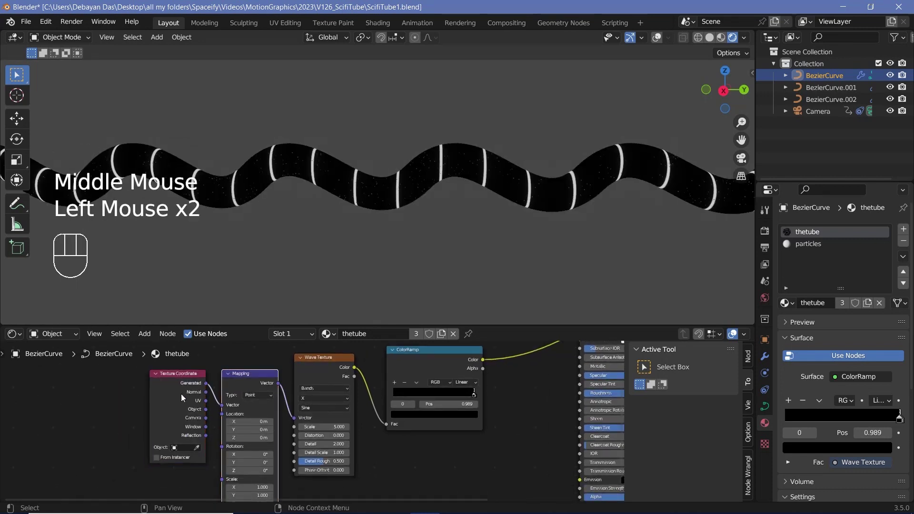
- Inspect the striped tube, then play the animation through the camera to watch the rings move
left_click(184, 398)
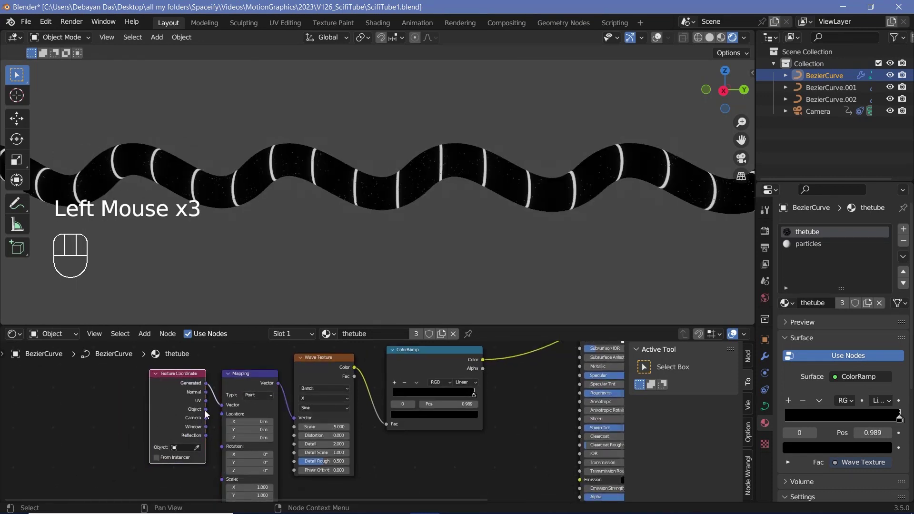
left_click_drag(209, 404, 230, 413)
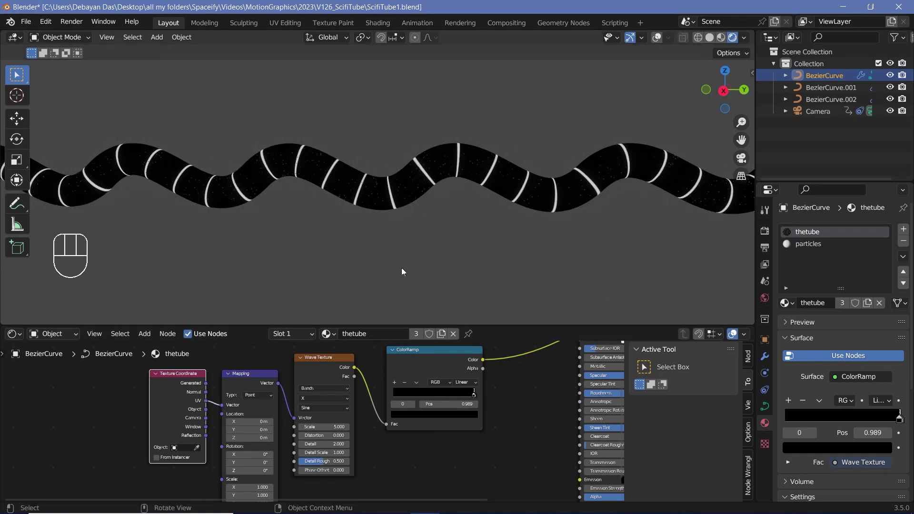
key("KP_0")
key("space")
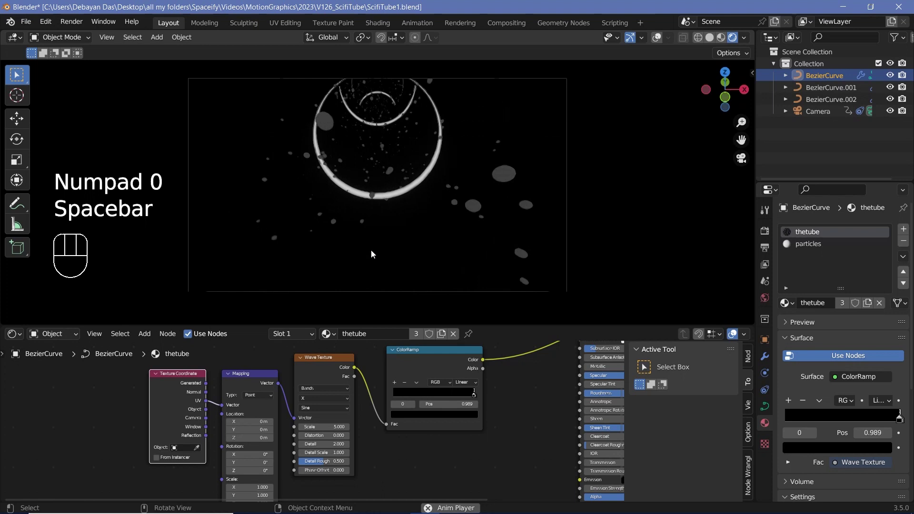
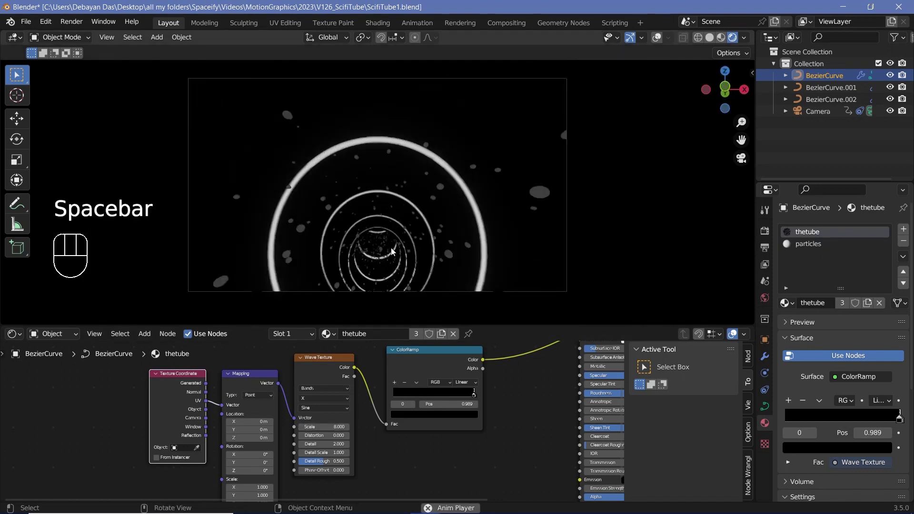
key("space")
scroll("down", 3)
- Multiply the ColorRamp by 5 with a Math node and feed it into the Principled BSDF Emission Strength
left_click(249, 389)
left_click(391, 395)
key("shift+a")
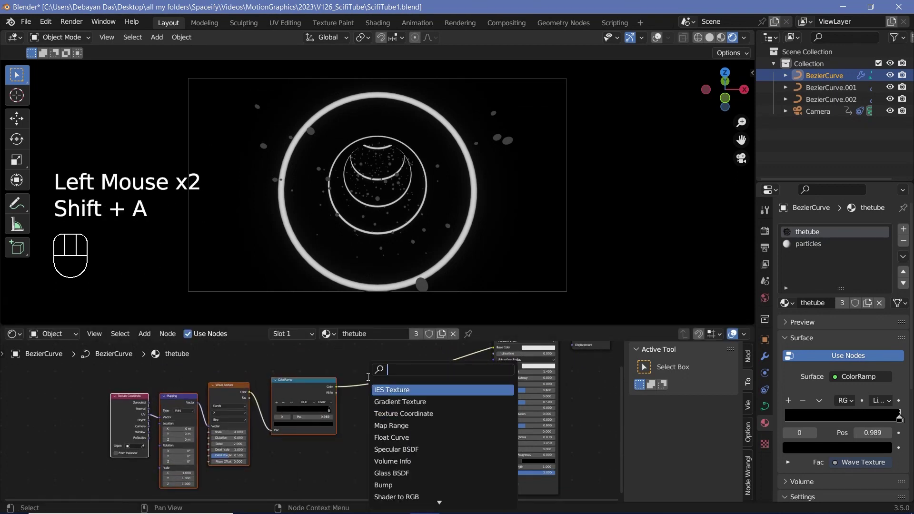
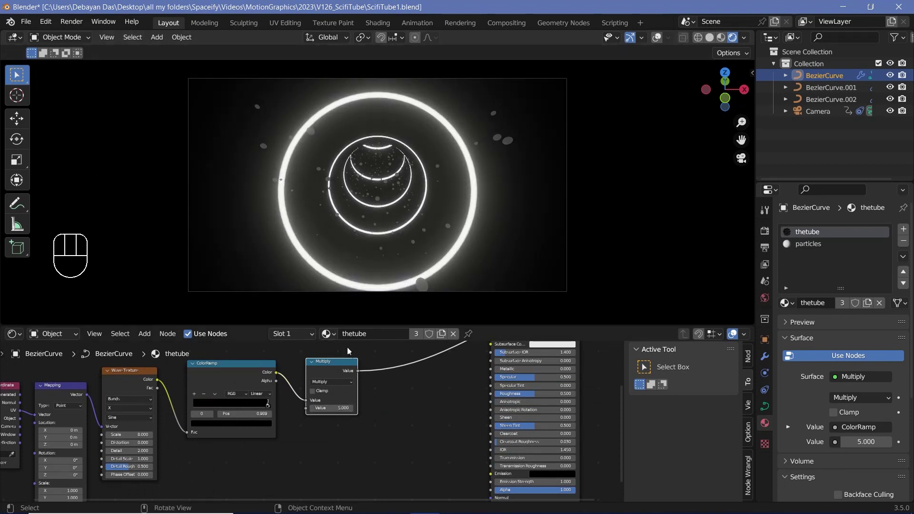
left_click_drag(361, 375, 497, 479)
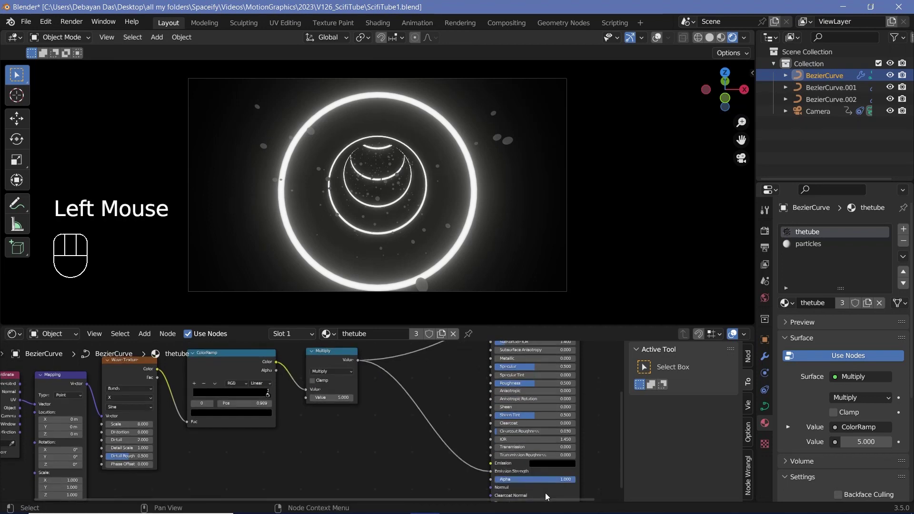
left_click(549, 497)
left_click(549, 497)
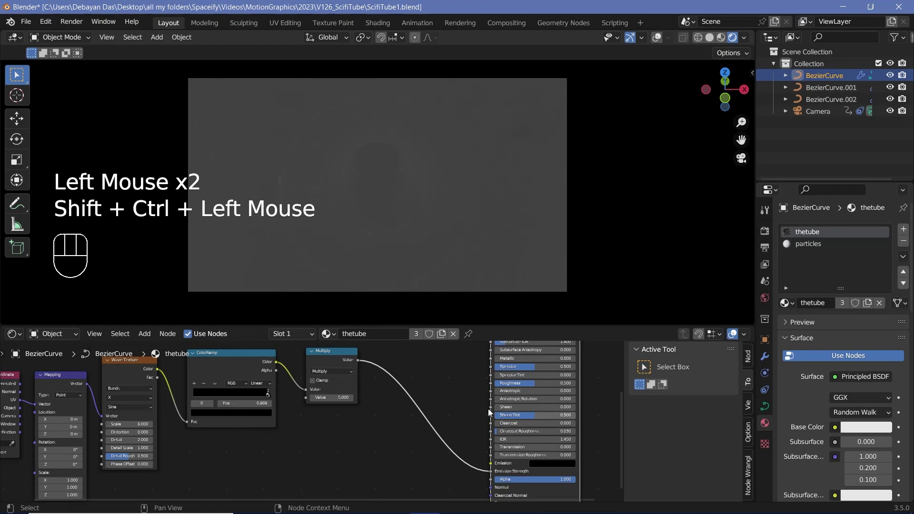
scroll("down", 3)
middle_click(452, 427)
scroll("up", 3)
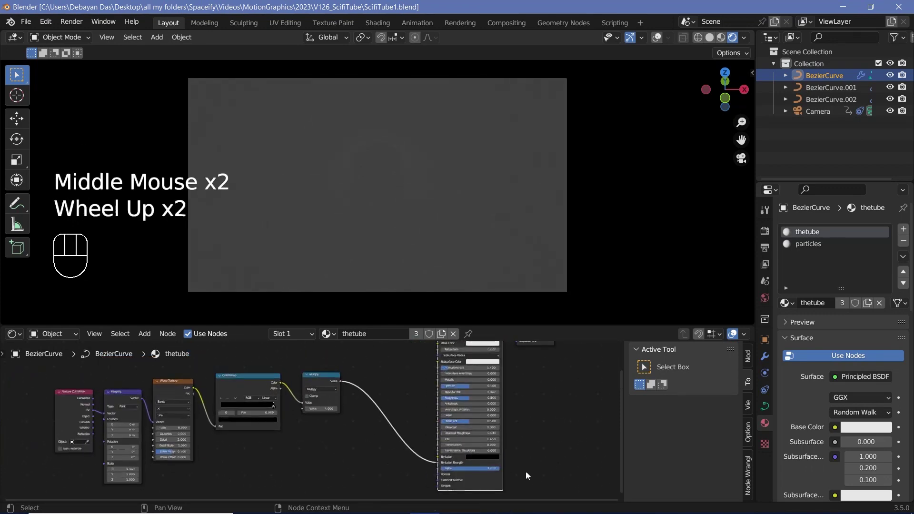
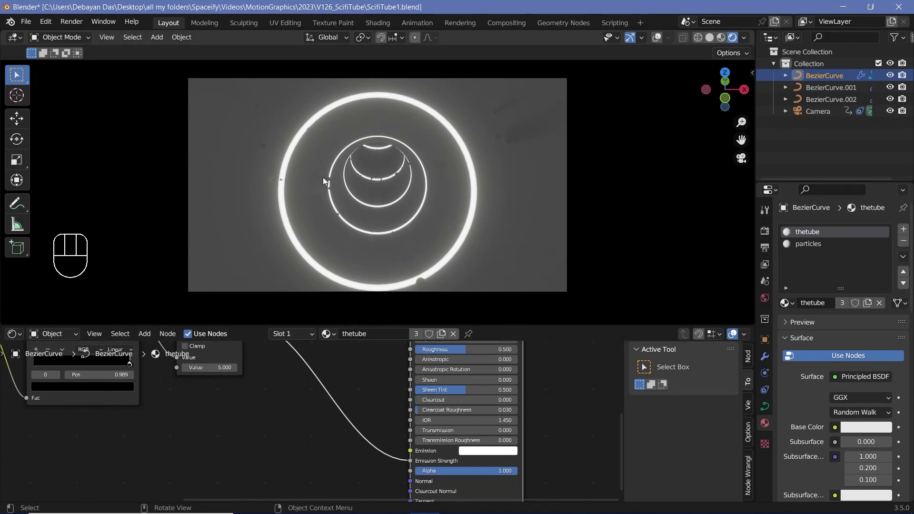
- Leave camera view to see the glowing ringed tube from the side and bring the shader nodes into view
key("KP_0")
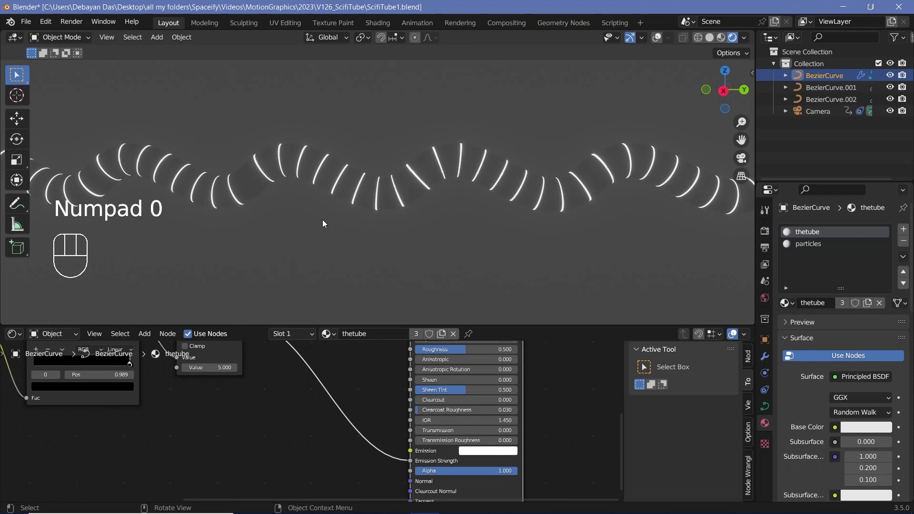
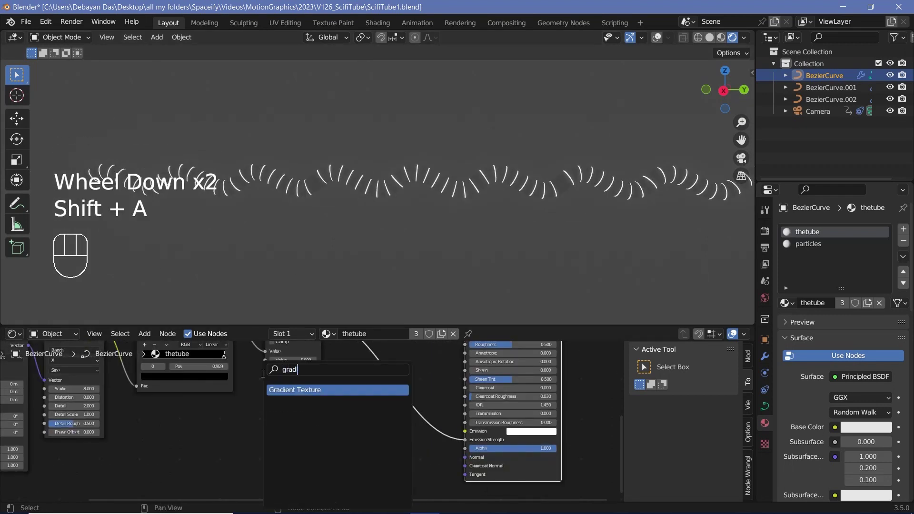
middle_click(222, 438)
key("shift+a")
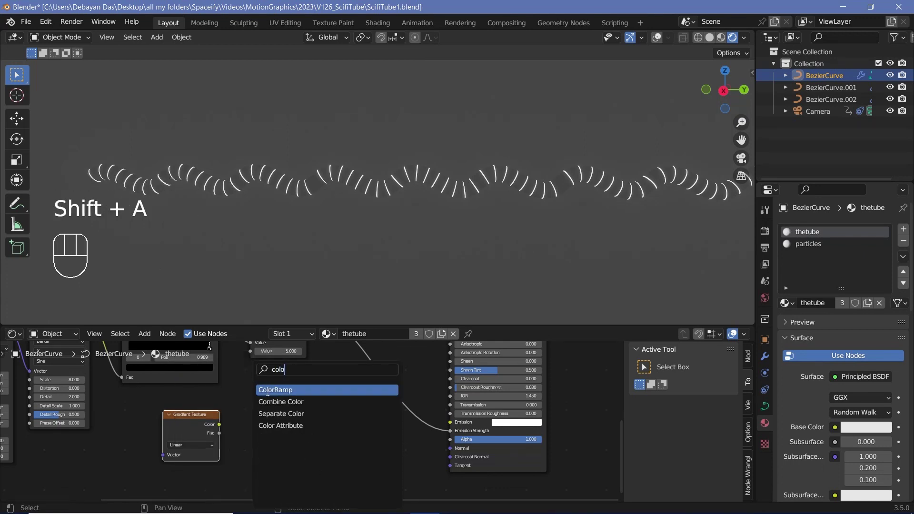
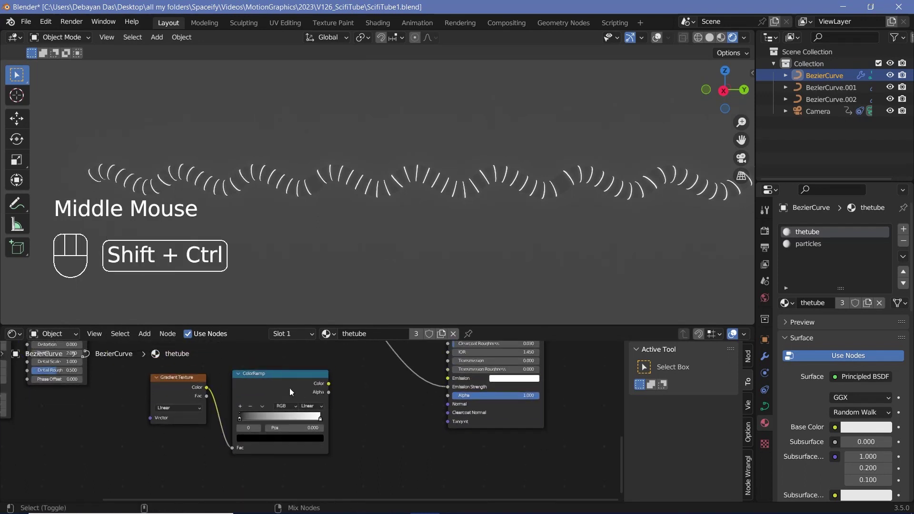
- Preview the ColorRamp on the tube, add three stops and spread them along the gradient
left_click(293, 396)
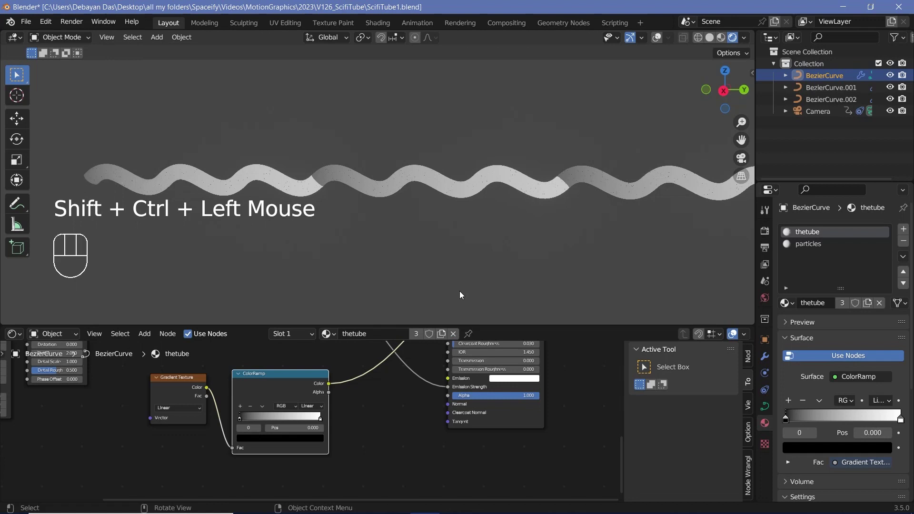
scroll("up", 3)
left_click(206, 405)
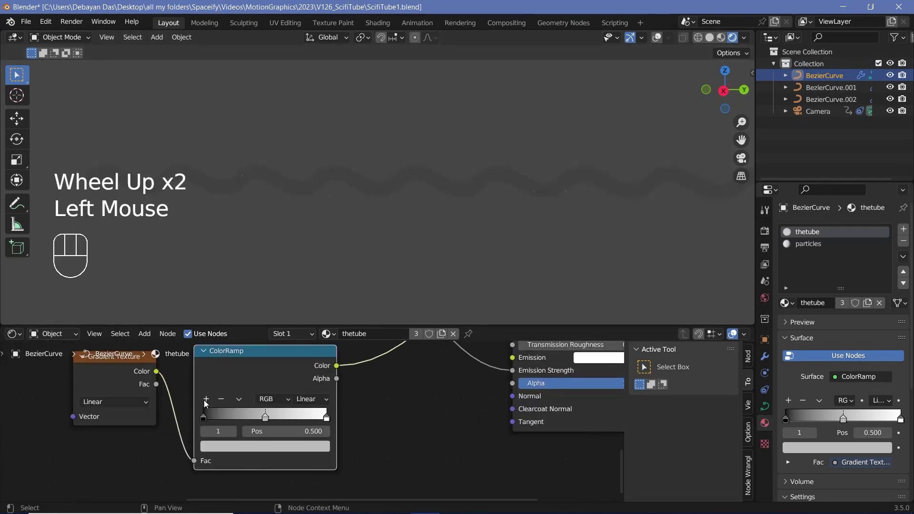
left_click(206, 404)
left_click(209, 402)
left_click_drag(275, 423, 255, 421)
left_click_drag(247, 423, 229, 419)
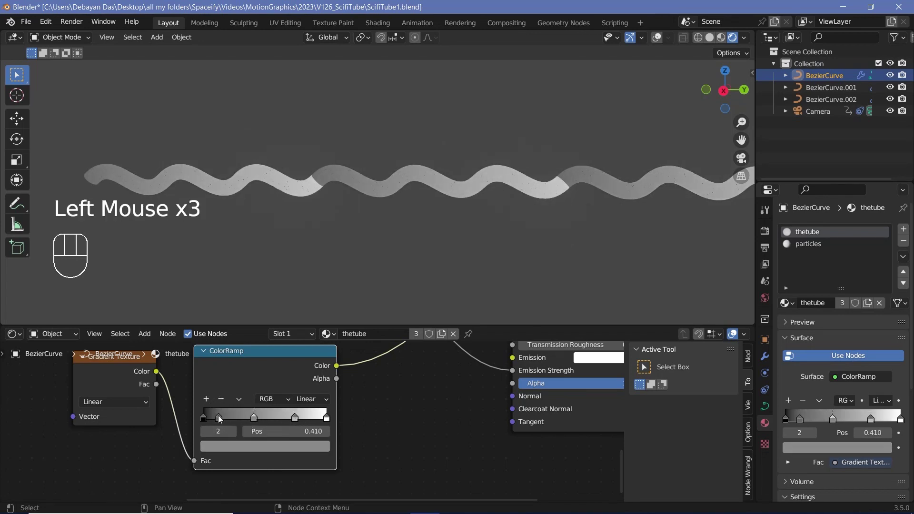
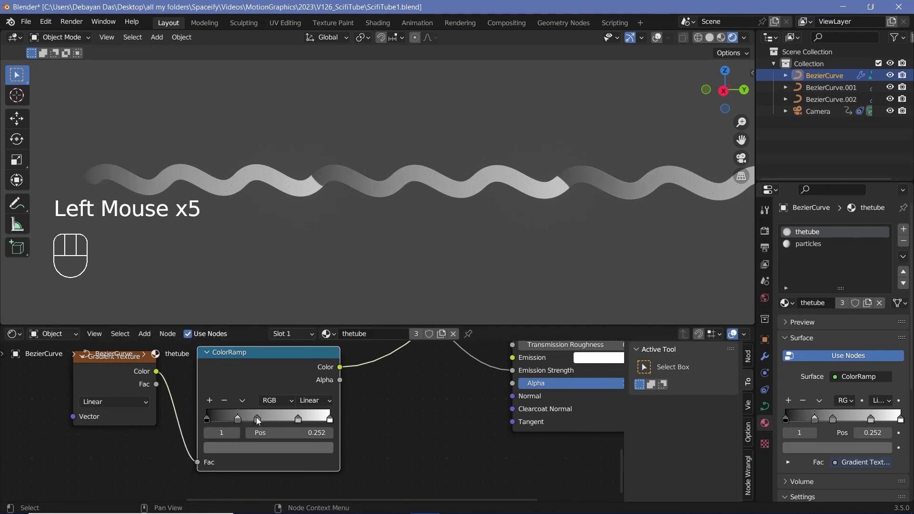
left_click_drag(269, 424, 290, 427)
left_click_drag(298, 423, 244, 417)
left_click_drag(248, 425, 272, 422)
left_click_drag(271, 421, 297, 425)
left_click_drag(295, 424, 217, 423)
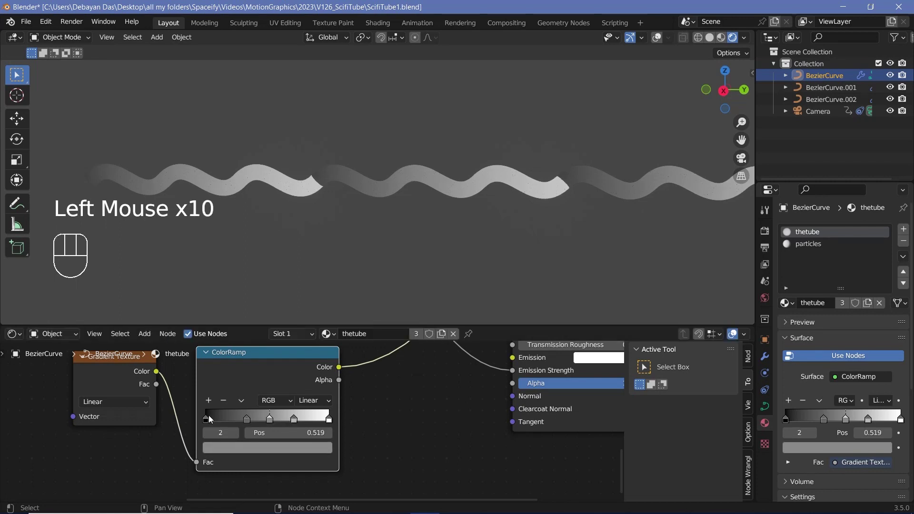
- Colour the first and last ramp stops purple and move them inward
left_click(209, 422)
left_click(232, 452)
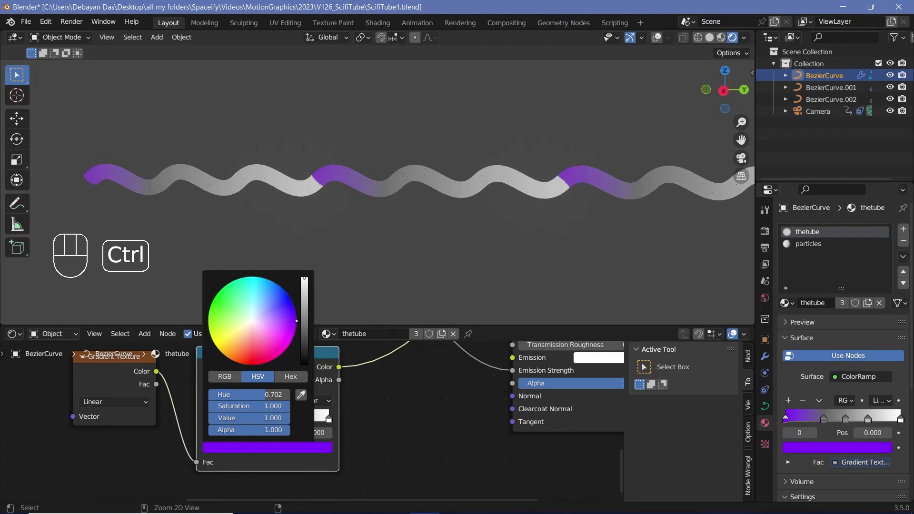
left_click(332, 422)
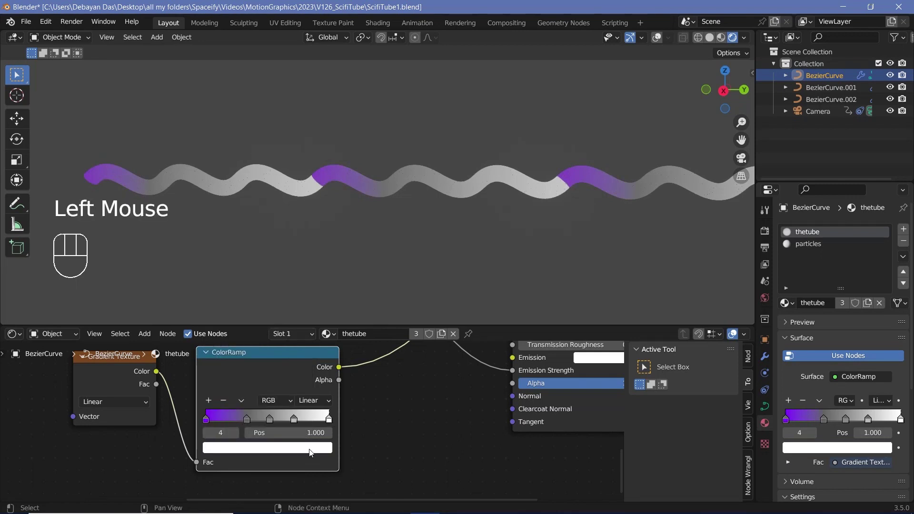
left_click(313, 454)
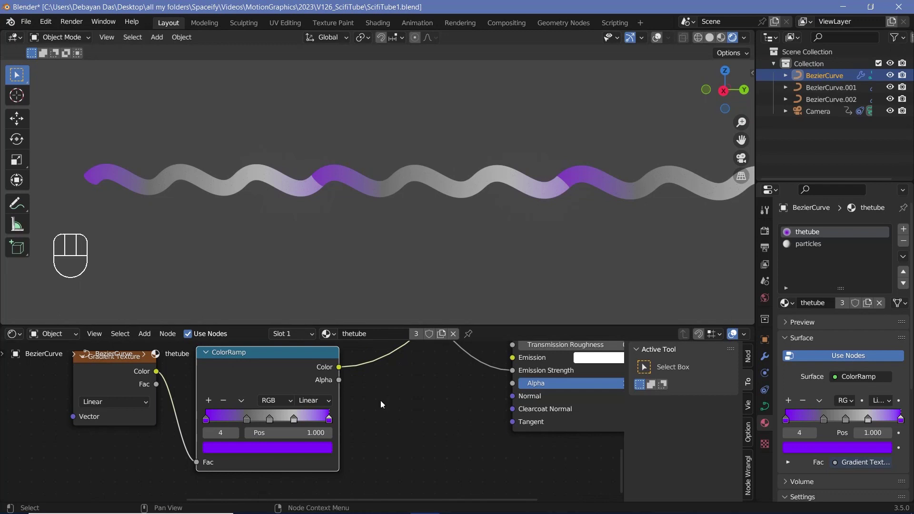
left_click_drag(333, 422, 312, 418)
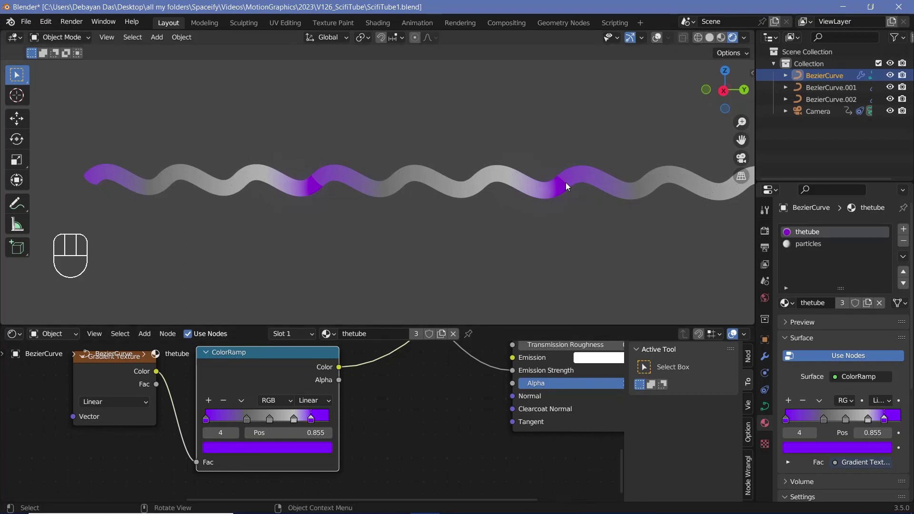
left_click_drag(211, 421, 512, 239)
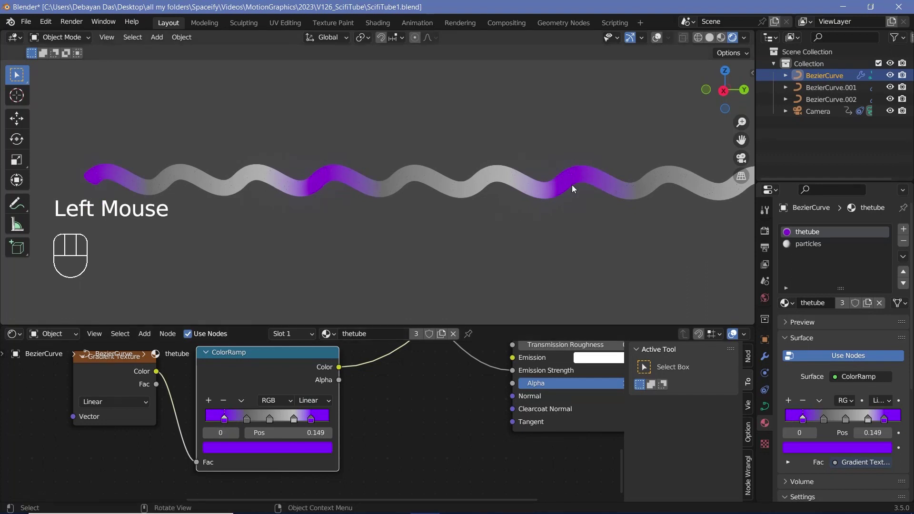
- Colour the middle ramp stops red and green for a rainbow gradient
left_click(249, 424)
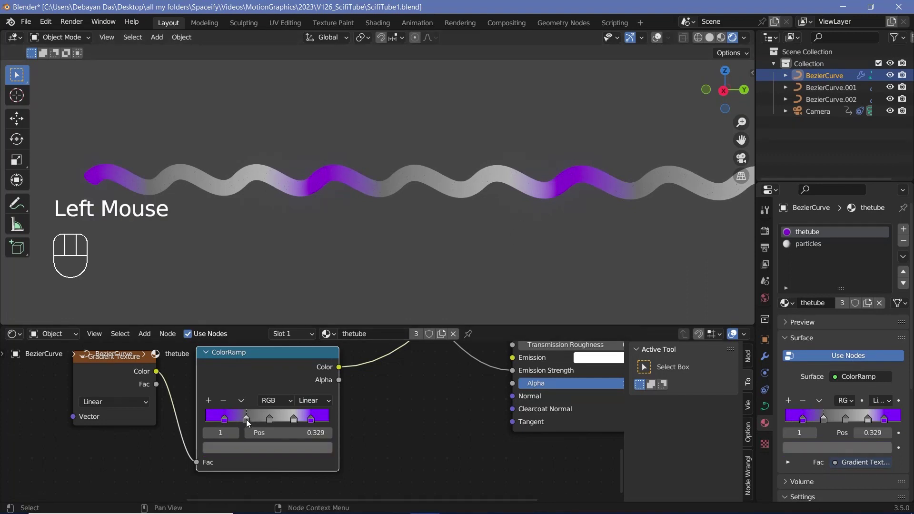
left_click(261, 452)
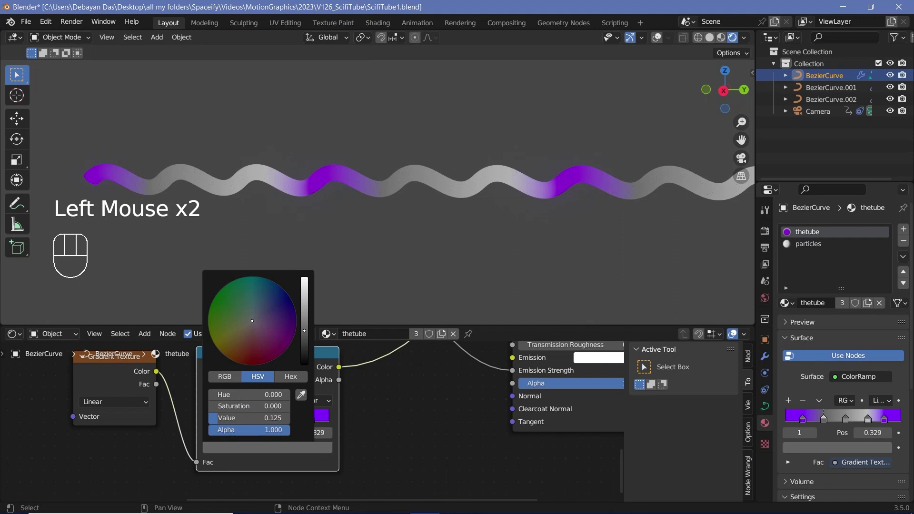
left_click_drag(272, 452, 265, 428)
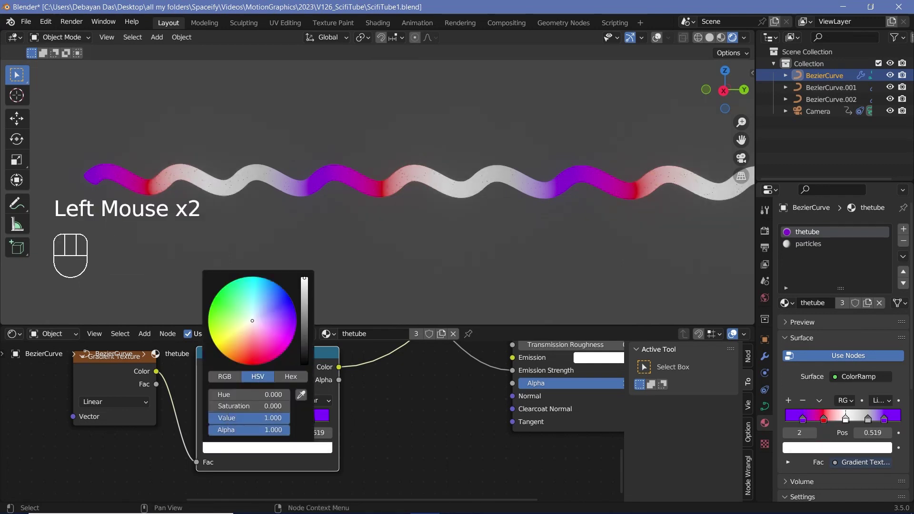
left_click_drag(298, 421, 301, 437)
left_click_drag(304, 406, 303, 337)
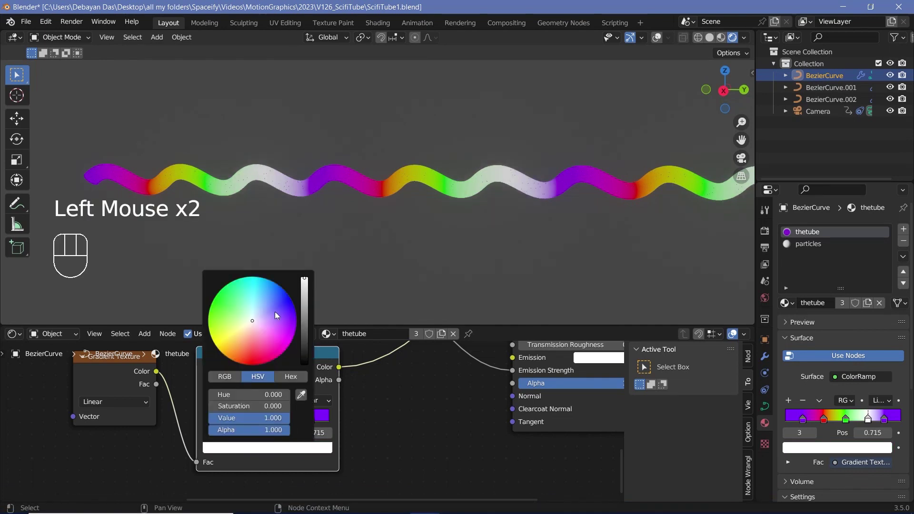
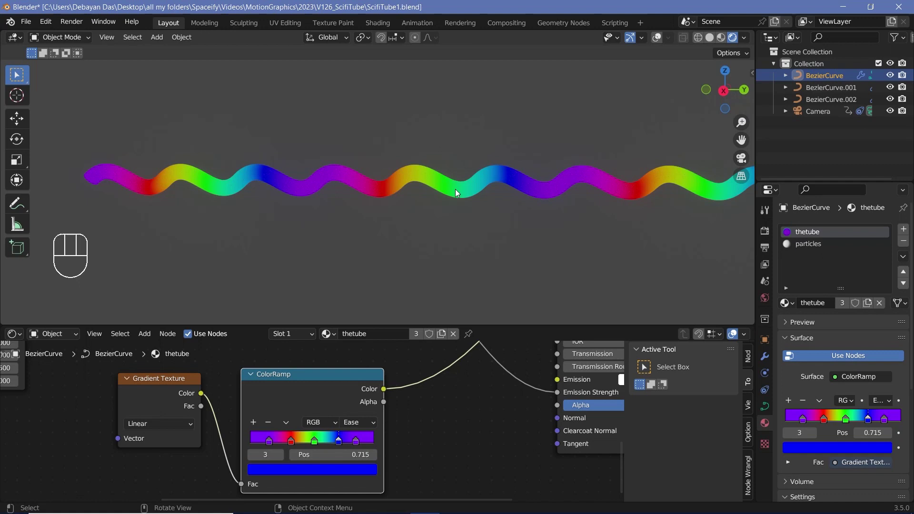
- Connect the rainbow ColorRamp colour to the Principled BSDF Emission and restore the full material preview
scroll("down", 3)
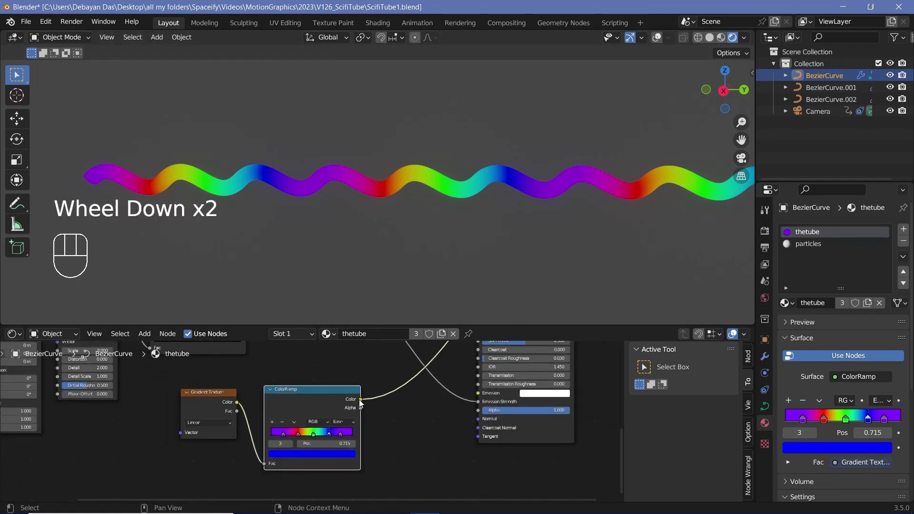
left_click(362, 403)
left_click_drag(410, 399, 483, 397)
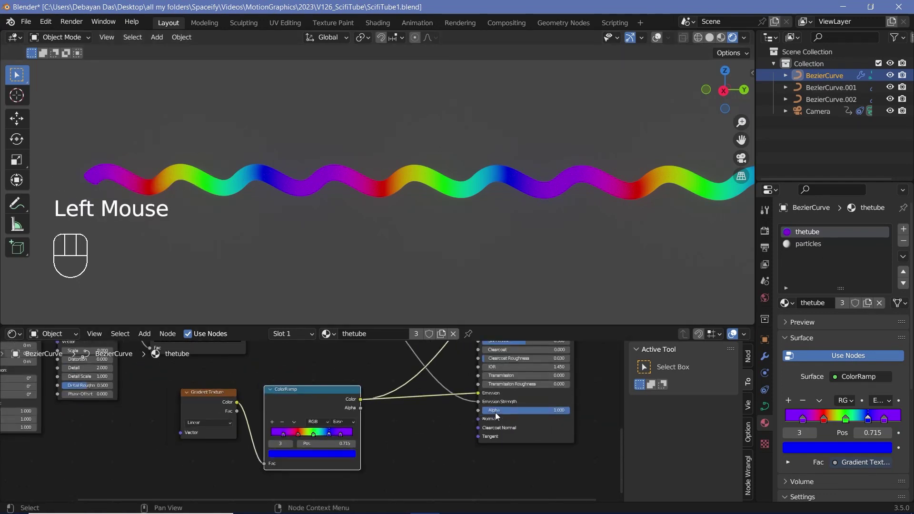
left_click(544, 399)
left_click(544, 399)
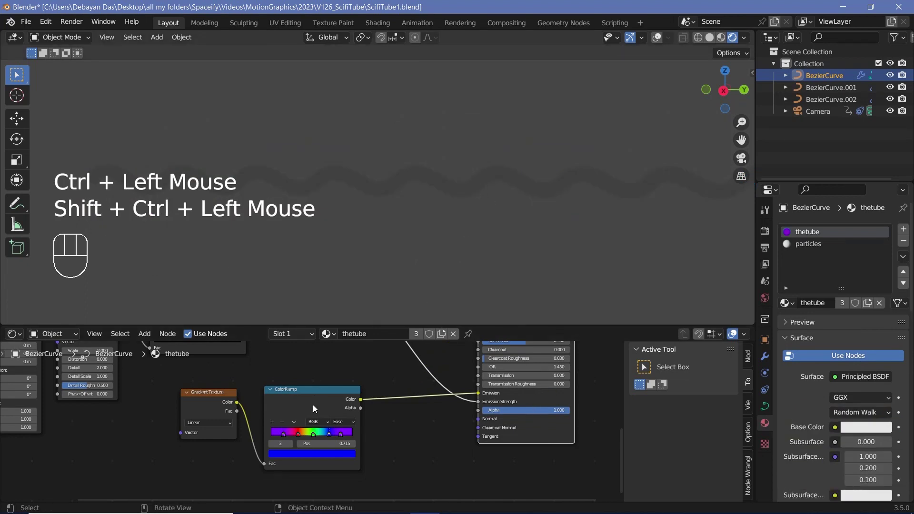
- Orbit to see the rainbow rings, then look through the scene camera
scroll("up", 3)
left_click_drag(474, 205, 433, 194)
scroll("up", 3)
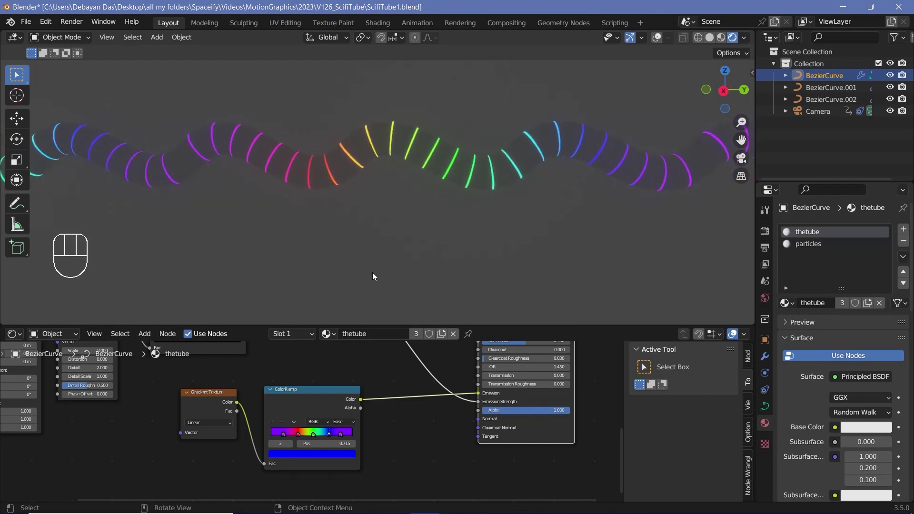
key("KP_0")
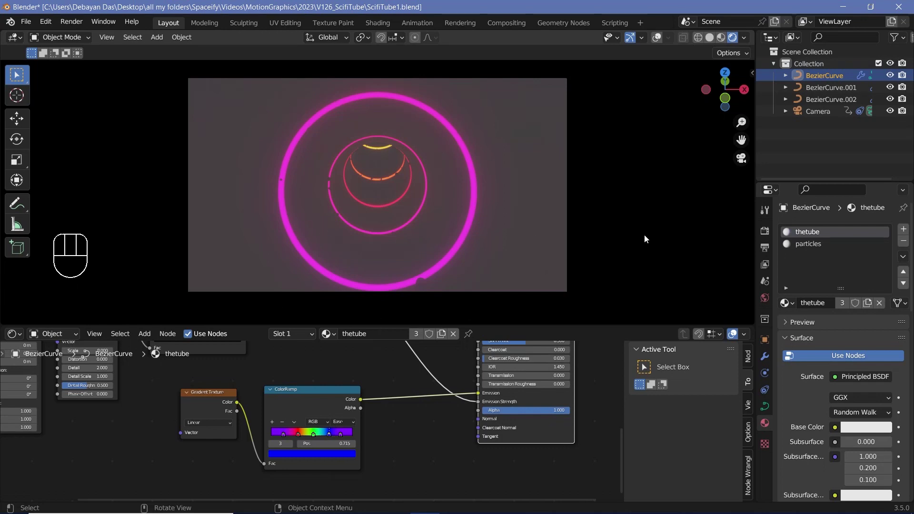
- Set the World background colour to black and play the animation of the glowing tunnel
left_click(773, 298)
left_click(850, 313)
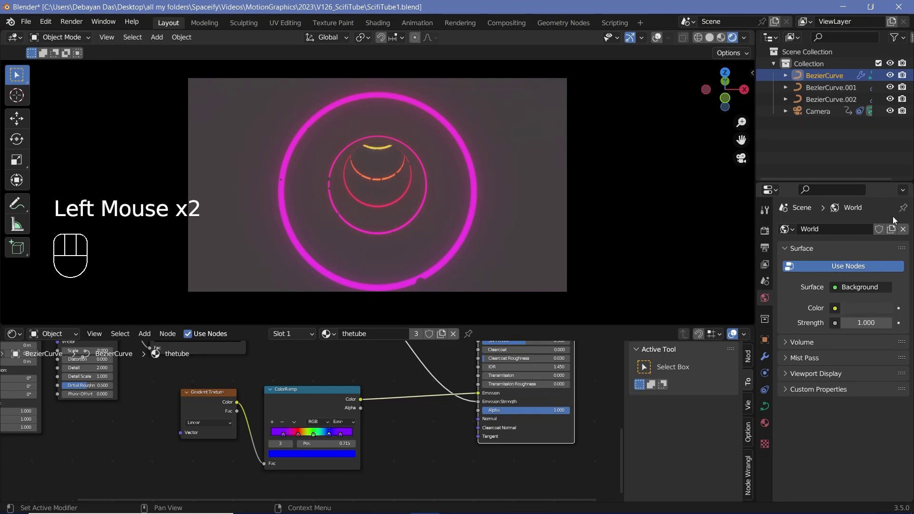
left_click(887, 219)
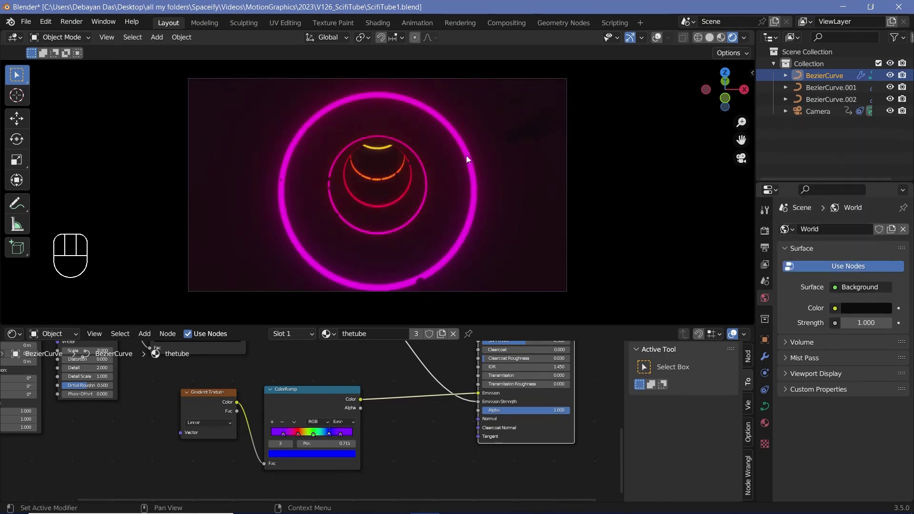
key("space")
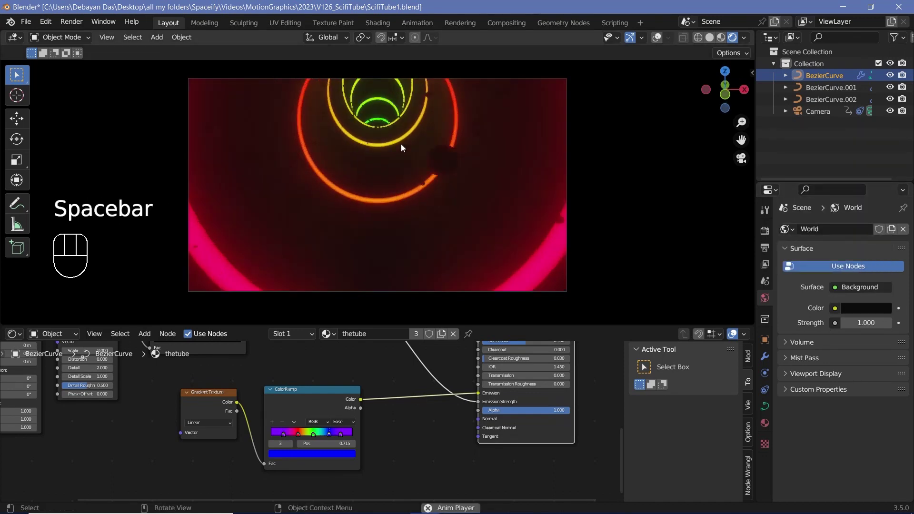
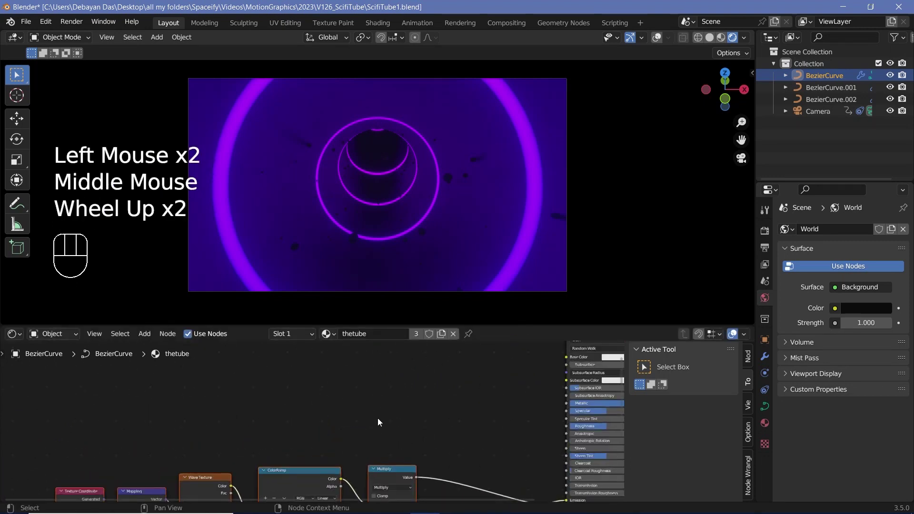
- Duplicate a ColorRamp, feed the Voronoi Distance into it and link its colour to Principled Roughness
key("shift+a")
scroll("up", 3)
left_click(336, 396)
left_click_drag(343, 403, 414, 435)
key("shift+a")
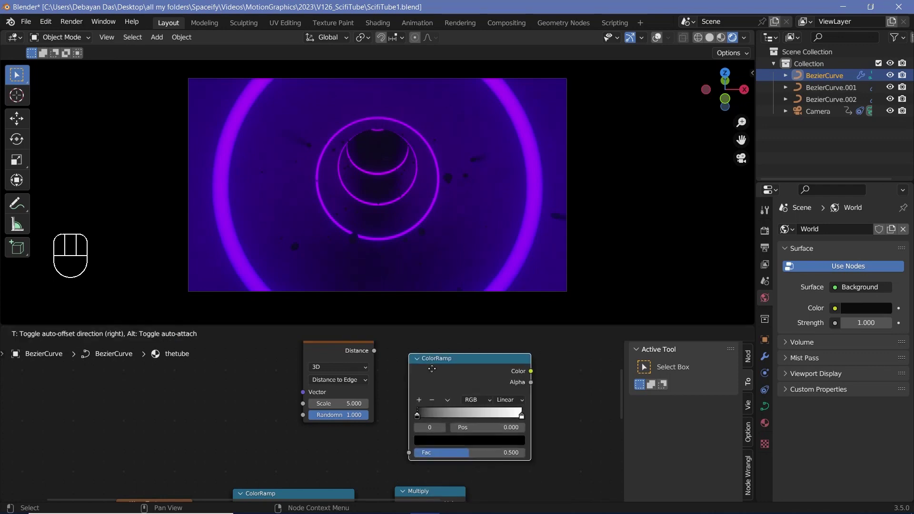
left_click_drag(380, 372, 415, 415)
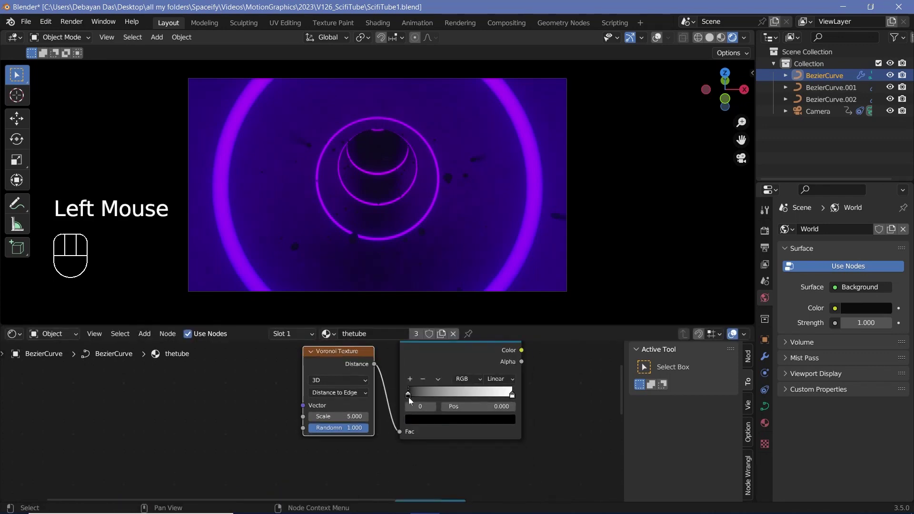
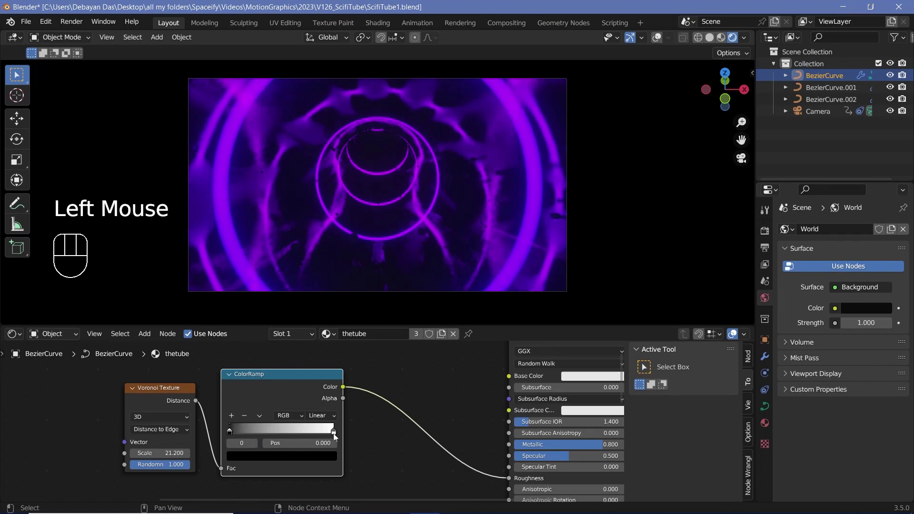
- Adjust the roughness ramp's stop colours and set a stop at position 0.036
double_click(301, 433)
left_click_drag(294, 433, 271, 435)
left_click_drag(262, 435, 257, 440)
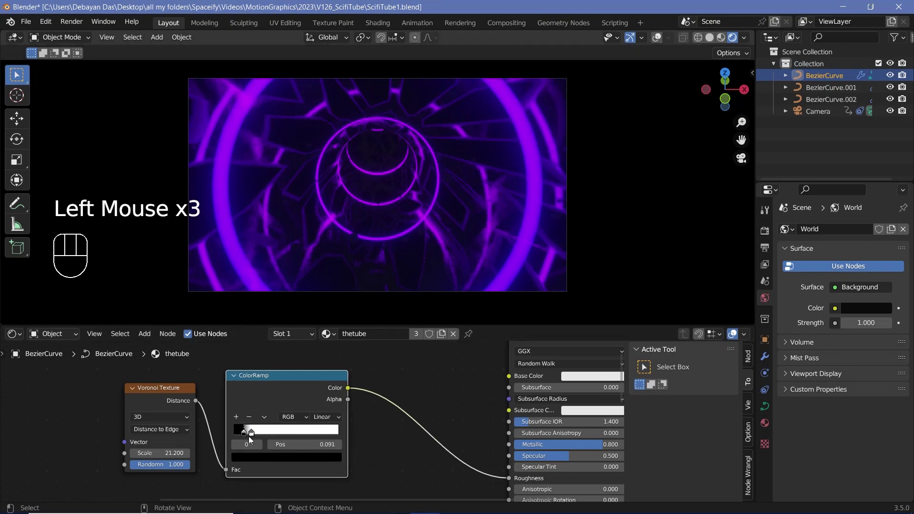
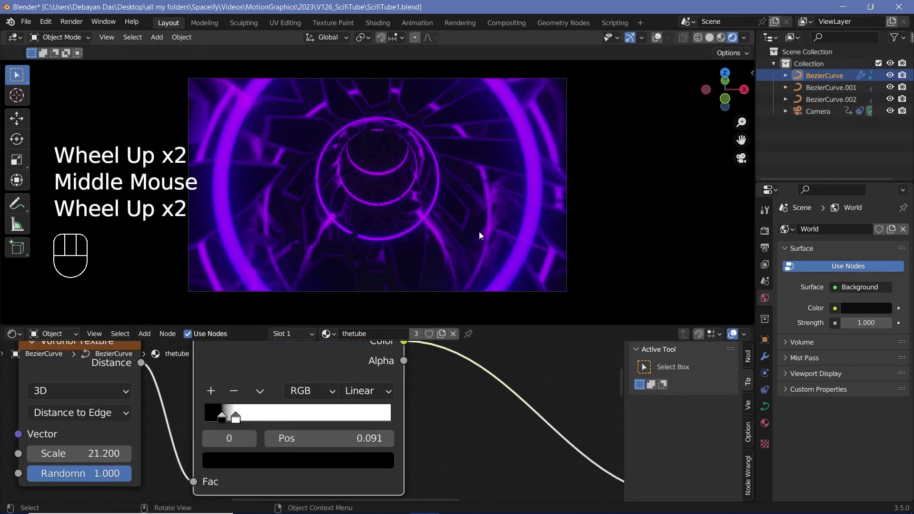
left_click(226, 419)
left_click(237, 465)
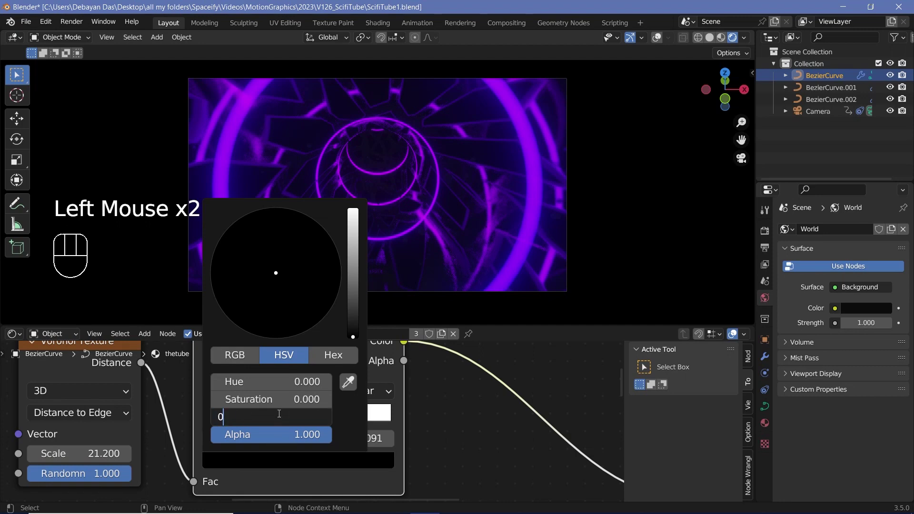
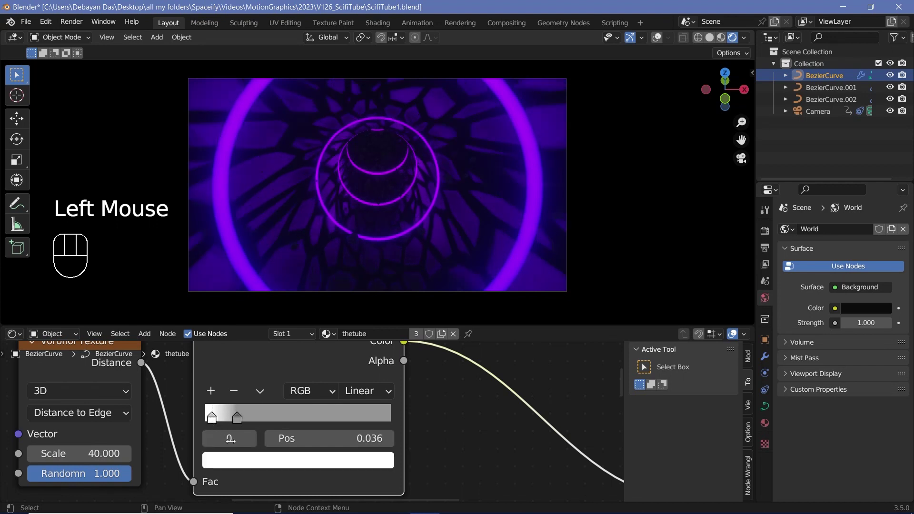
left_click(235, 463)
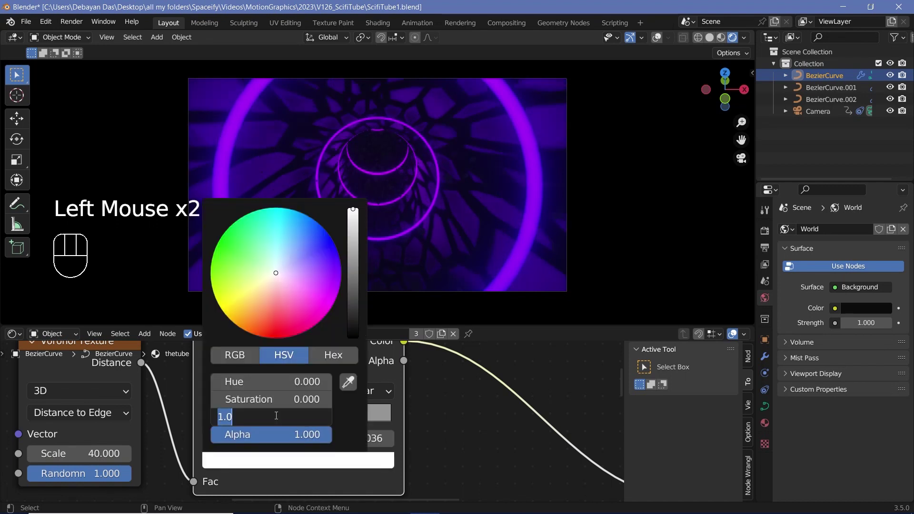
- Play the animation to preview the cellular pattern on the tunnel walls
key("space")
key("space")
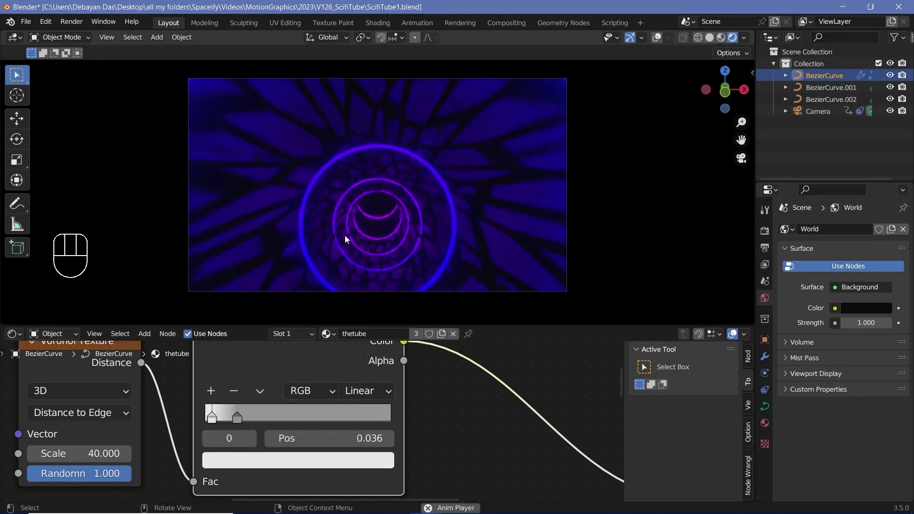
key("space")
scroll("down", 3)
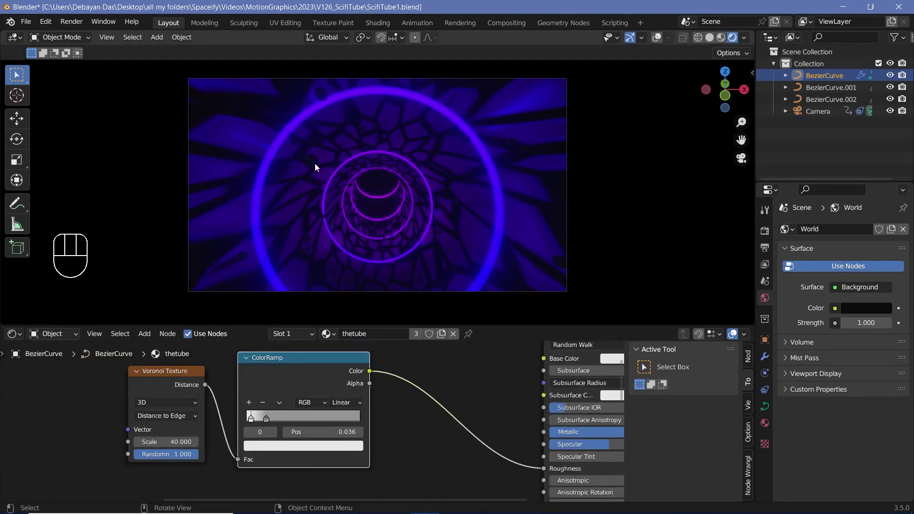
- Add a white Glossy BSDF with roughness 0.3 as the particles material's surface shader
left_click(769, 429)
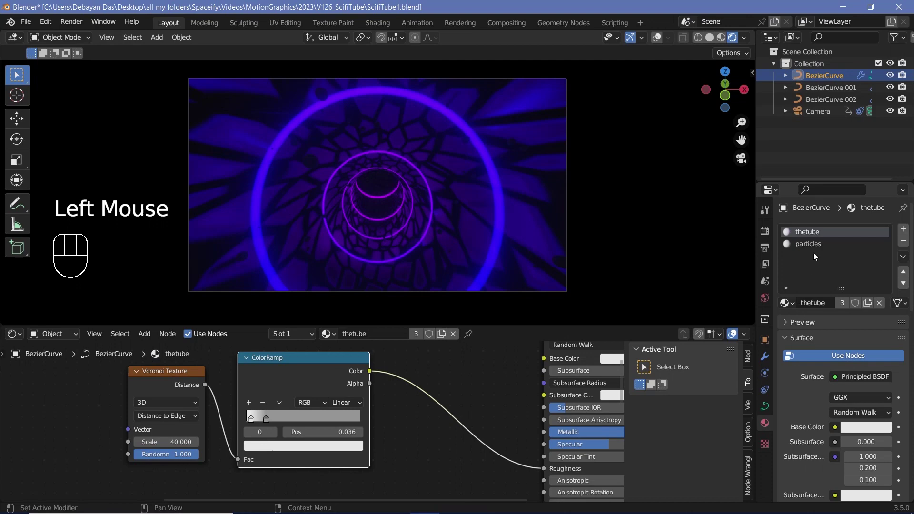
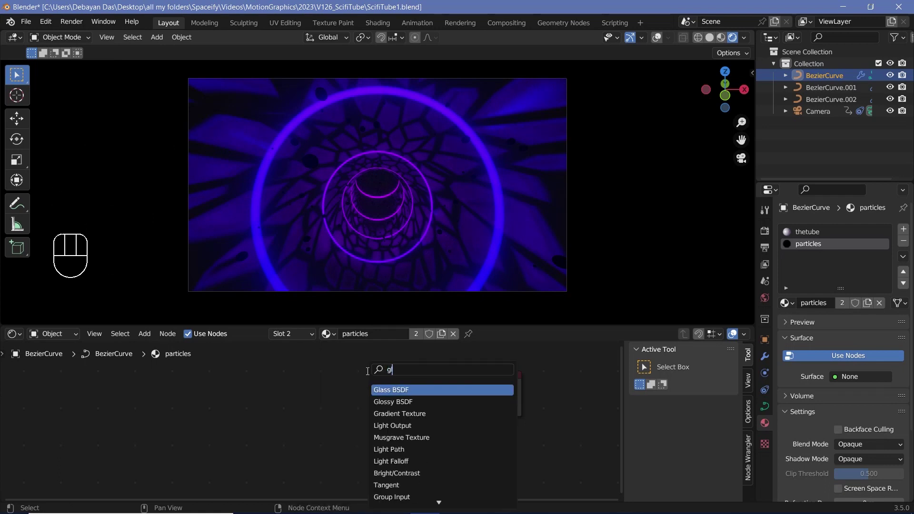
key("s")
left_click(466, 402)
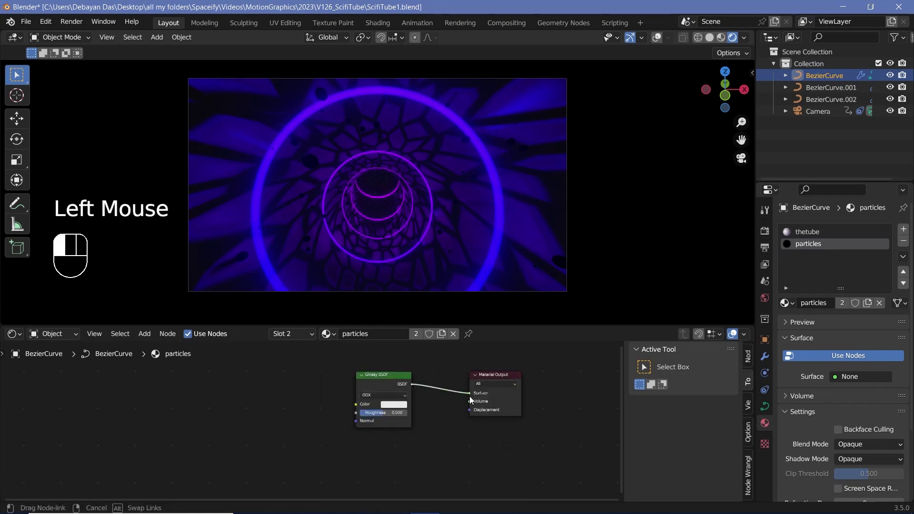
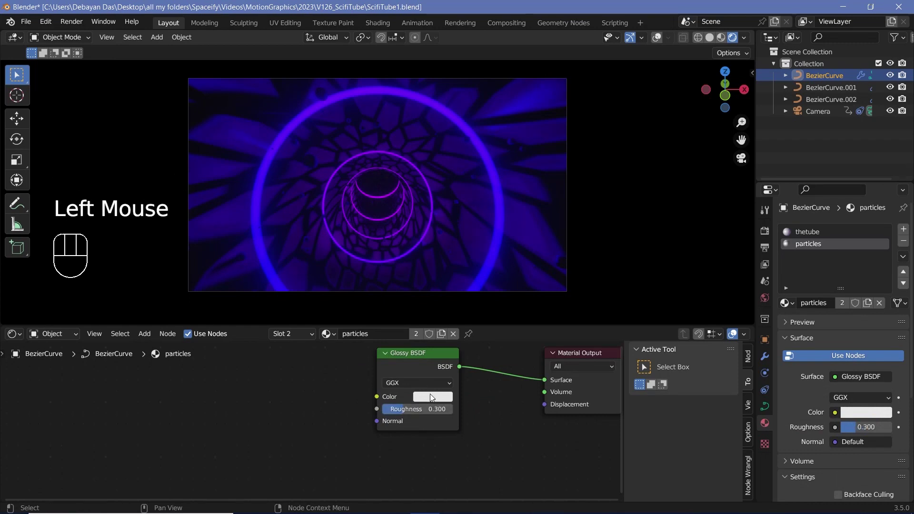
left_click(433, 397)
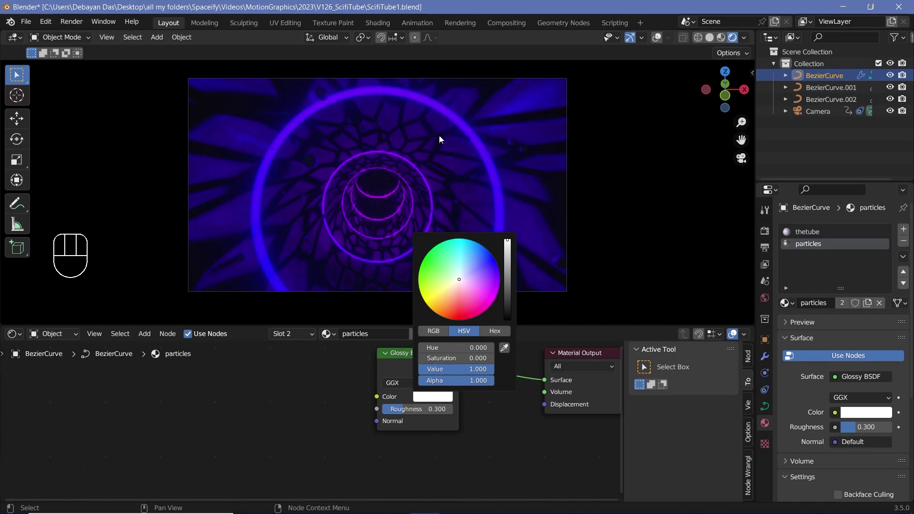
key("space")
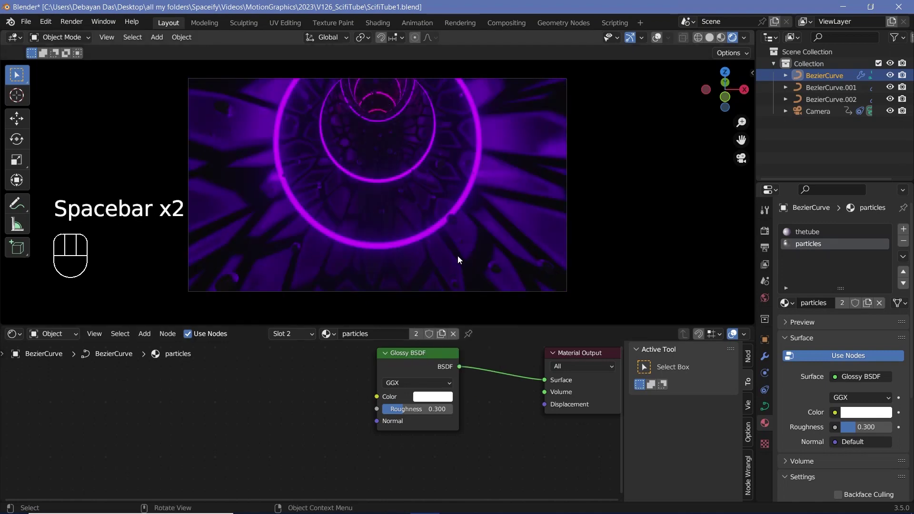
- Step through animation frames to preview the glossy particles in the tunnel
key("space")
key("space")
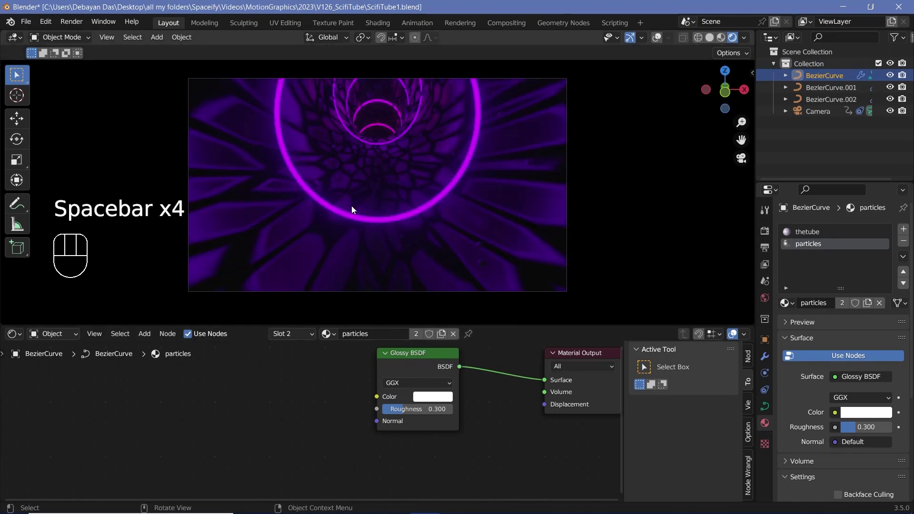
key("space")
key("space")
key("space")
key("space")
key("space")
key("space")
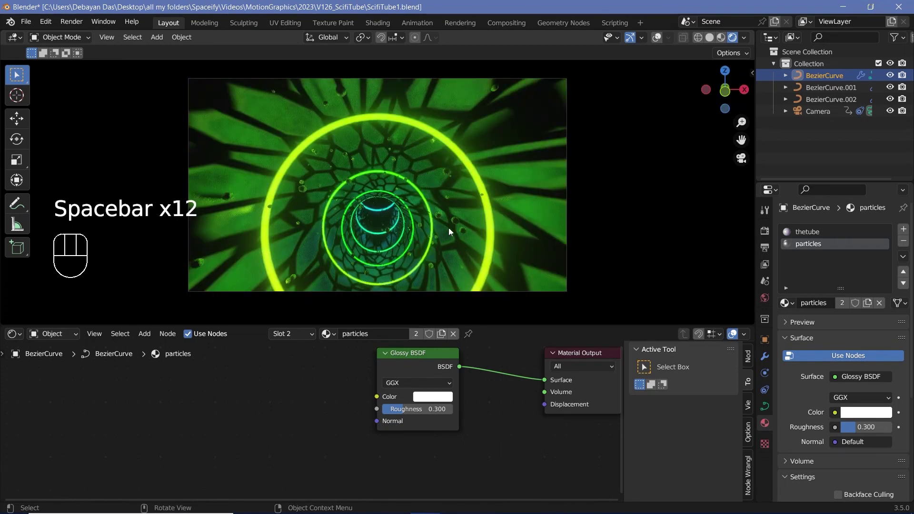
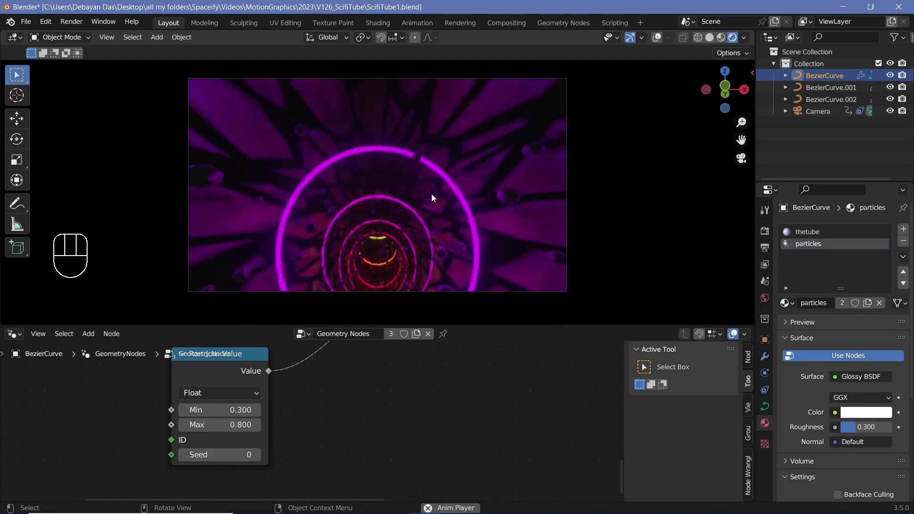
- Set the Color Management look to High Contrast and resume playback
key("space")
left_click(766, 237)
scroll("down", 3)
left_click(795, 496)
scroll("down", 3)
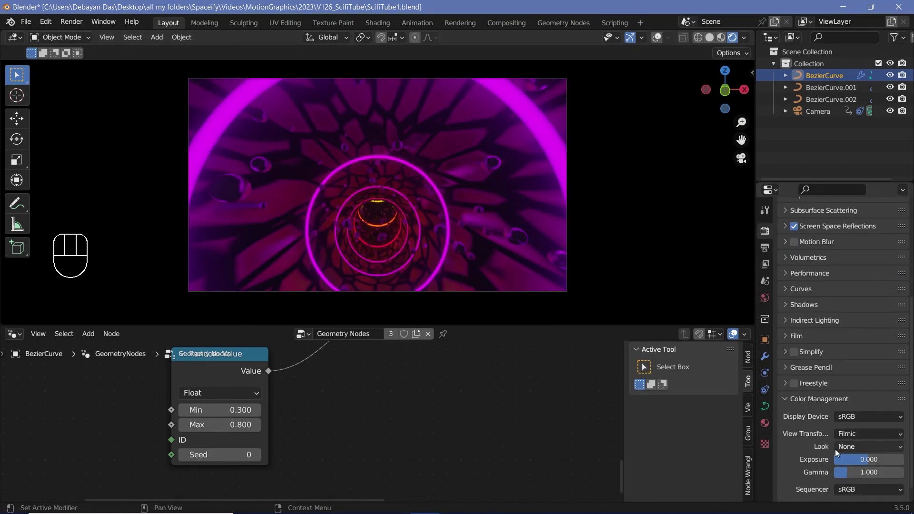
left_click_drag(842, 451, 832, 411)
key("space")
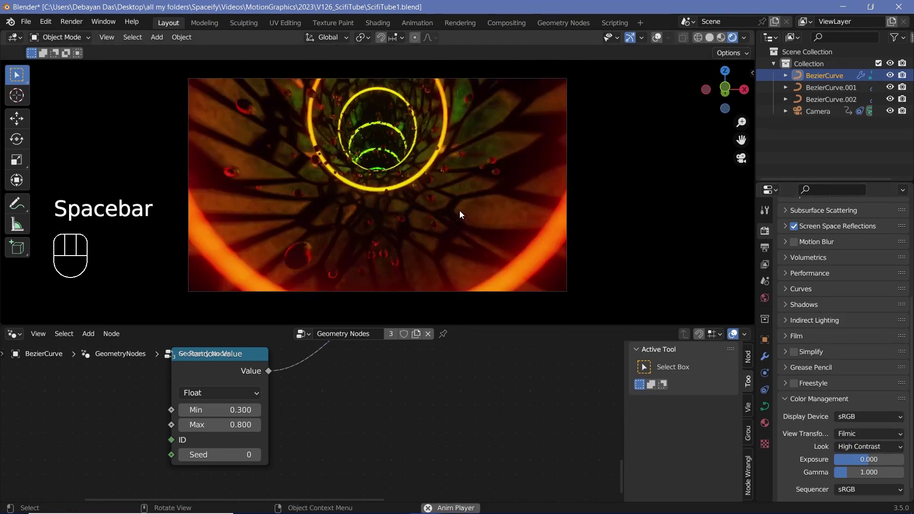
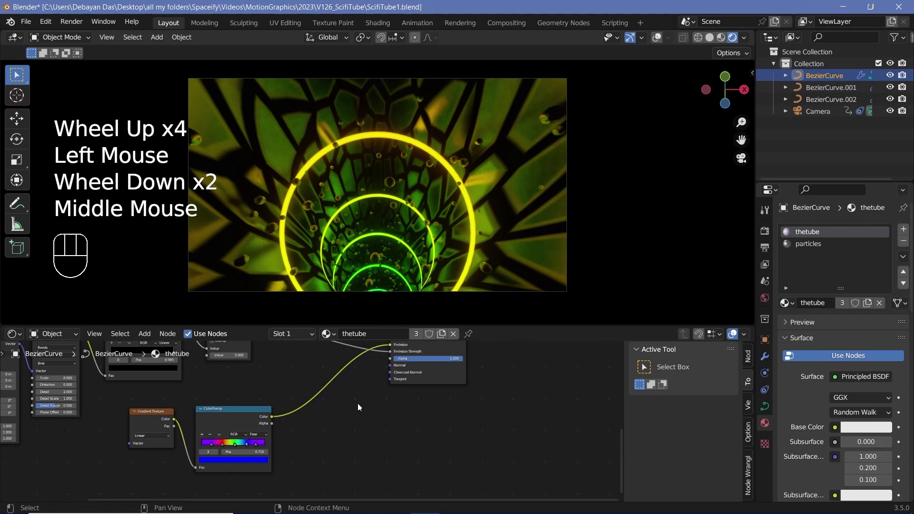
- Insert a Hue Saturation Value node (hue 0.5, saturation 0.95) into the tube's colour chain and preview it
left_click_drag(336, 411, 383, 430)
key("shift+a")
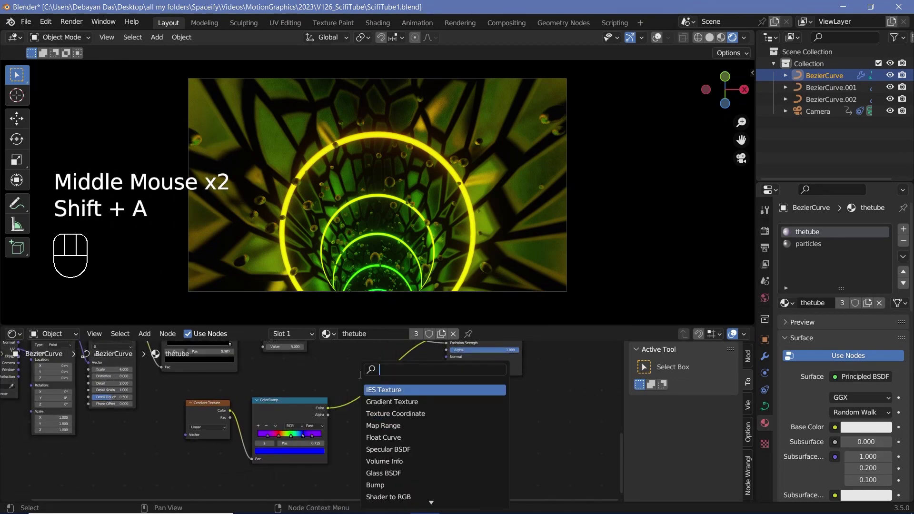
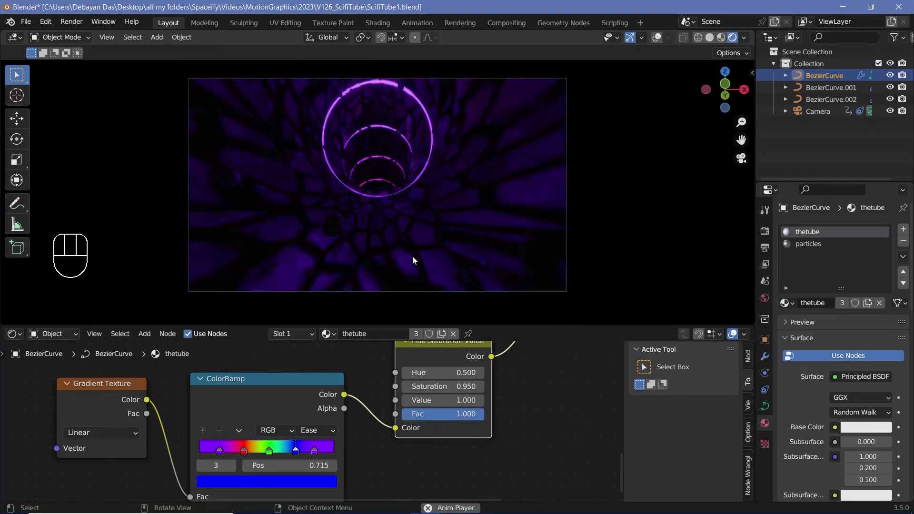
key("space")
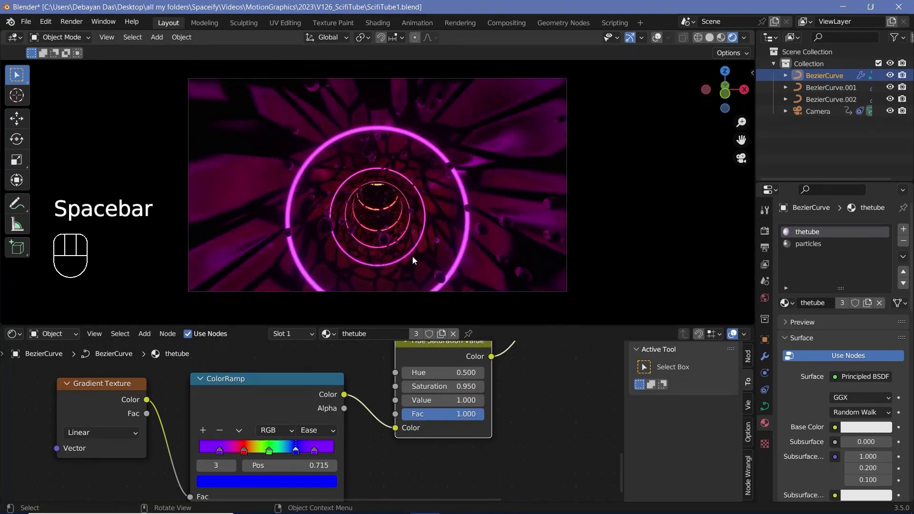